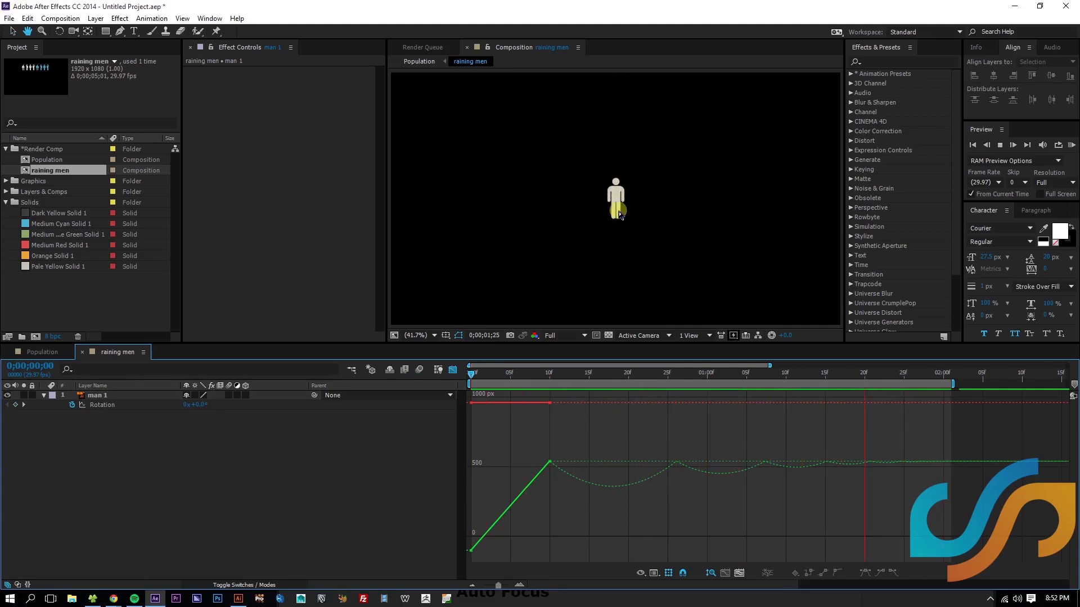
Step: Preview the fall, reveal Position with Rotation, and show the Rotation wobble curve in the Graph Editor
key(space)
click(108, 404)
key(u)
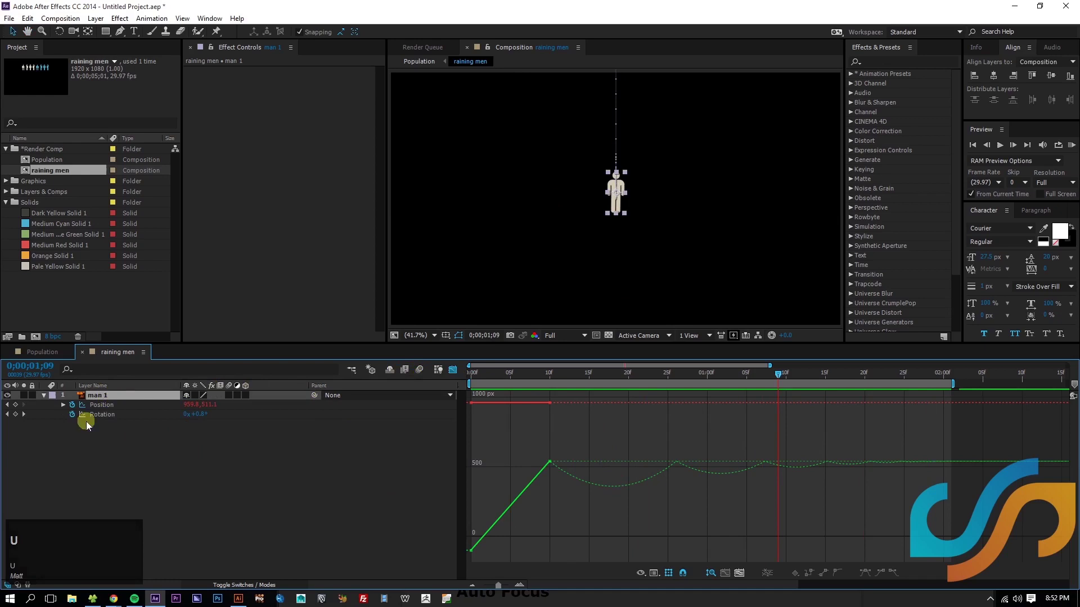
click(82, 409)
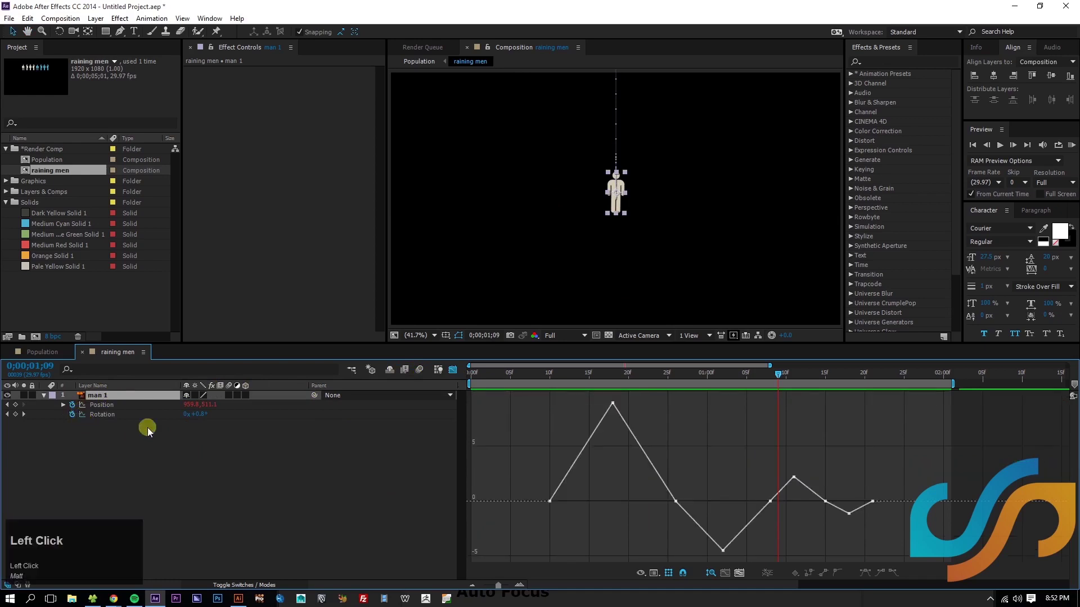
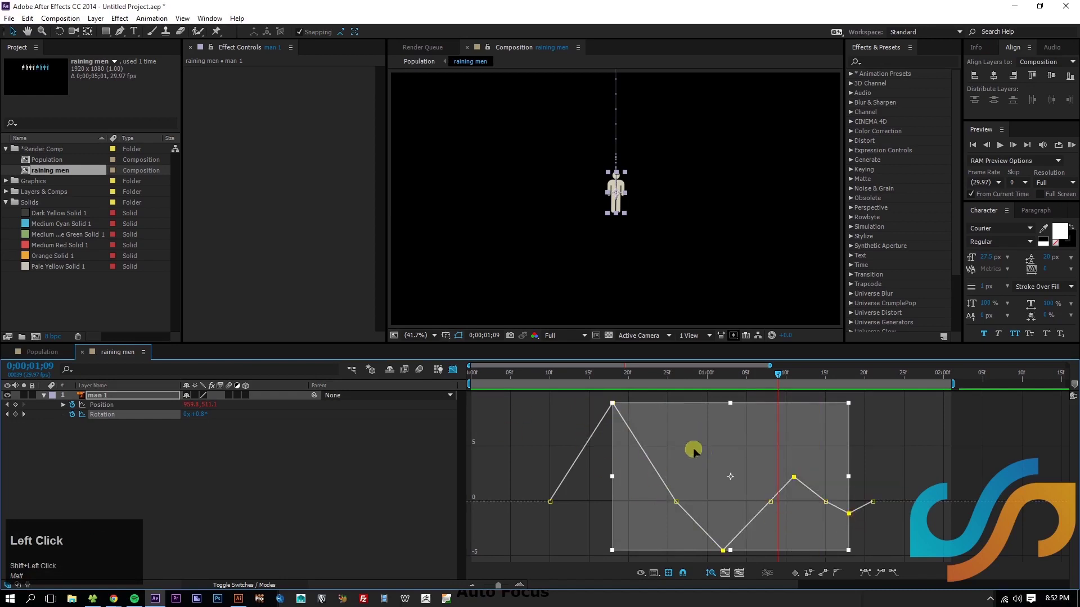
Step: Leave the Graph Editor and apply Easy Ease In to the selected Rotation keyframes
click(456, 375)
right_click(616, 420)
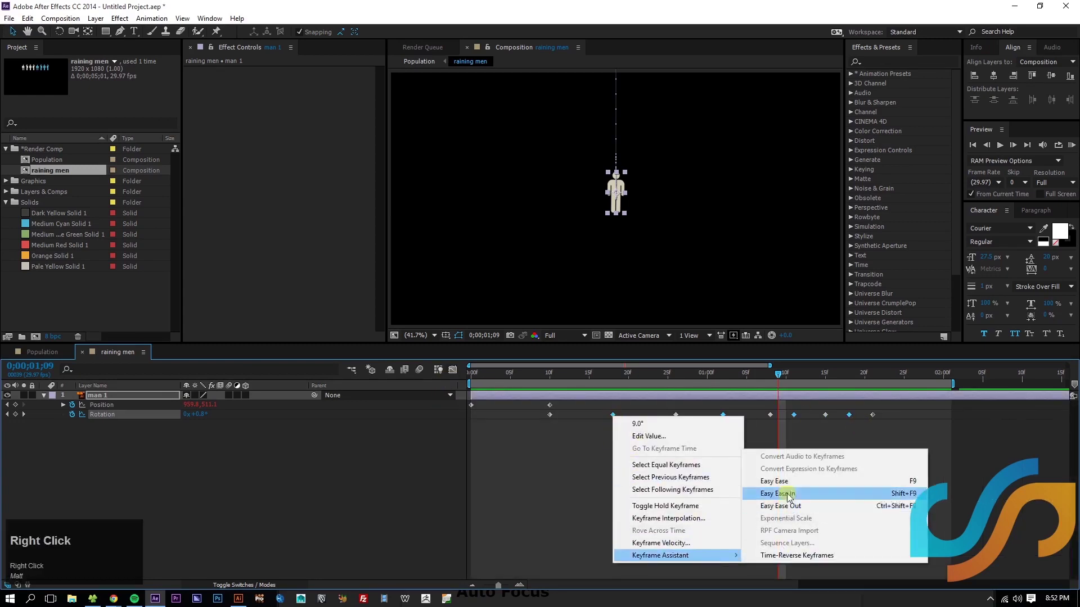
click(792, 485)
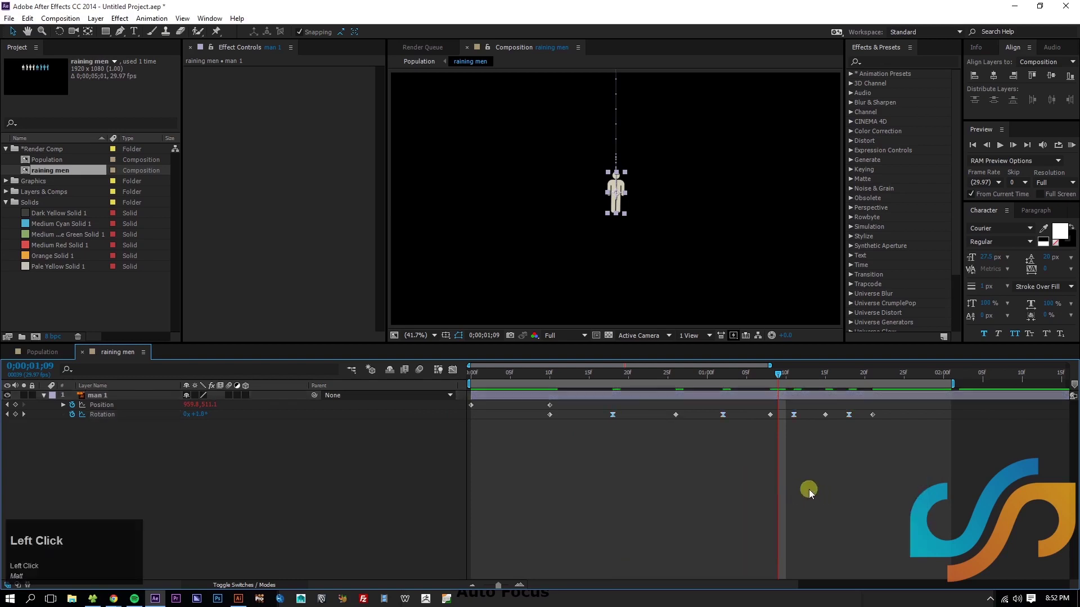
Step: Play back the eased fall, stop it, and collapse the man layer's properties
key(space)
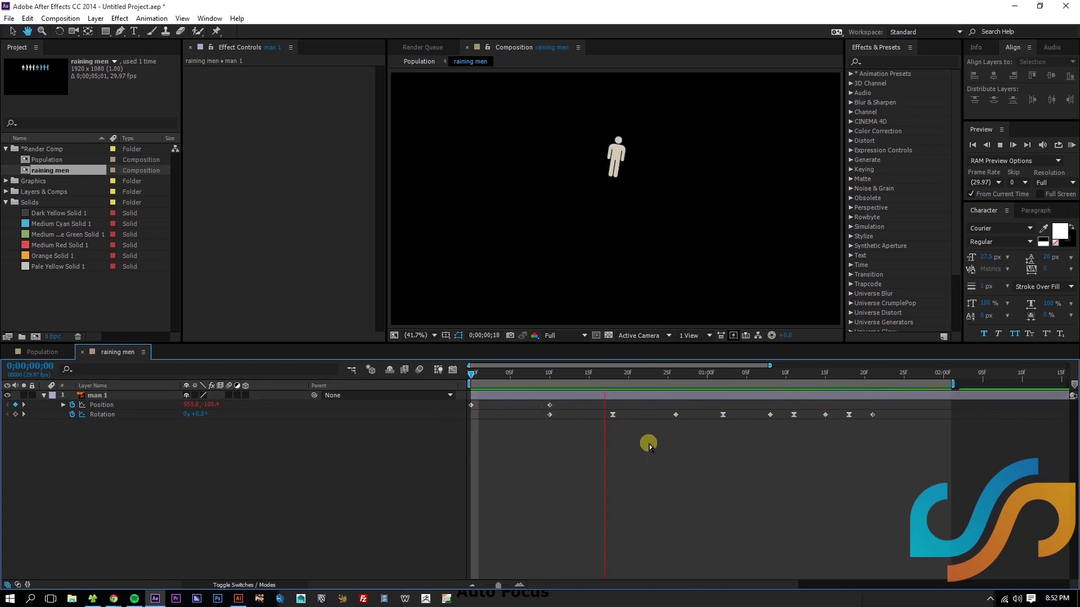
key(space)
click(172, 463)
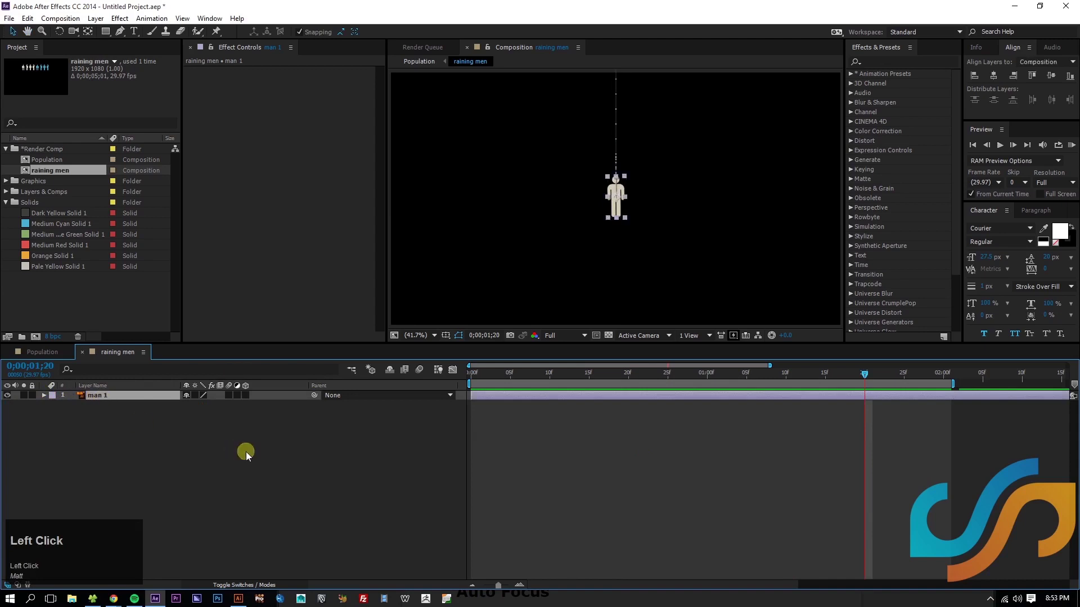
Step: Precompose the man layer as a new composition named 'man falling'
key(ctrl+shift+c)
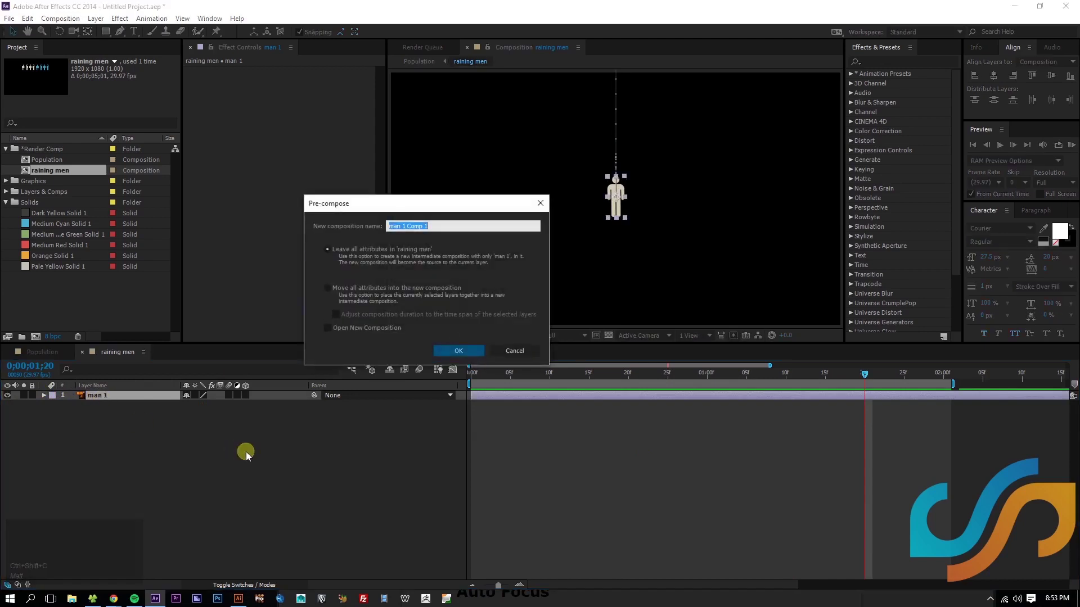
text(man)
key(space)
text(falling)
click(475, 355)
Step: Check man 1's keyframes, scrub the fall, and undo the precomposition
key(space)
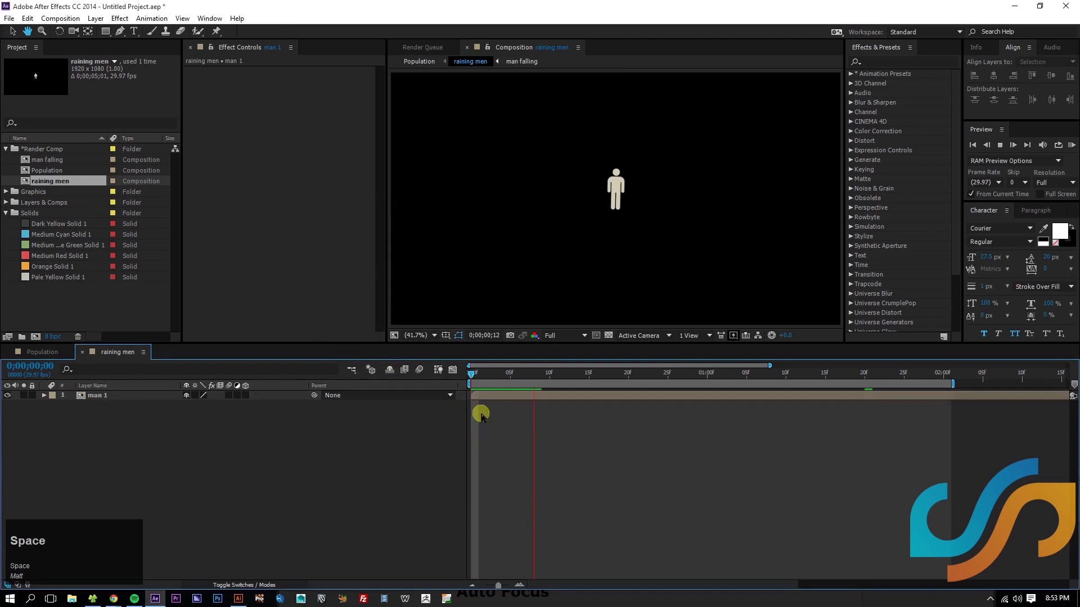
click(487, 396)
key(u)
drag(482, 382, 927, 409)
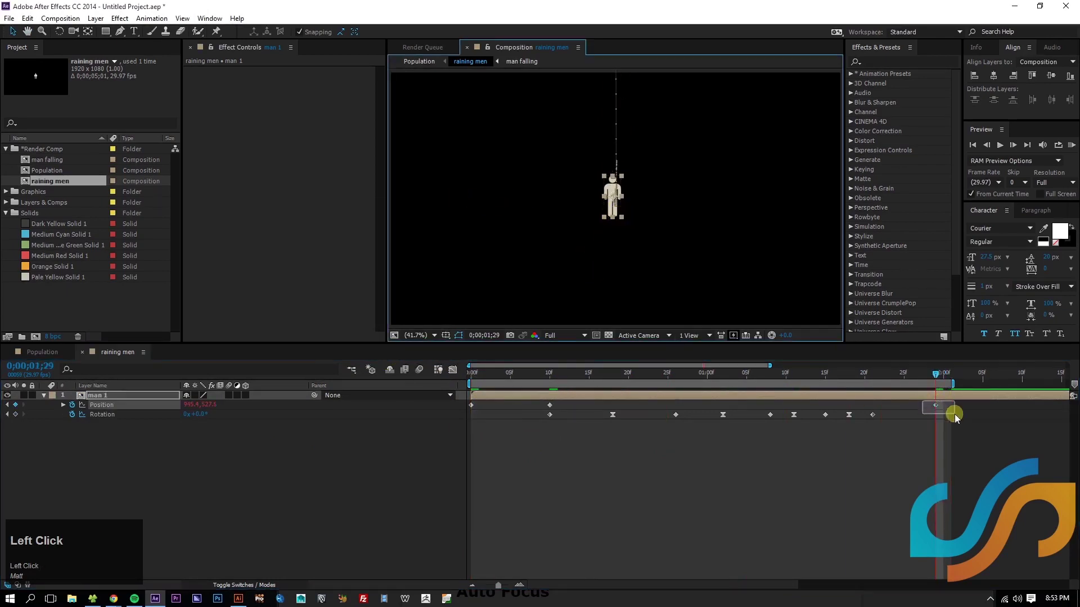
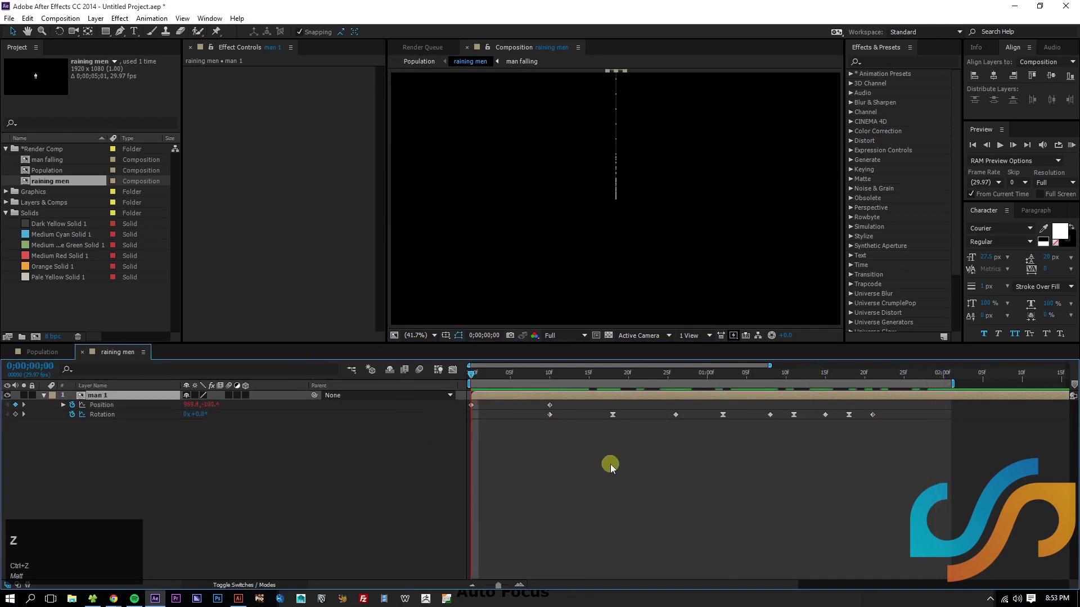
key(ctrl+z)
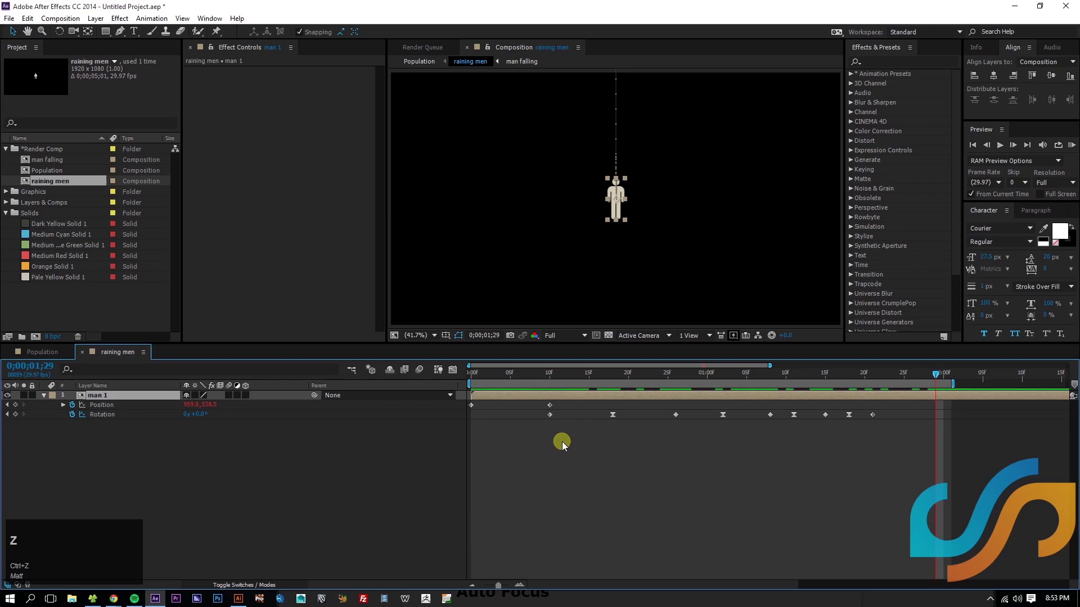
key(ctrl+z)
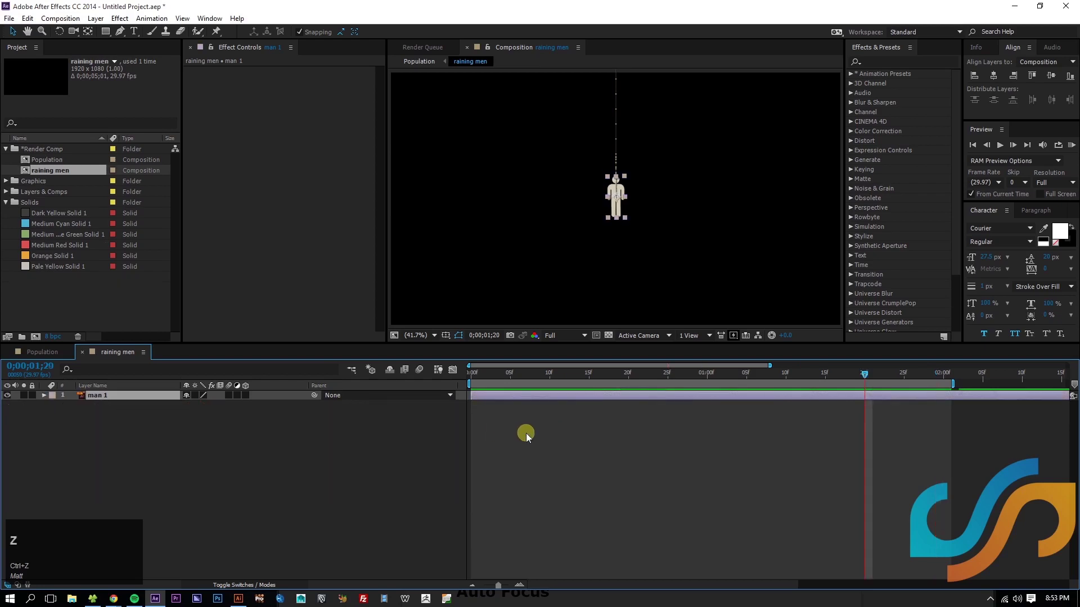
Step: Precompose again as 'man falling' with all attributes moved into the new comp
key(ctrl+shift+c)
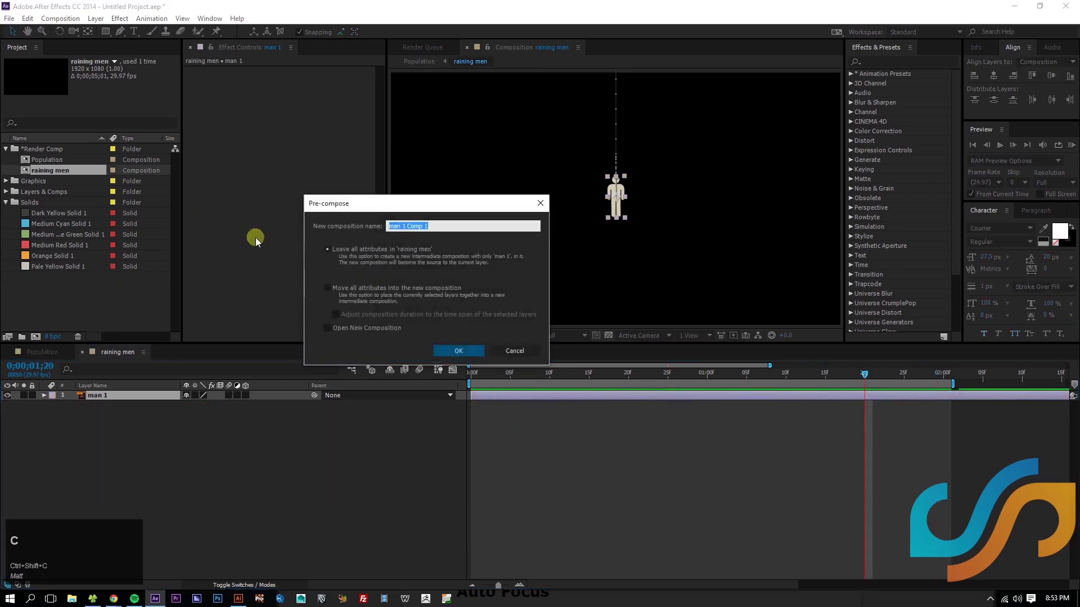
text(man)
key(space)
text(falling)
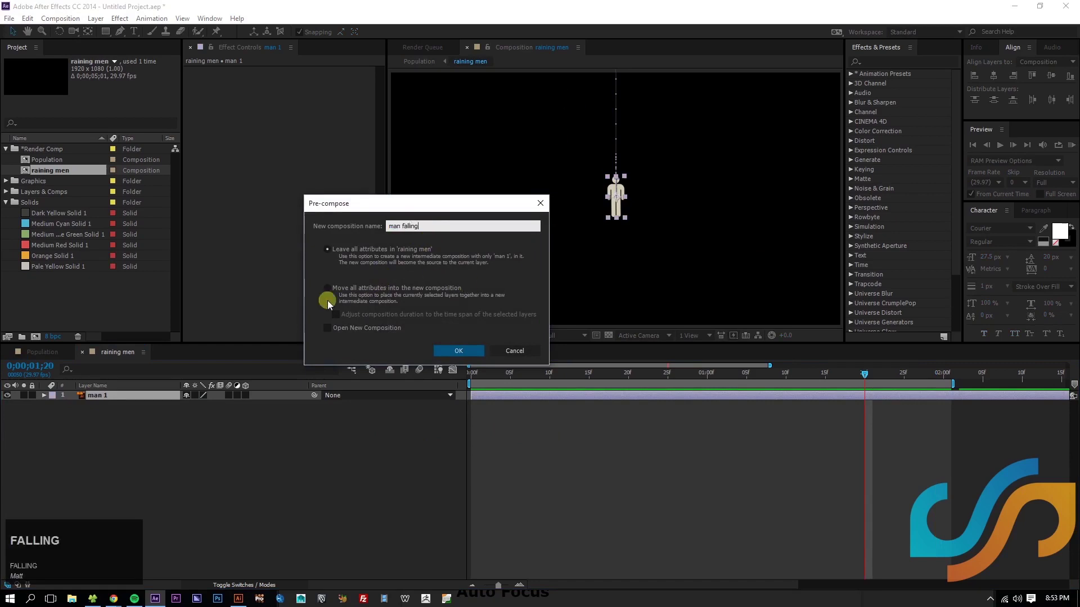
drag(327, 293, 589, 314)
key(ctrl+z)
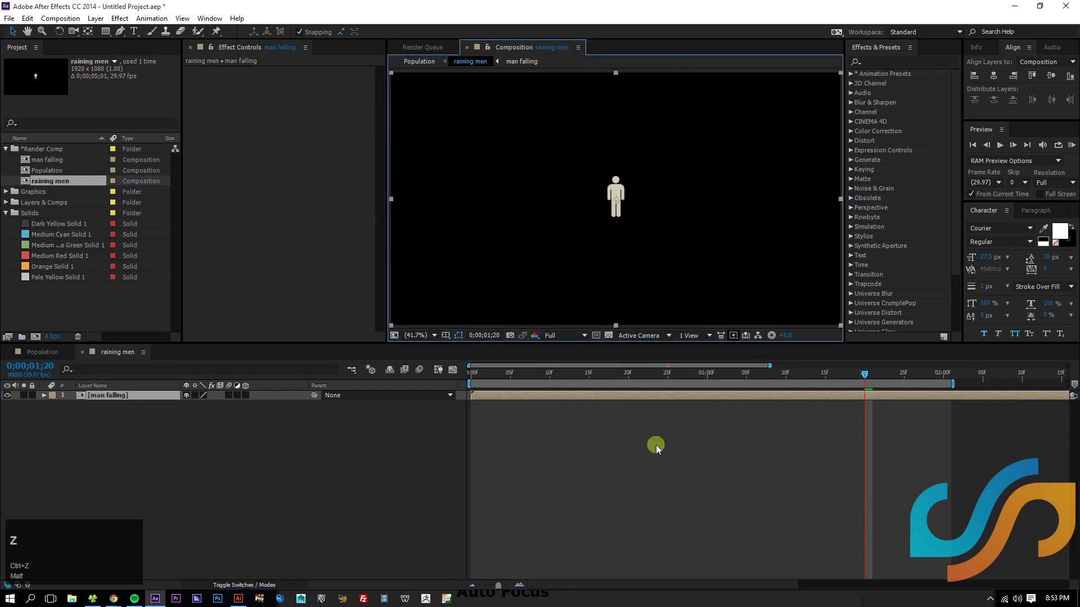
click(605, 490)
Step: Play the fall, glance at the Population comp, return to raining men and start renaming the layer
key(space)
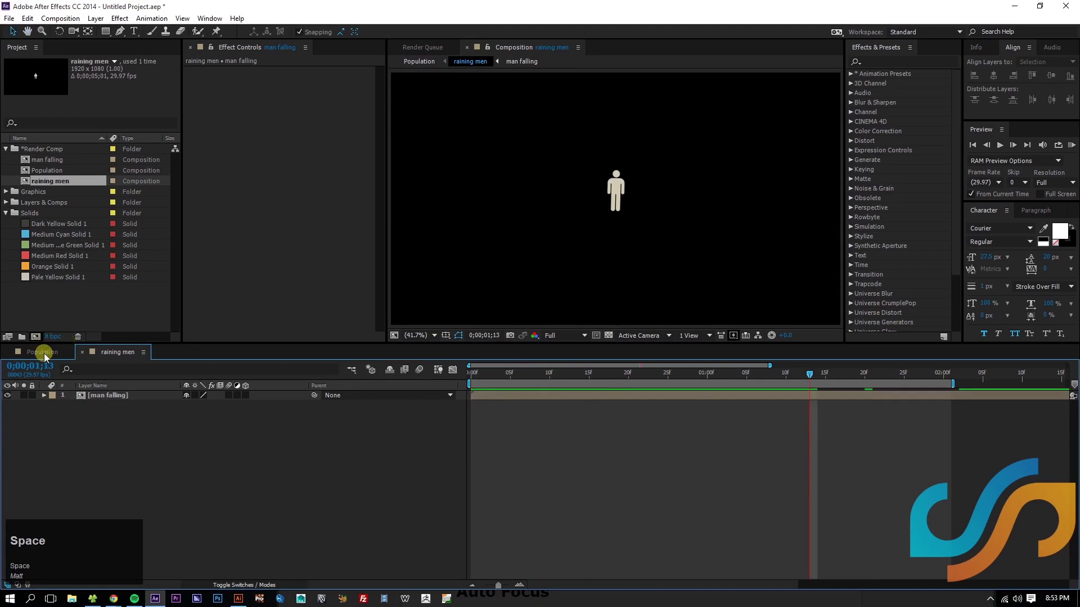
click(50, 357)
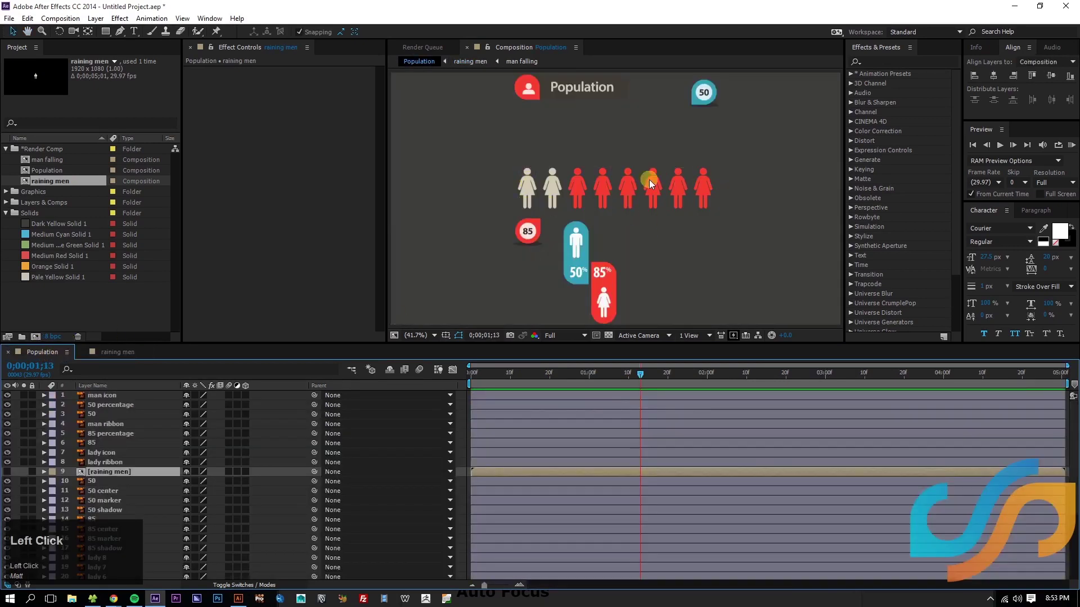
click(139, 355)
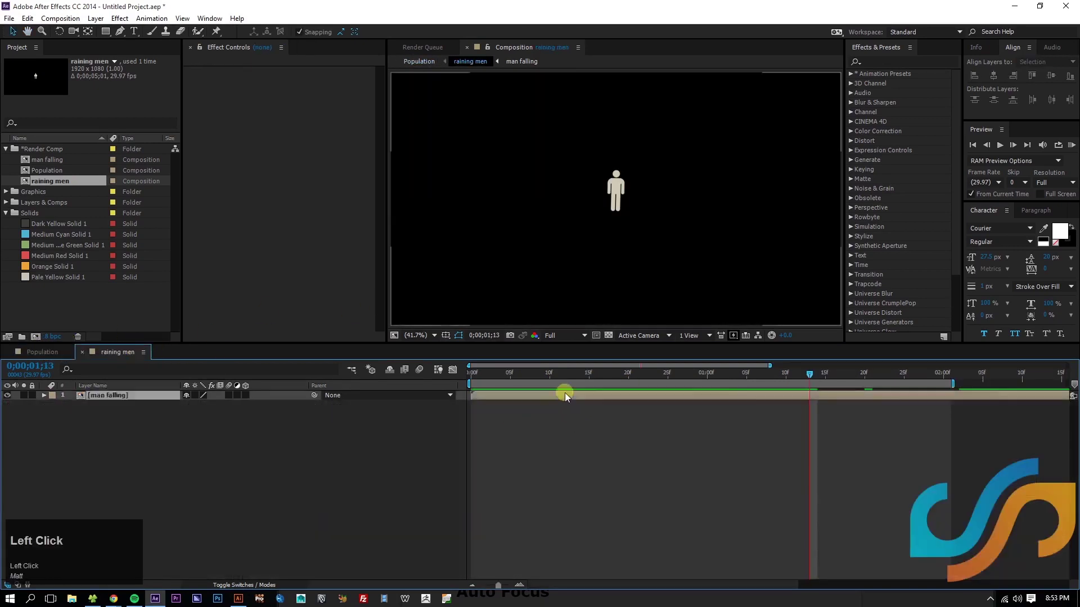
key(Return)
Step: Rename the precomposed layer to 'man 1'
text(man)
key(space)
key(1)
key(Return)
Step: Save the project as Population.aep in the Project Files folder
key(ctrl+s)
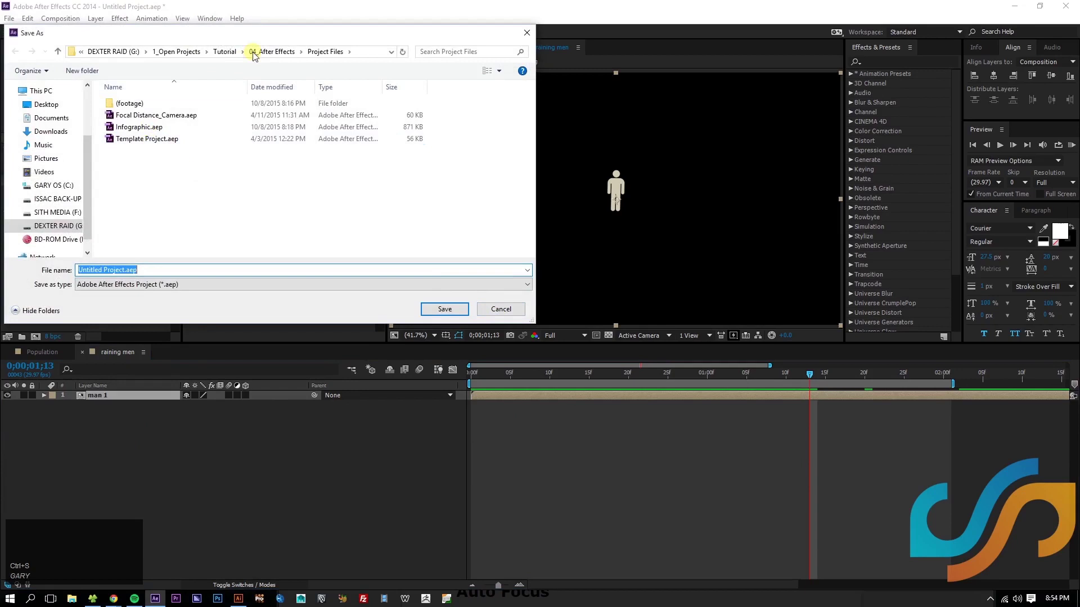
click(224, 52)
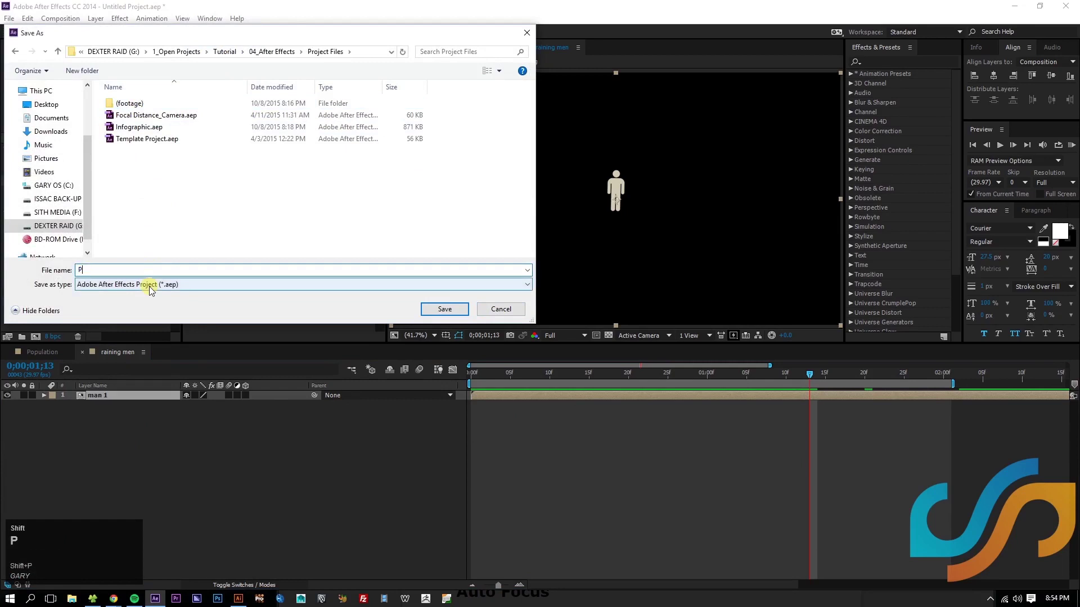
text(opulation)
key(Return)
click(757, 454)
key(space)
Step: Duplicate man 1 up to eight man layers and test moving a copy, undoing the moves
click(122, 406)
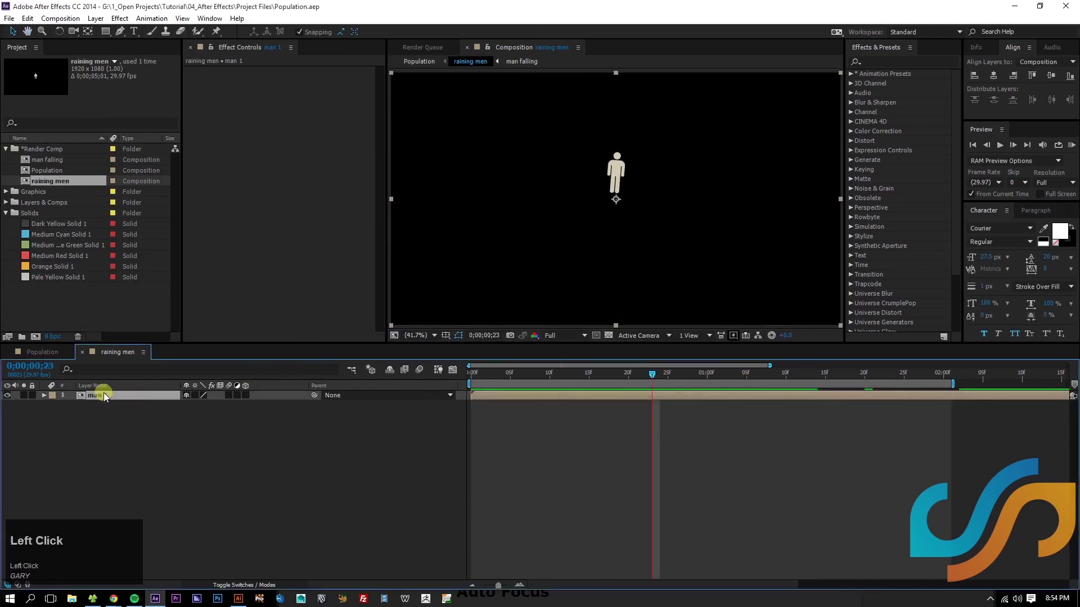
key(ctrl+d)
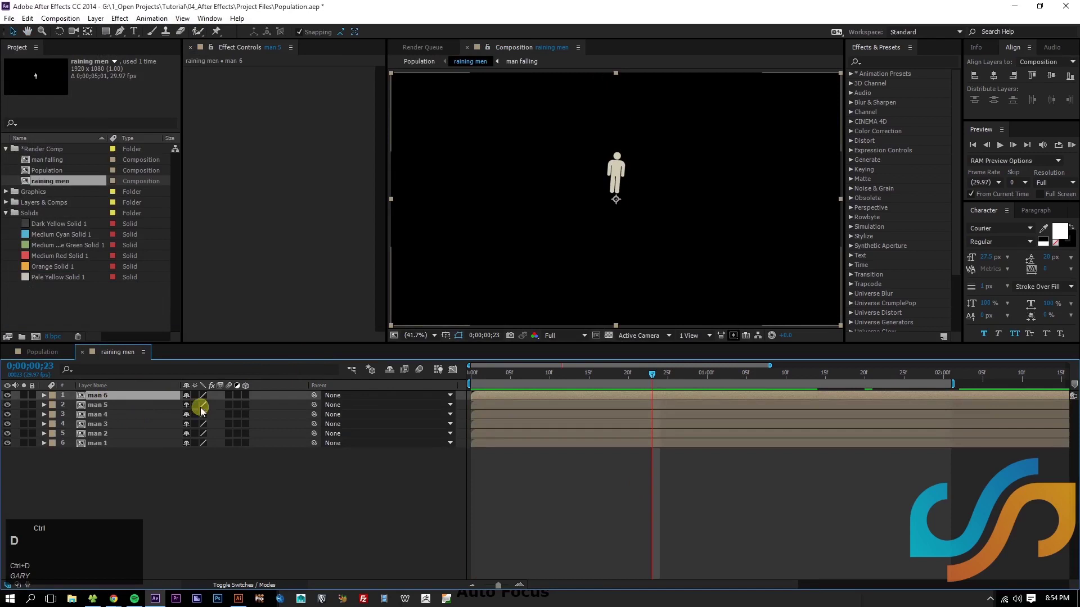
key(ctrl+d)
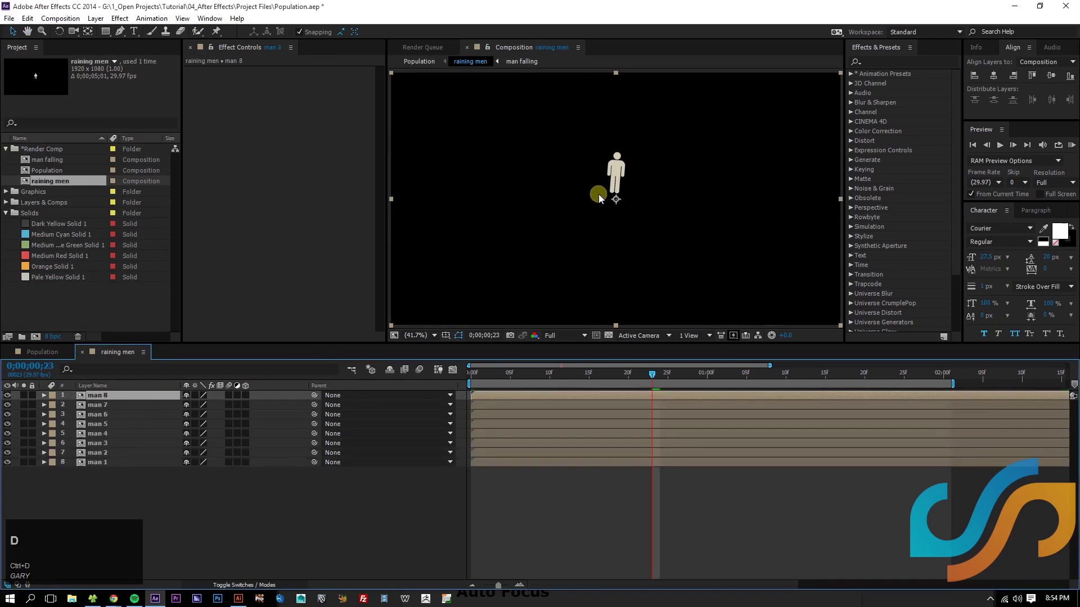
drag(605, 184, 878, 317)
key(ctrl+z)
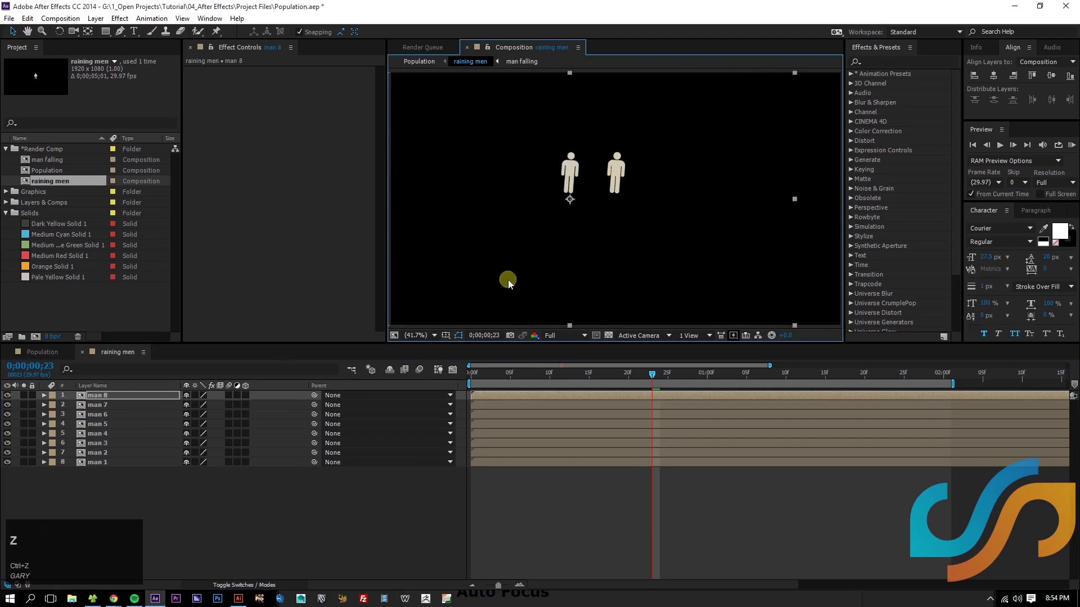
key(ctrl+z)
click(534, 154)
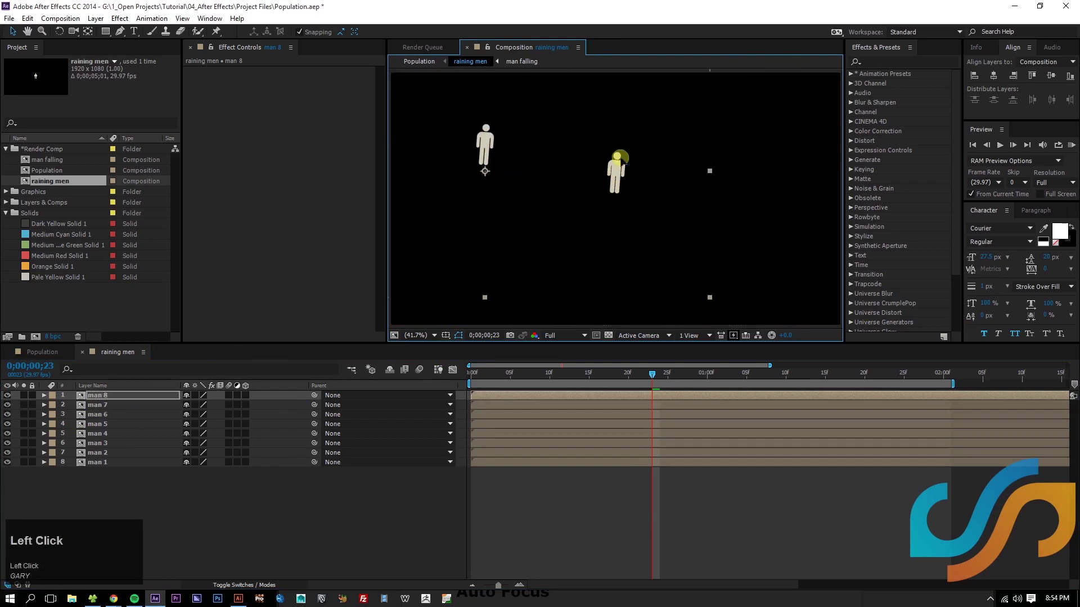
click(621, 263)
key(ctrl+z)
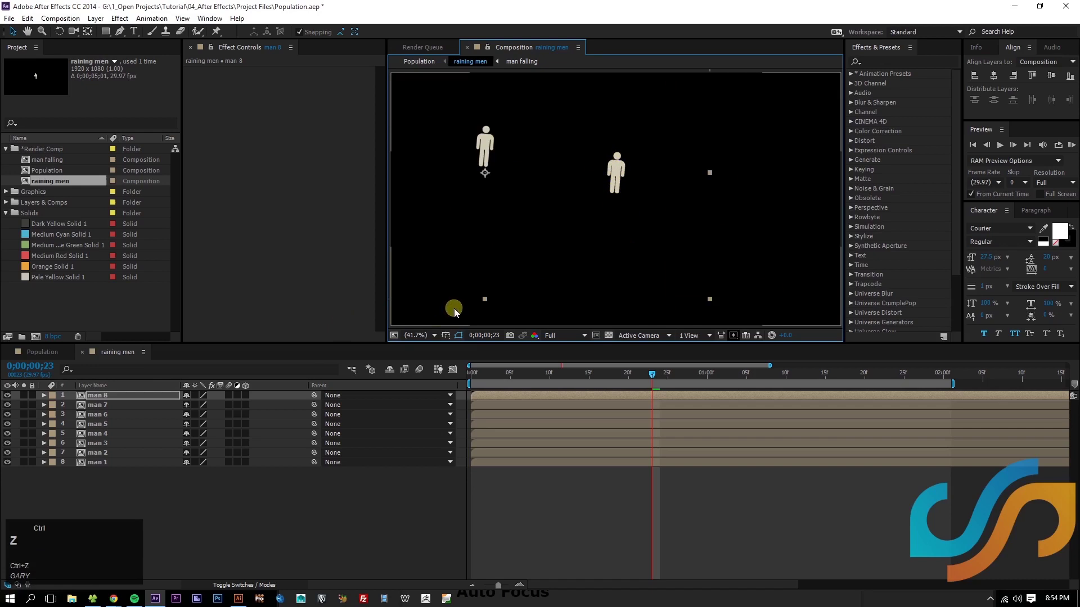
Step: Preview the comp and open the man falling composition from the Project panel
click(991, 75)
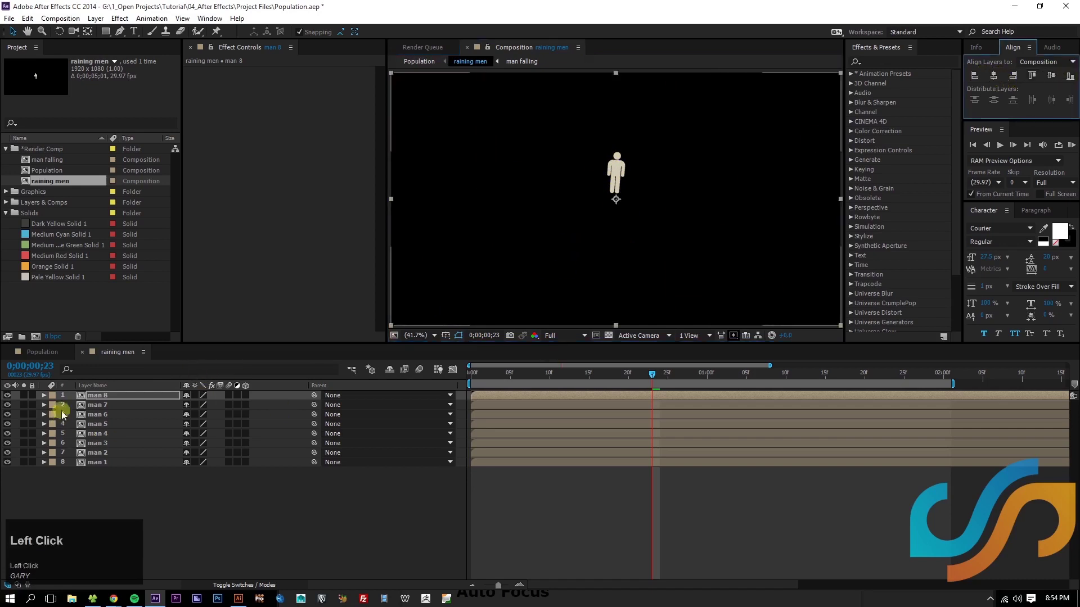
scroll(up, 3)
key(space)
click(688, 212)
key(space)
drag(651, 372, 651, 256)
key(space)
click(667, 180)
key(space)
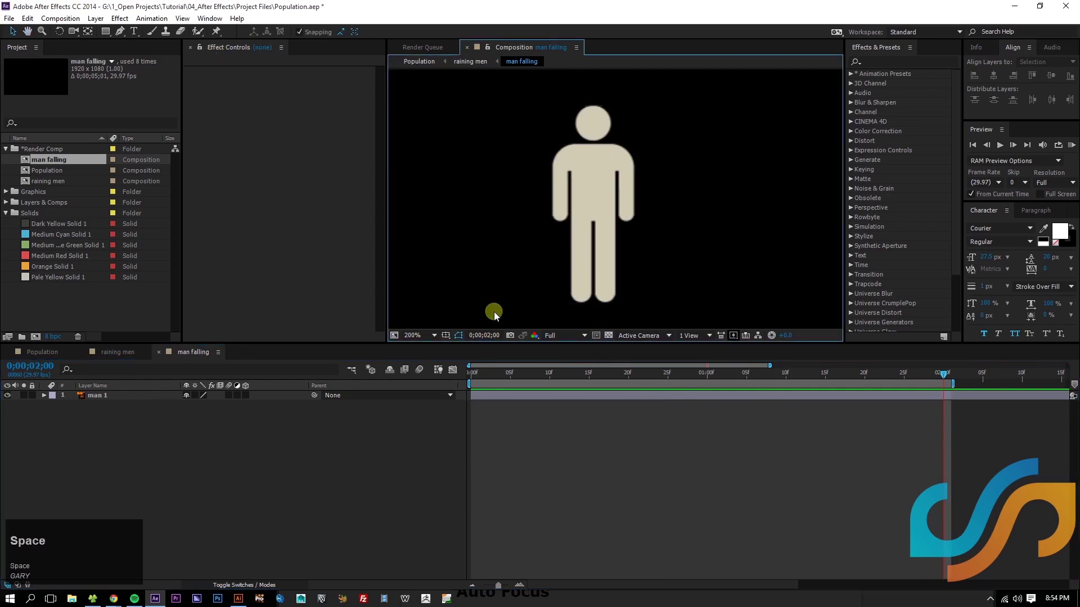
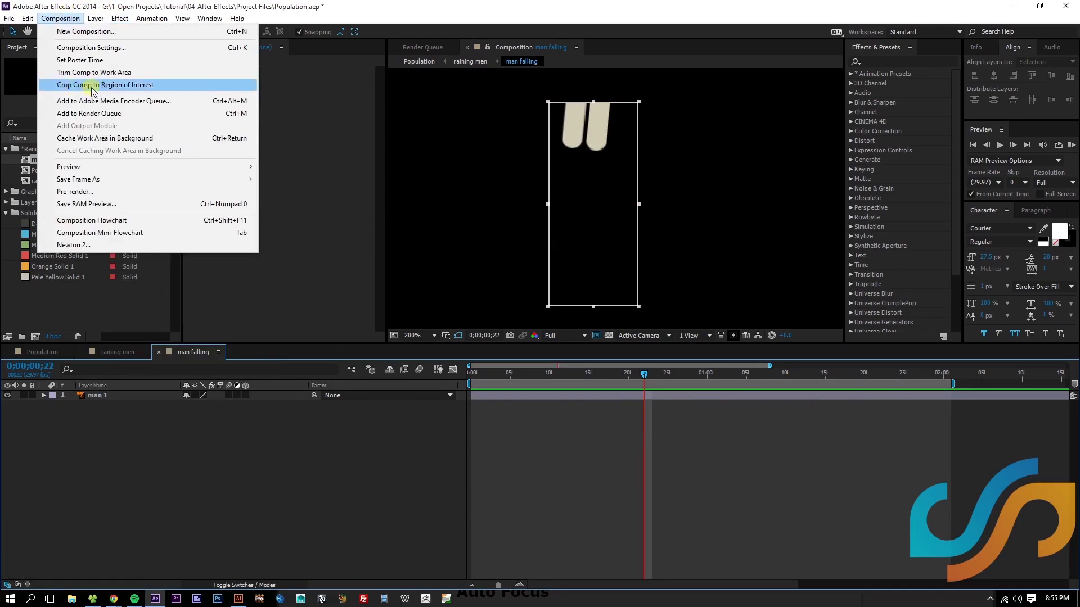
Step: Crop man falling to its 78 x 179 region of interest and bring up its Composition Settings
drag(146, 89, 123, 352)
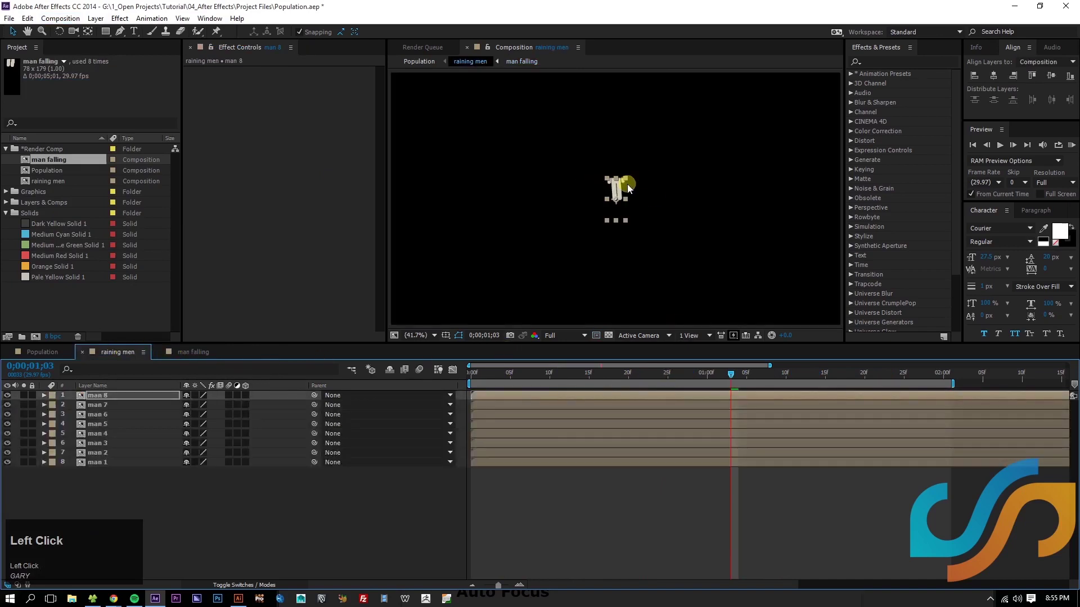
click(188, 354)
key(ctrl+k)
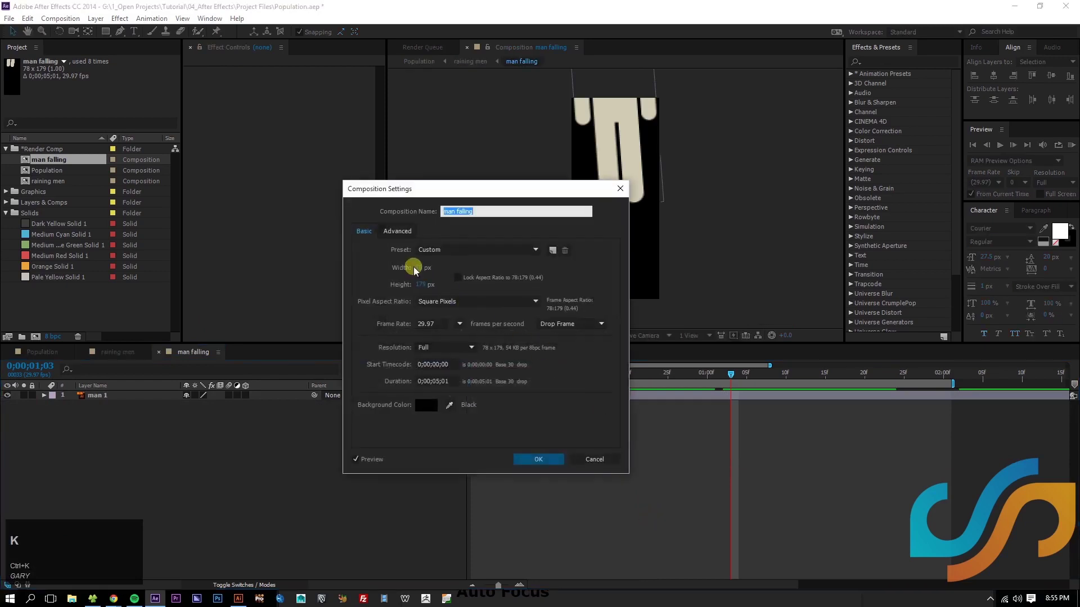
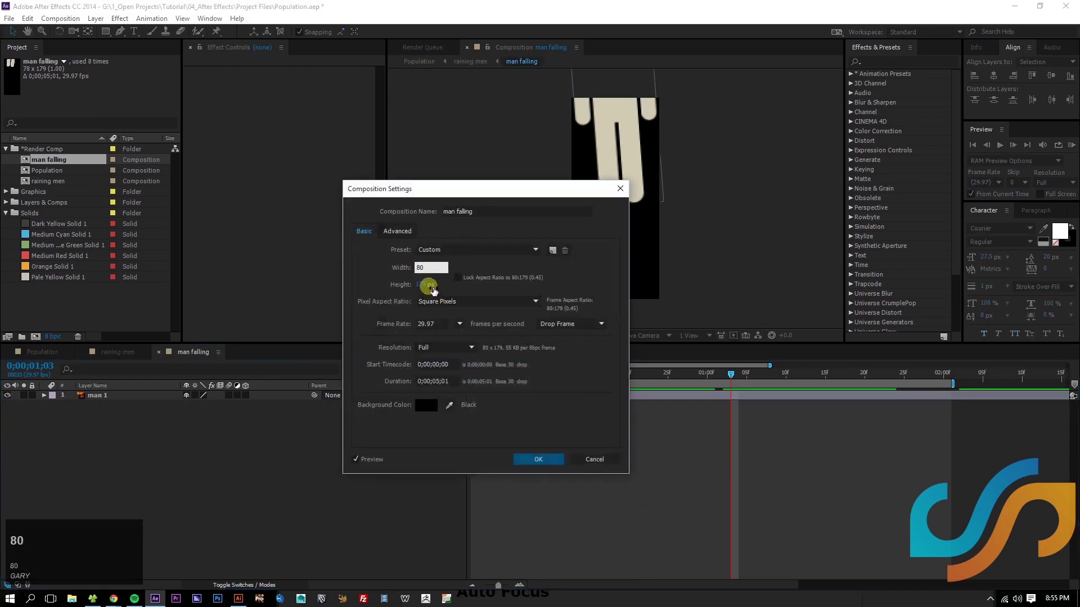
Step: Set the man falling comp to 80 x 180 pixels and confirm
click(432, 289)
text(180)
key(Return)
click(577, 399)
Step: Reveal man 1's keyframes, centre the figure in the resized frame, and check the fall from the start
key(u)
click(556, 377)
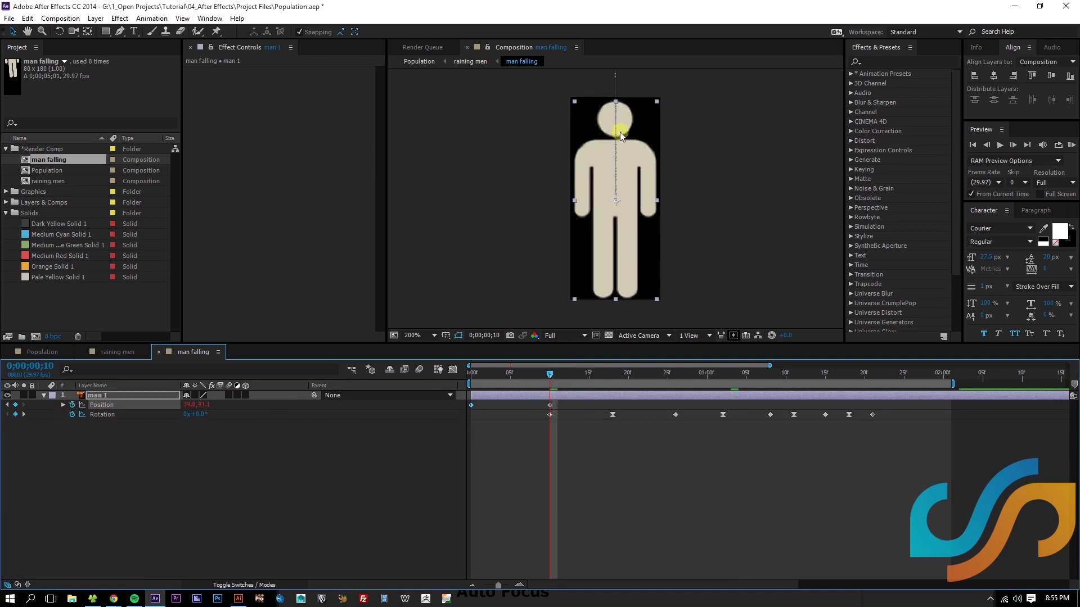
drag(565, 407, 983, 154)
click(995, 76)
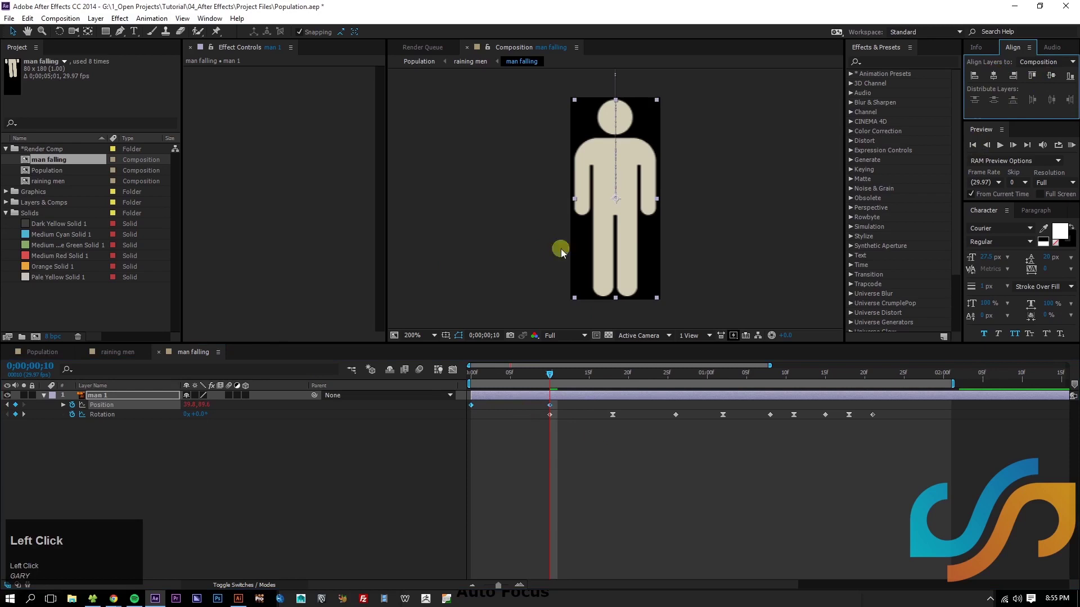
click(528, 375)
key(space)
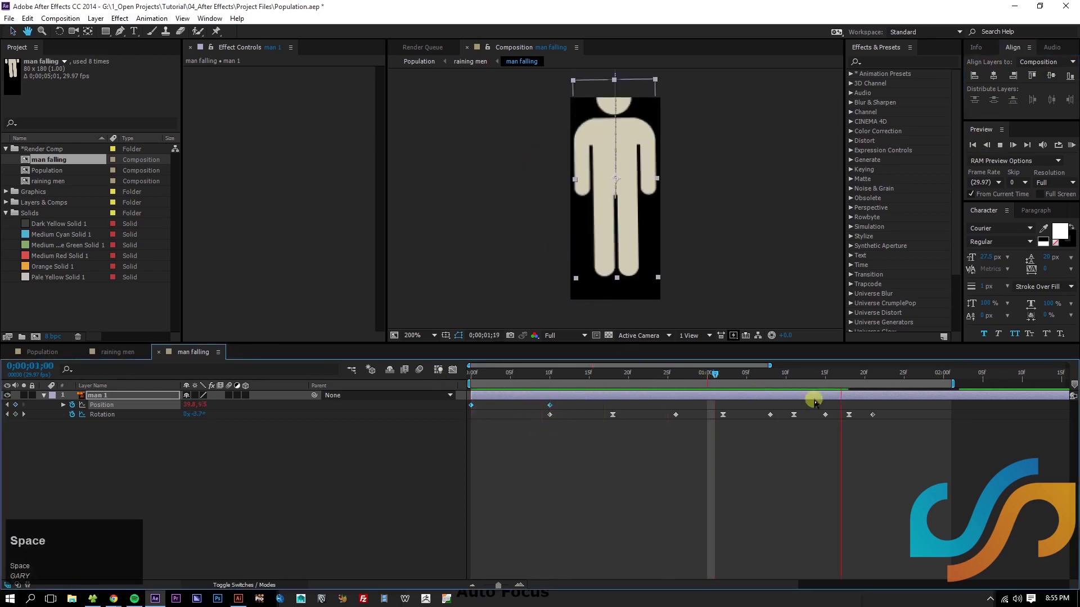
drag(500, 382, 553, 173)
Step: Collapse and deselect man 1, then close man falling to return to the raining men comp
scroll(down, 3)
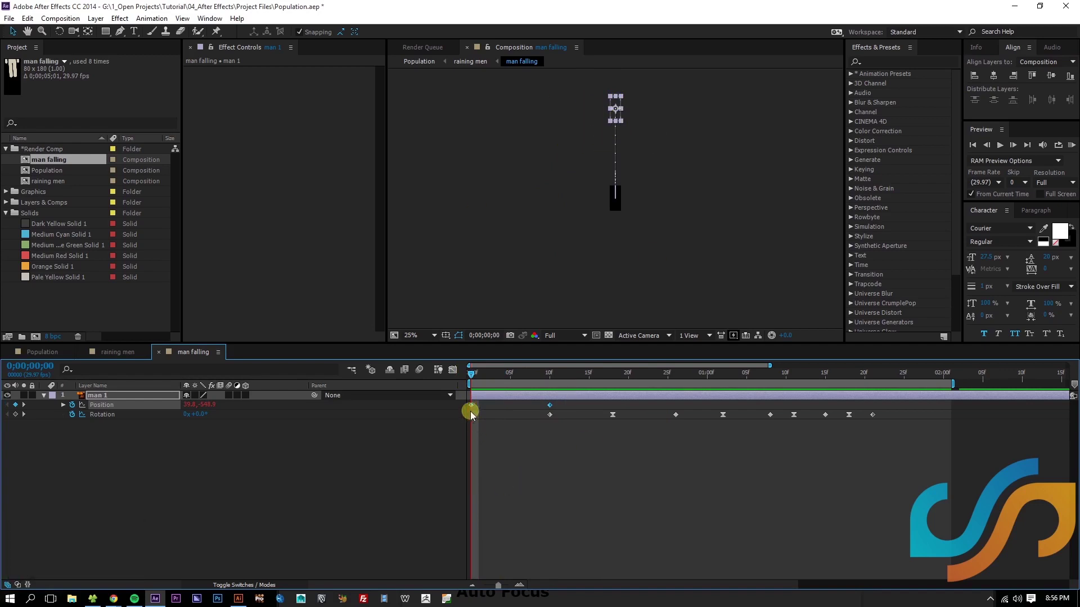
click(469, 400)
key(u)
click(600, 461)
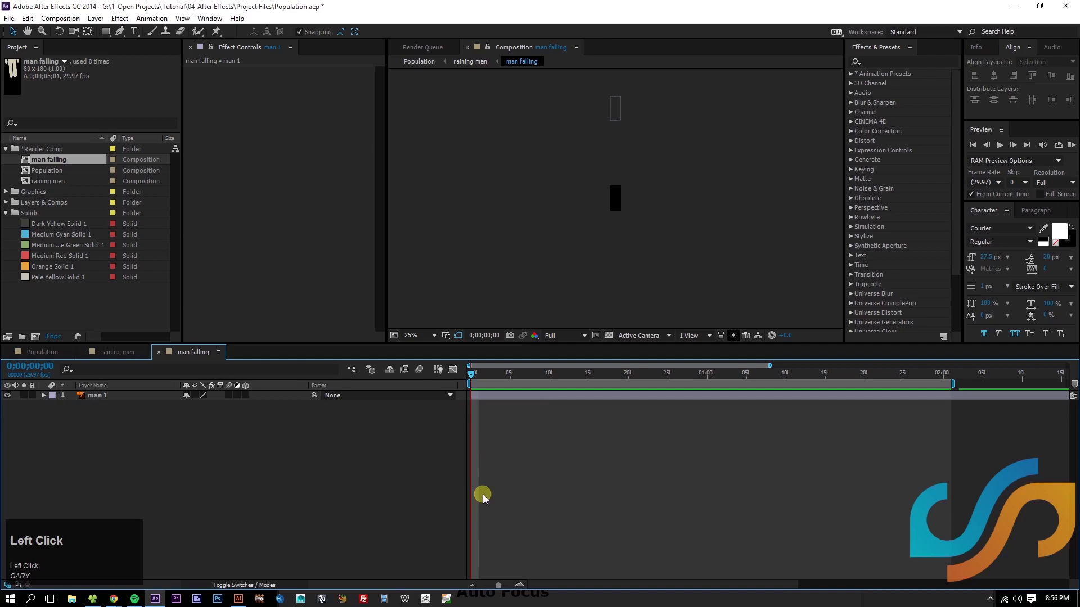
key(ctrl+w)
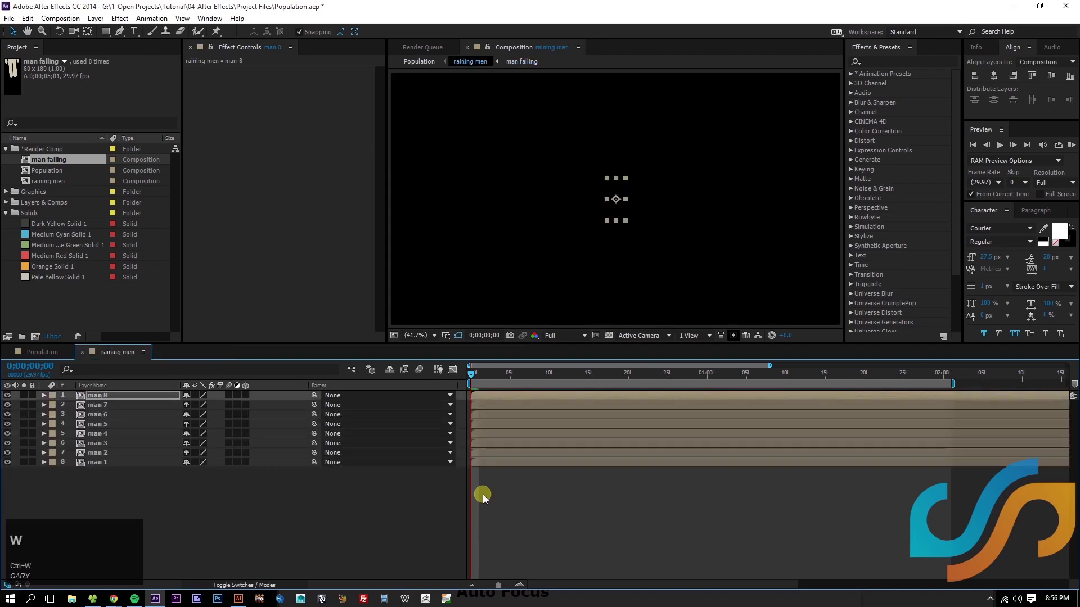
click(625, 522)
Step: Preview the falling men and turn on Collapse Transformations for the man 1 layer
key(space)
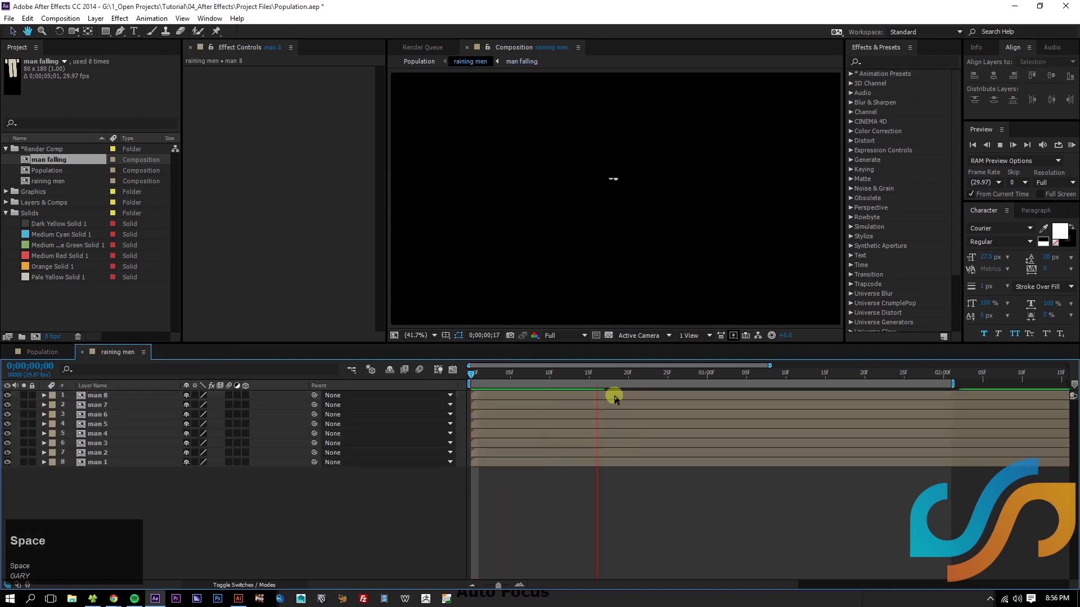
scroll(up, 3)
key(space)
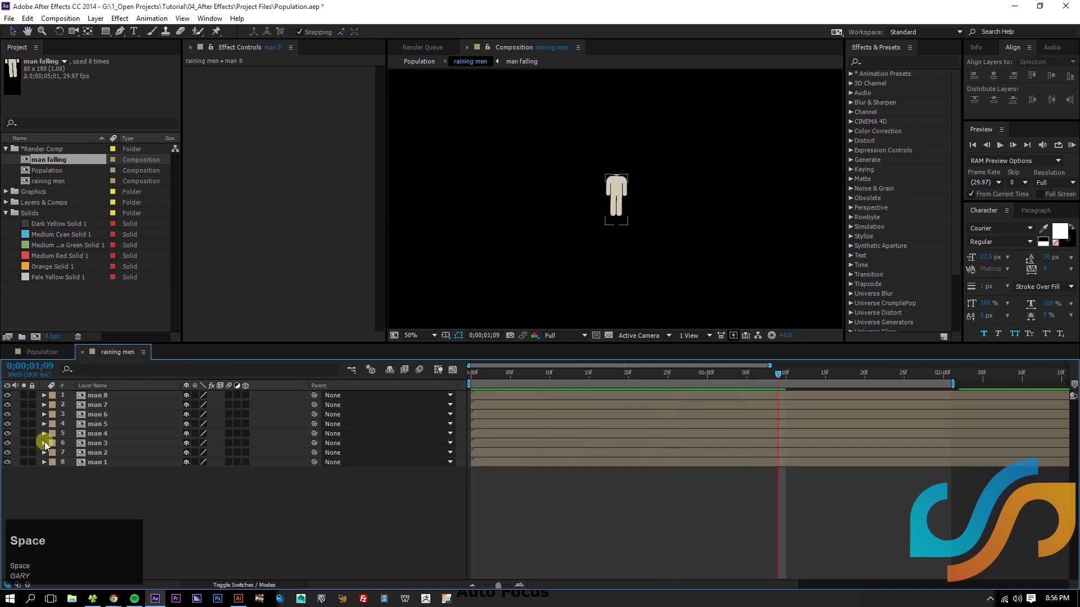
click(32, 467)
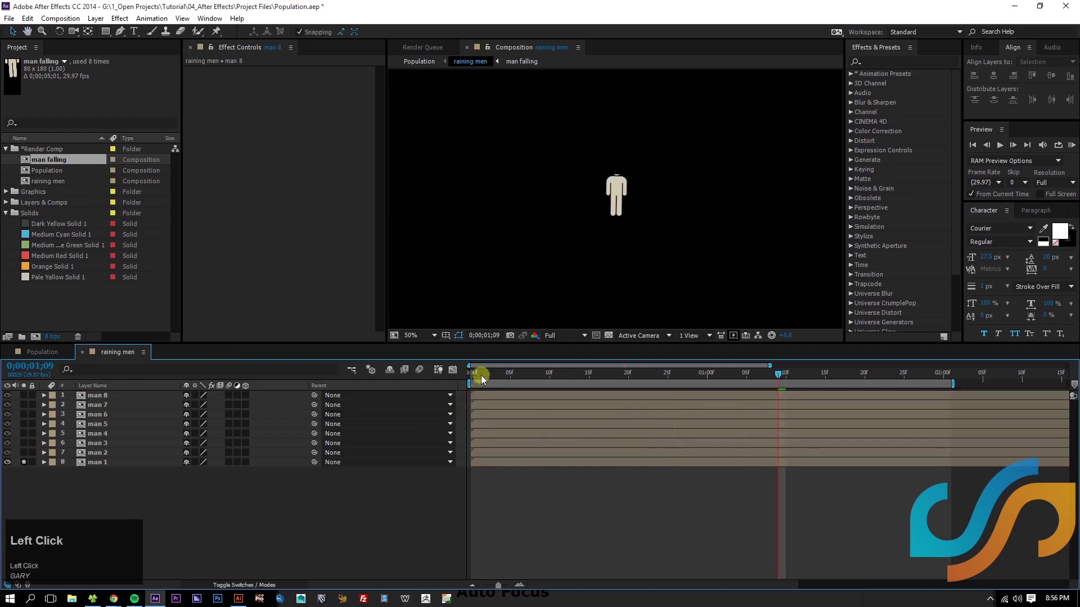
key(space)
click(620, 192)
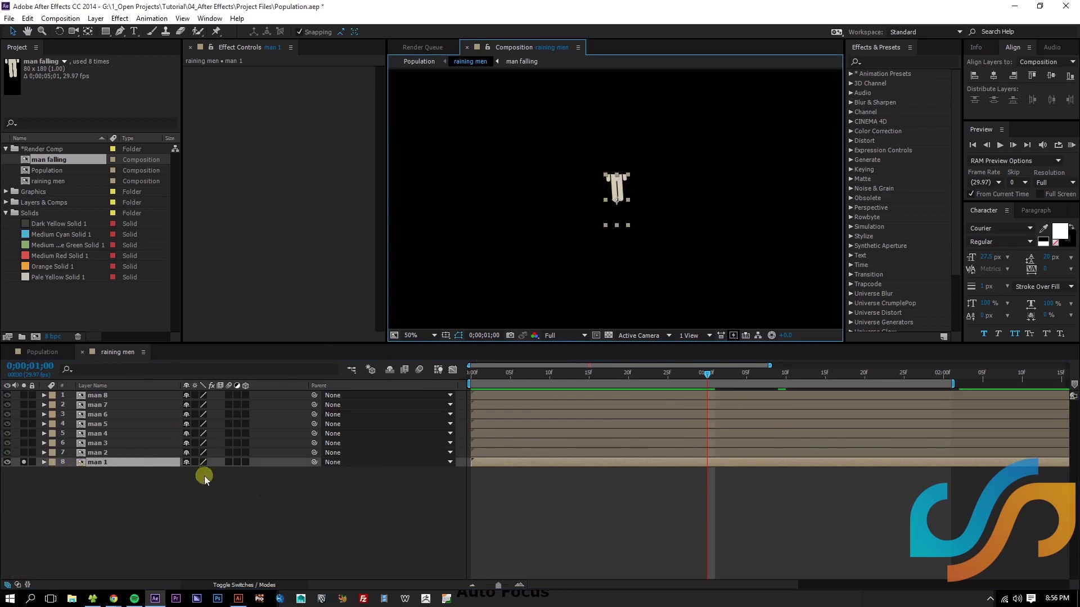
click(200, 467)
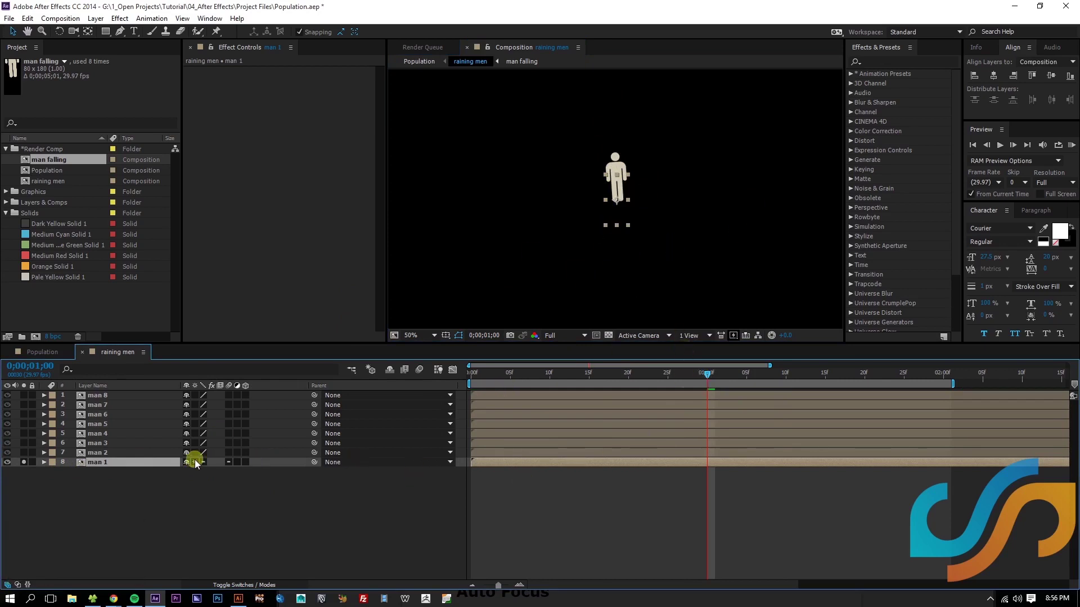
Step: Scrub the fall to the 2:00 mark, undo, and select the man 8 layer
click(128, 468)
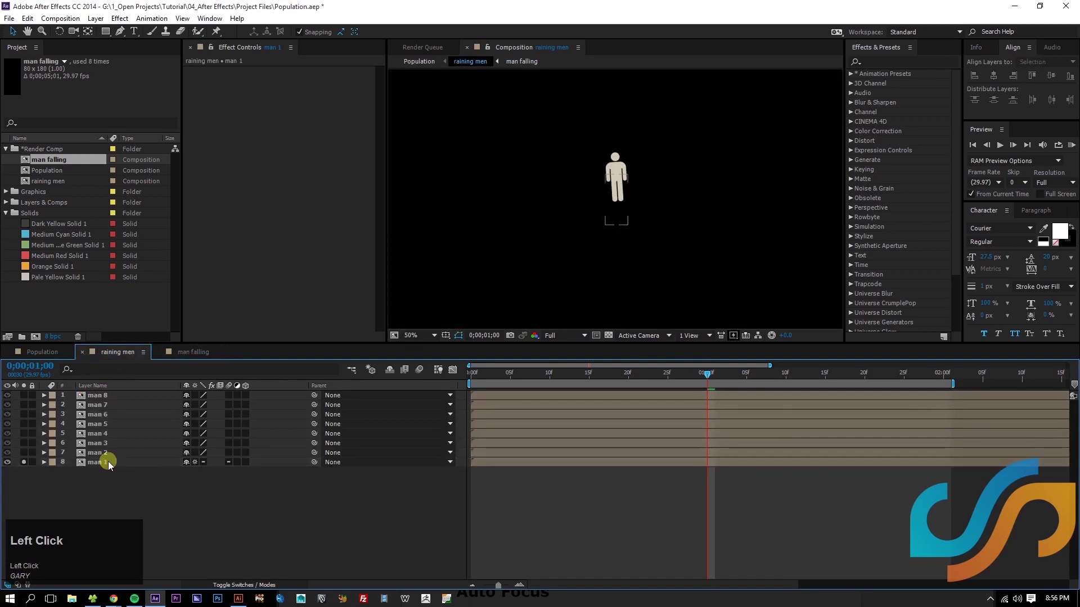
key(space)
drag(616, 500, 947, 374)
drag(946, 374, 717, 301)
key(ctrl+z)
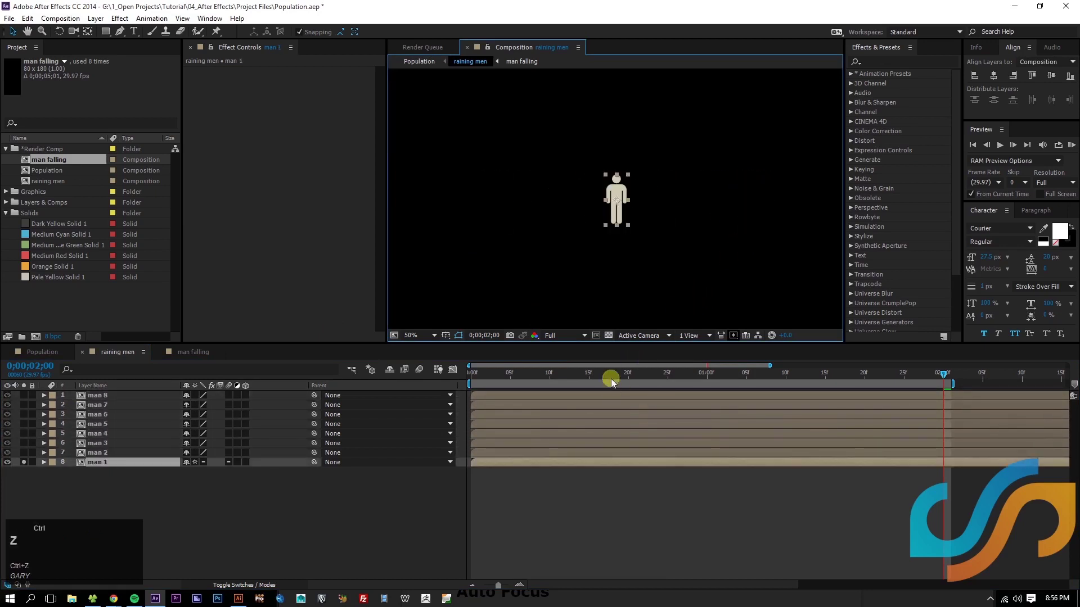
click(383, 476)
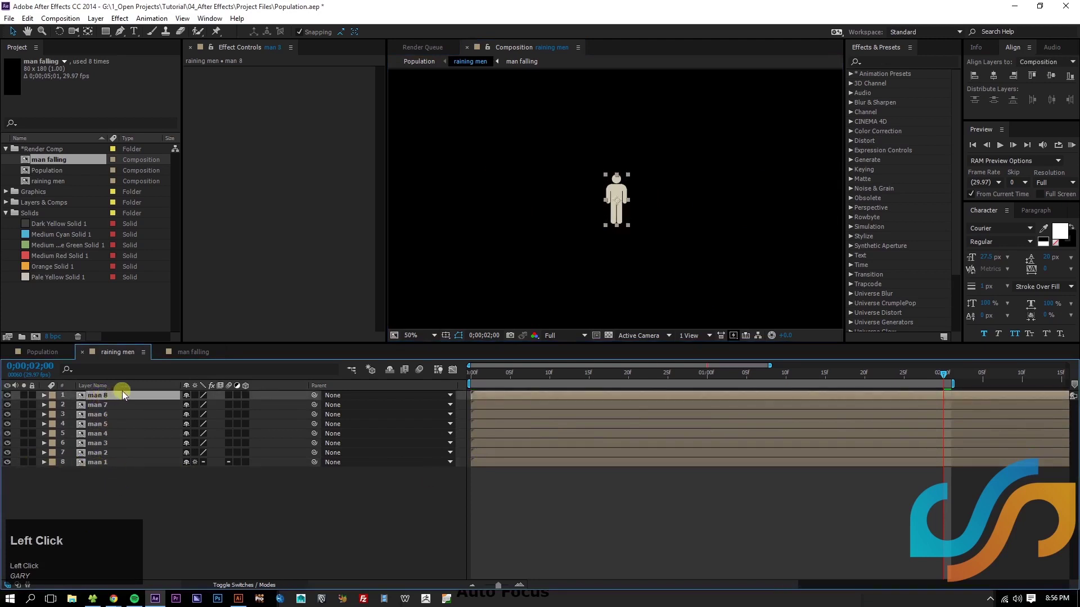
Step: Duplicate the eight men to sixteen and push man 1 to the comp's left edge, man 16 selected
key(ctrl+d)
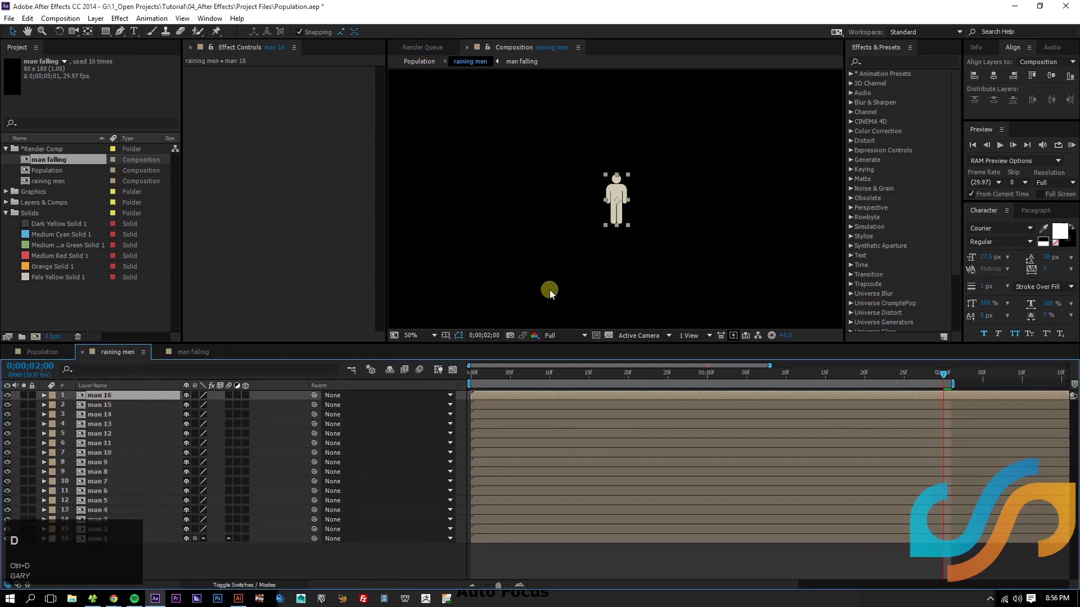
scroll(down, 3)
click(409, 341)
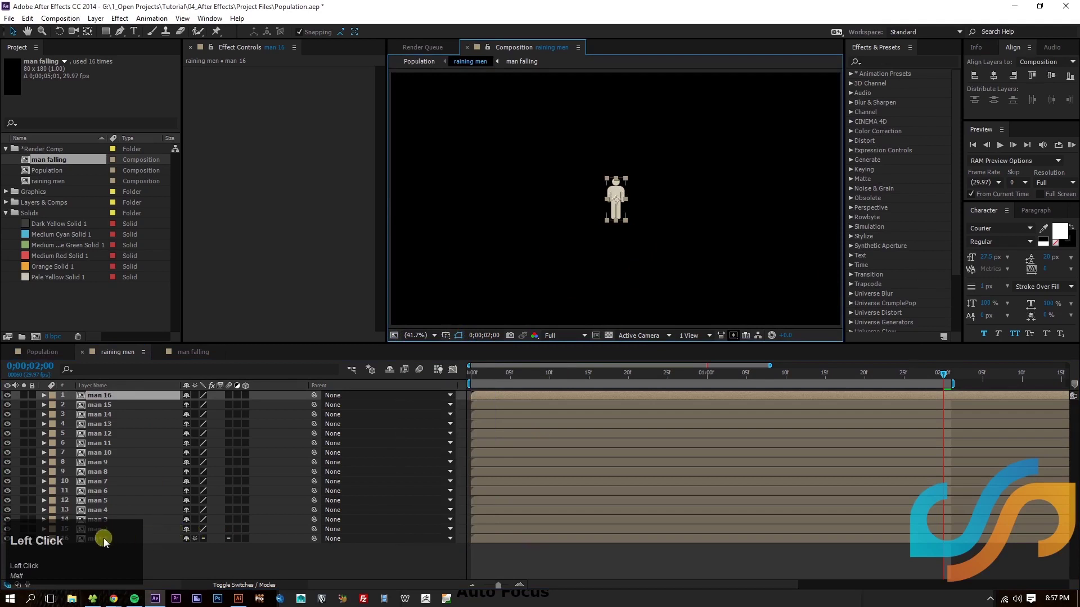
click(99, 542)
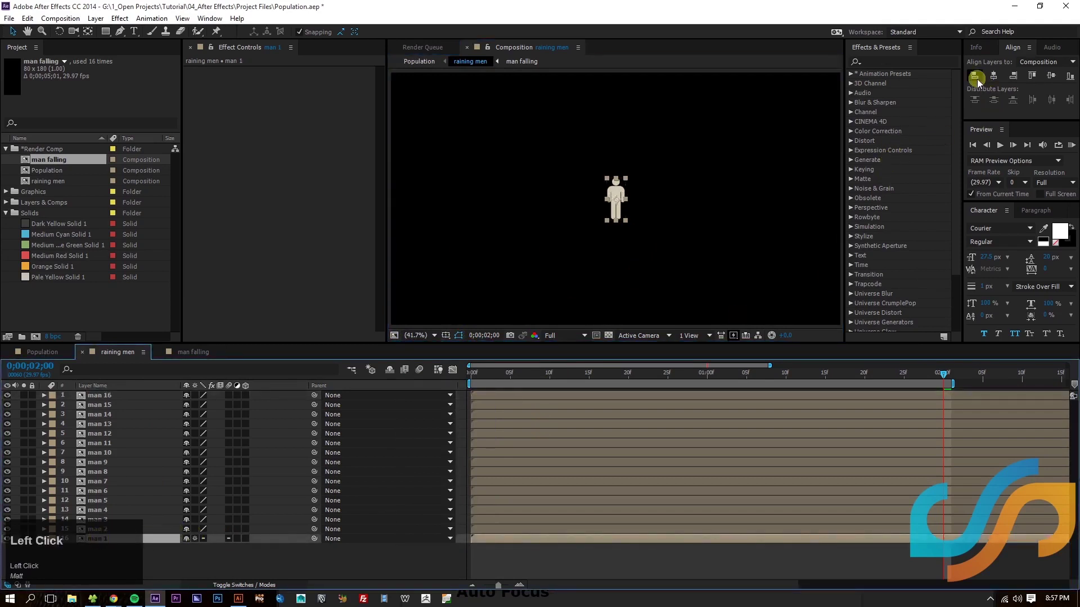
click(978, 83)
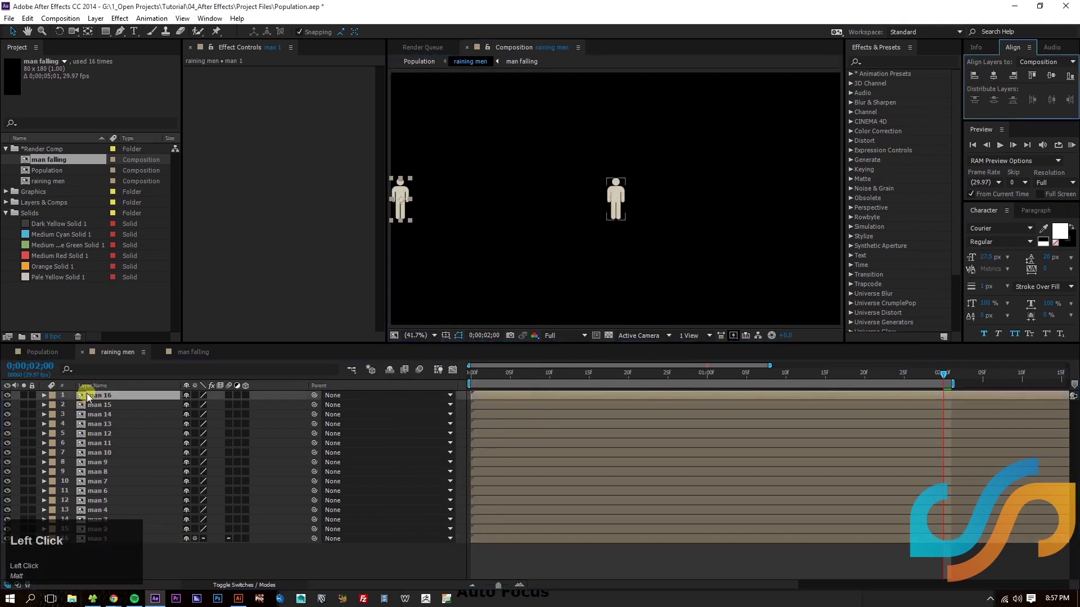
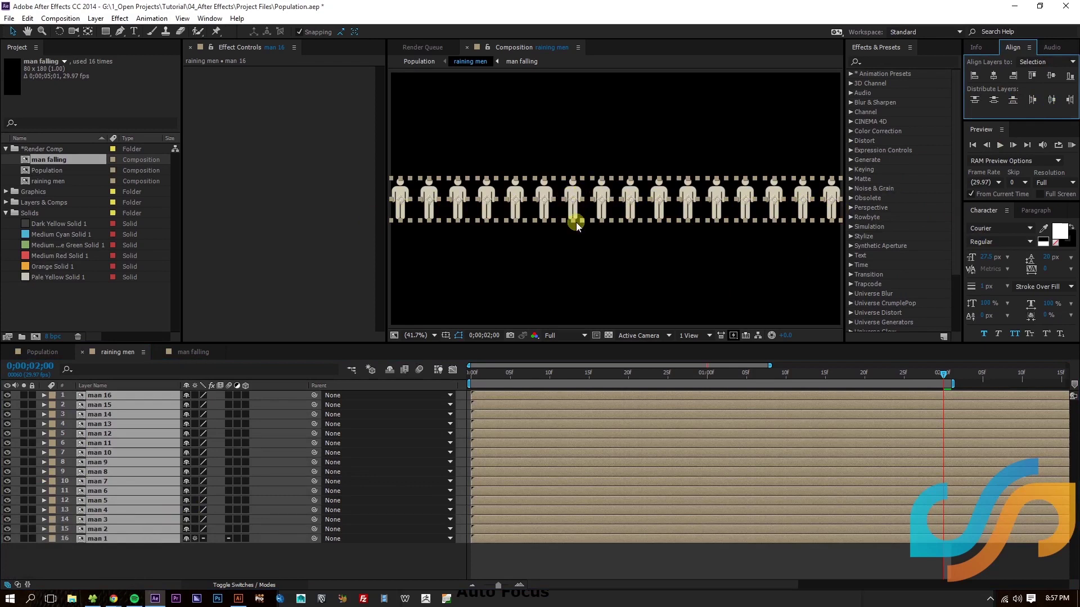
Step: Align man 16 right, distribute all sixteen men evenly across the comp, then reopen man falling
click(128, 561)
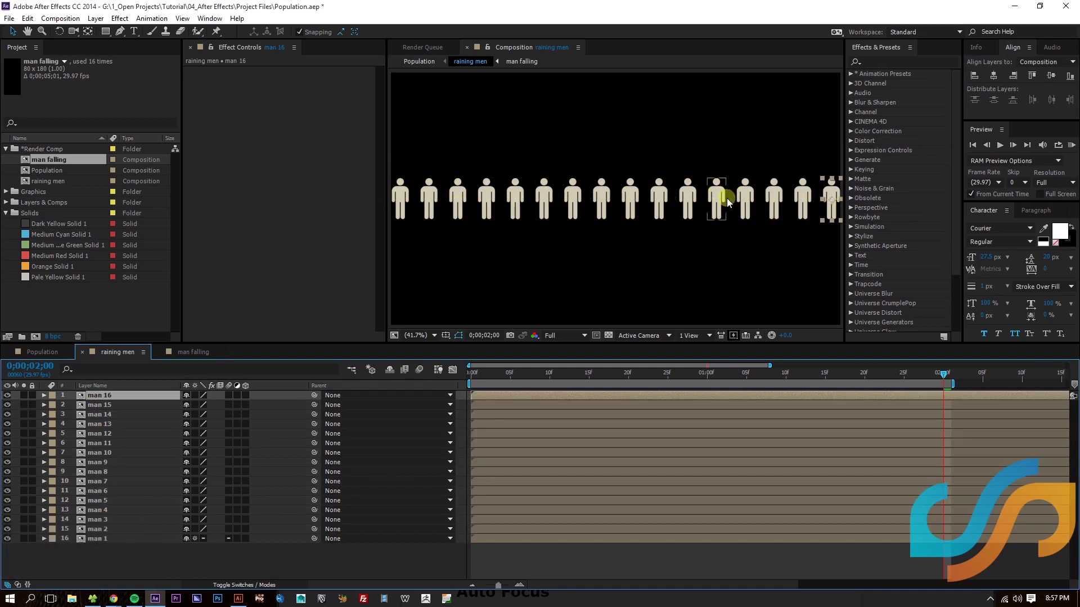
click(316, 583)
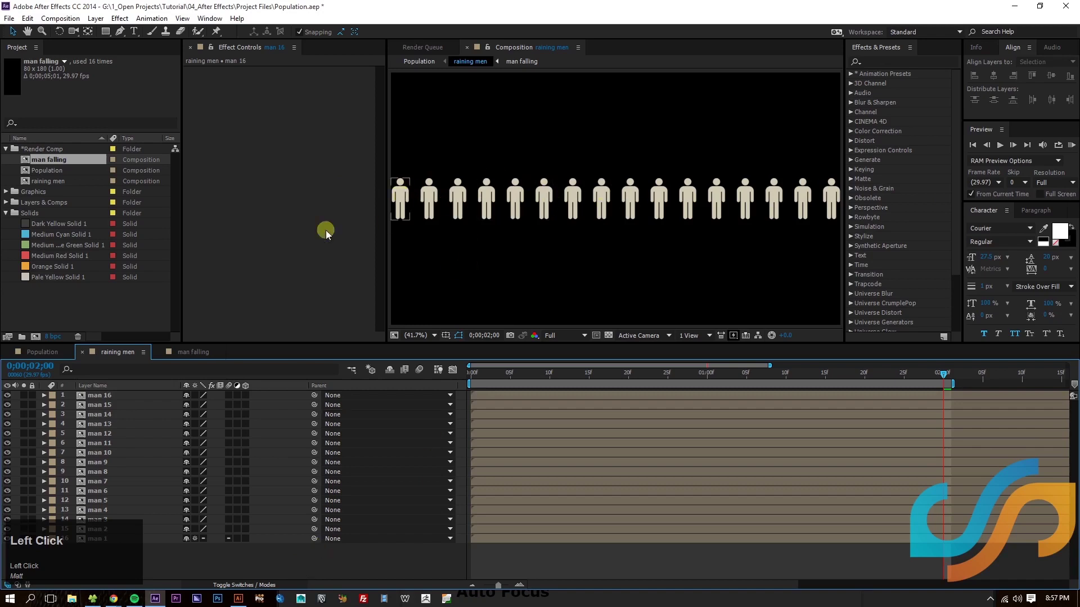
click(63, 355)
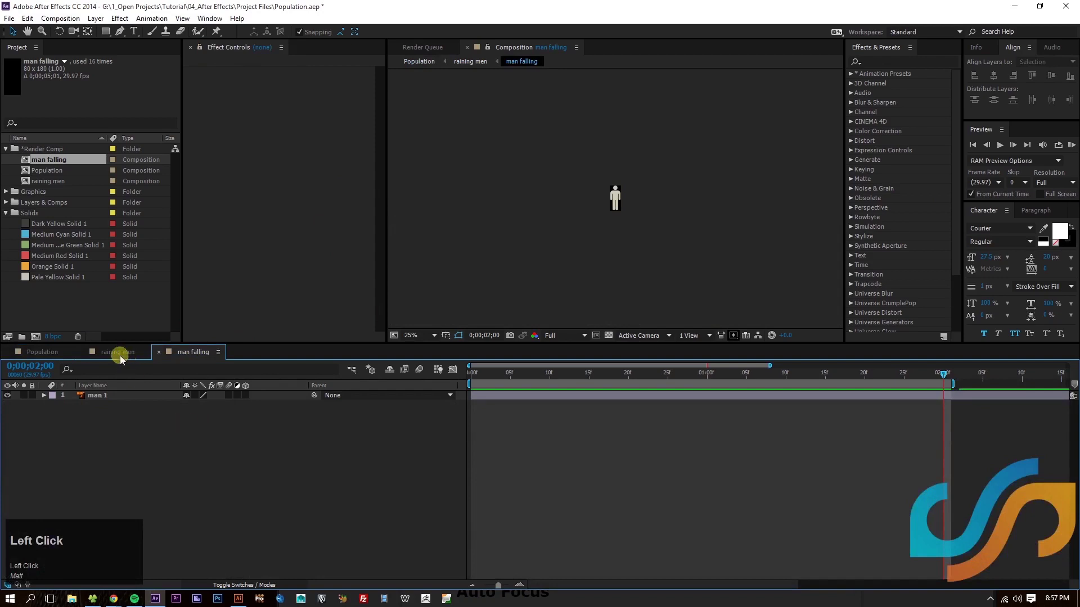
Step: Duplicate the man layers up to man 20 and select the full row from man 1 to man 20
key(ctrl+z)
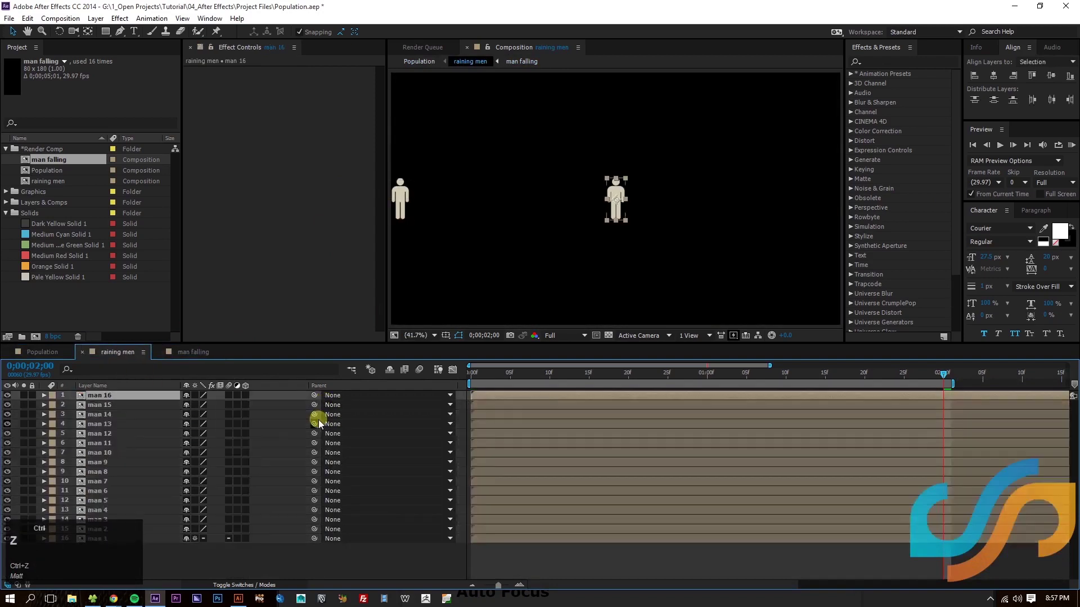
click(103, 401)
key(ctrl+d)
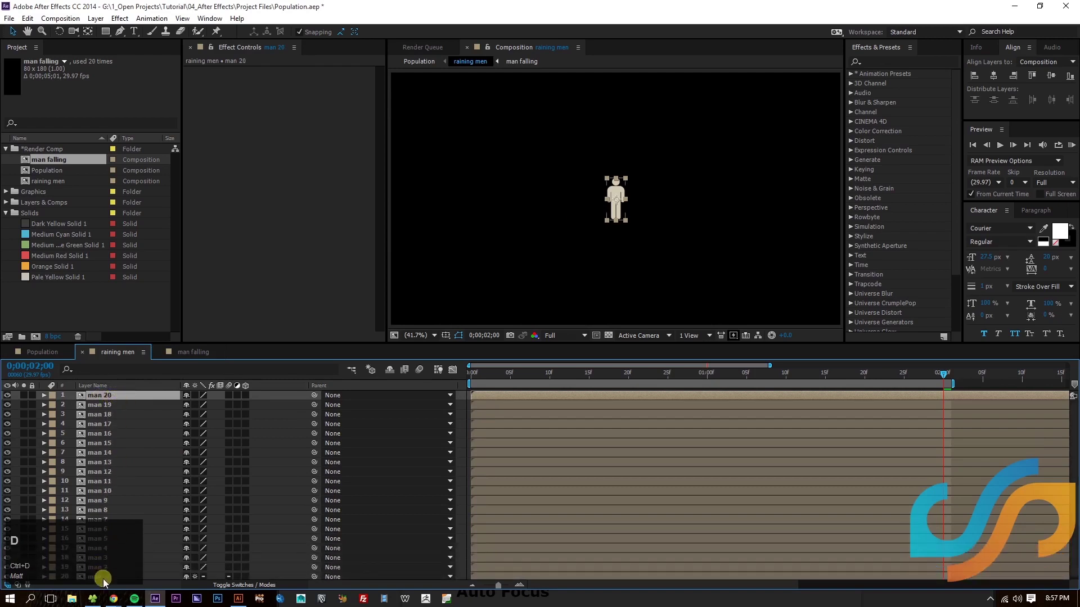
click(106, 583)
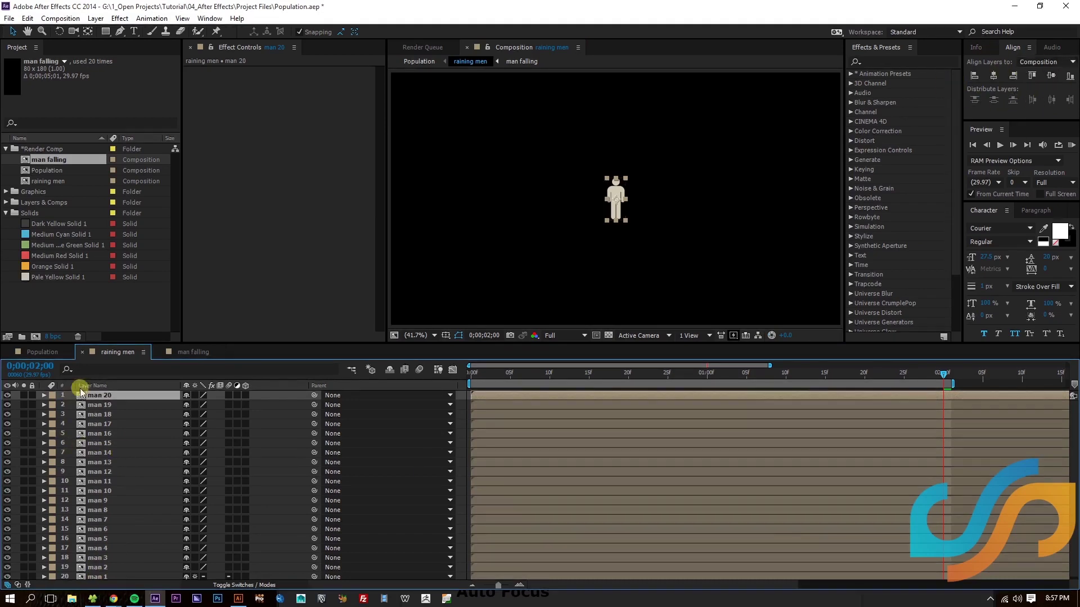
click(100, 395)
scroll(down, 3)
click(111, 579)
scroll(up, 3)
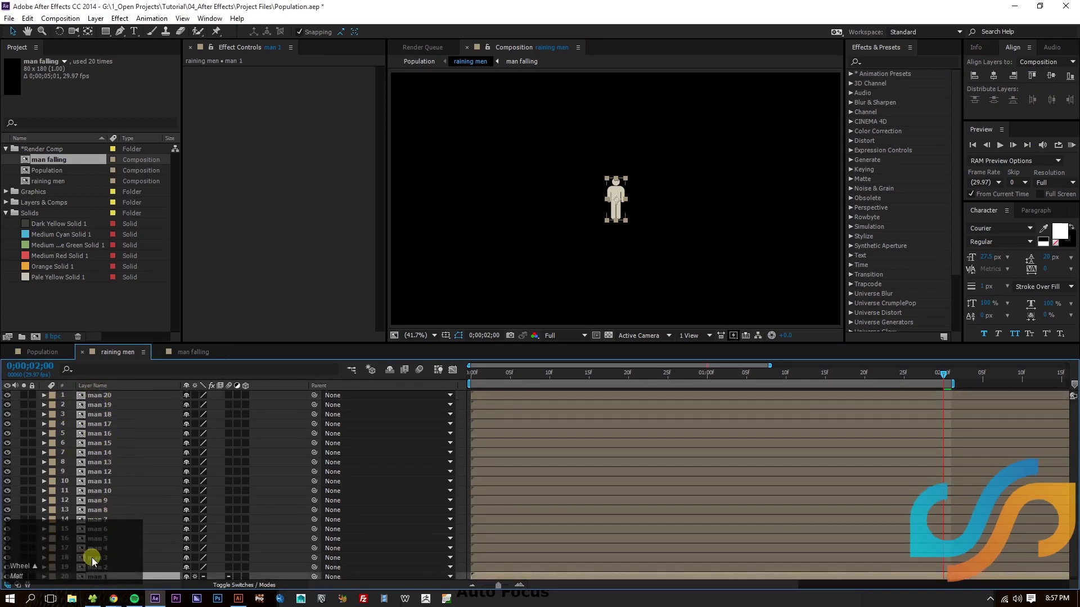
click(99, 402)
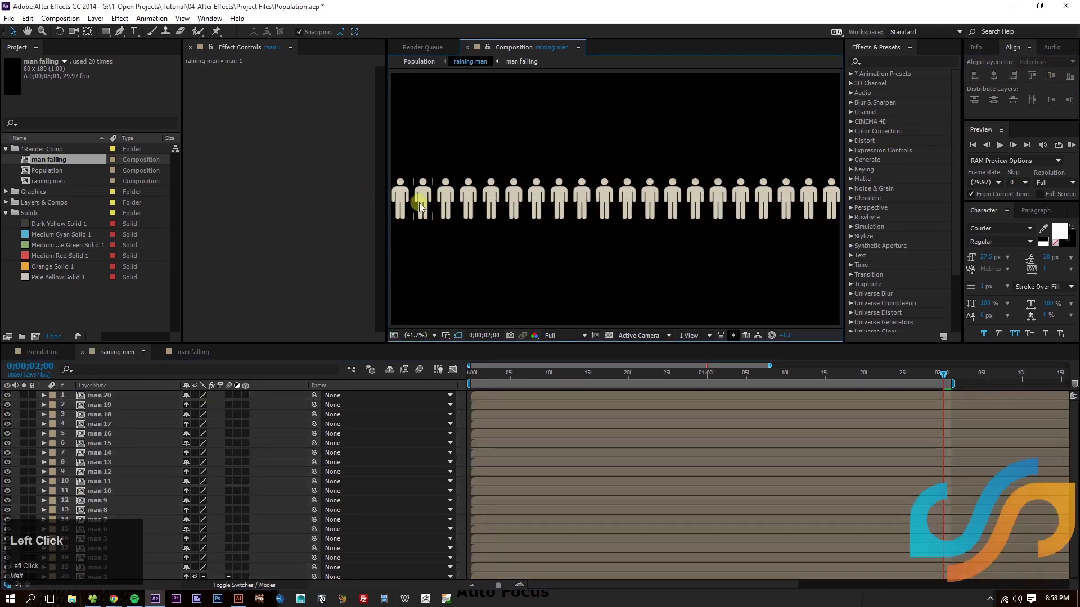
Step: Delete the extra man layers to cut the row of twenty down to twelve
drag(394, 196, 886, 242)
key(Delete)
drag(803, 234, 721, 248)
key(Delete)
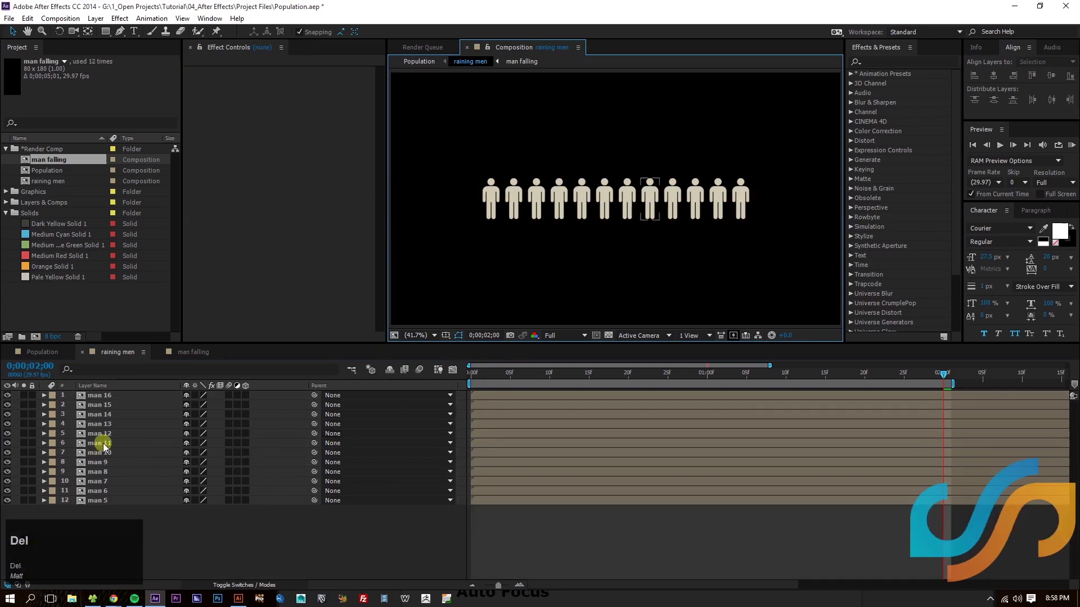
Step: Delete two more surplus man layers, leaving ten men (man 6 through man 15)
click(72, 504)
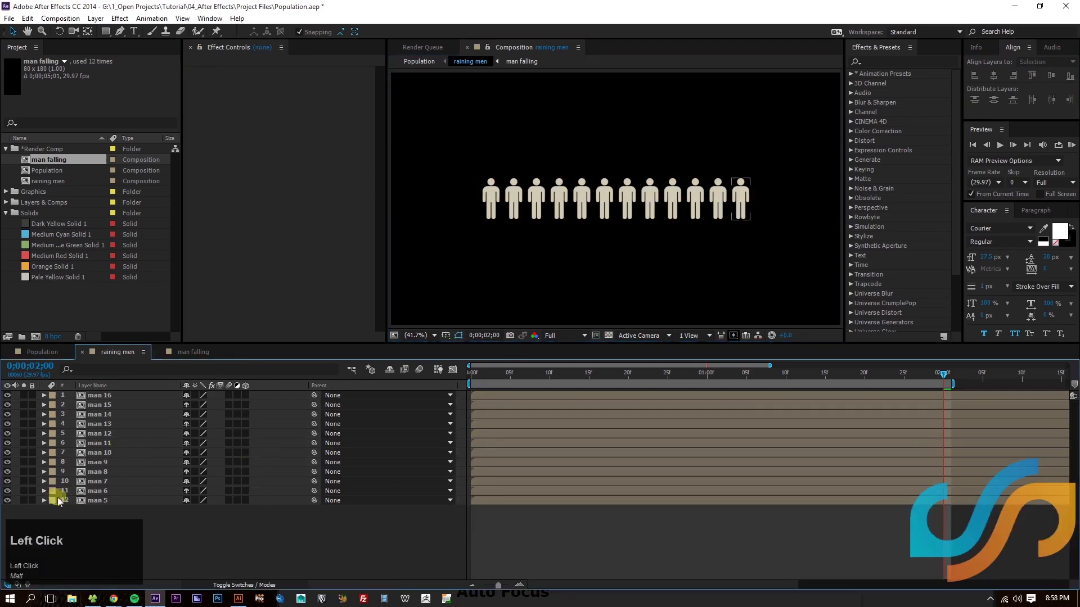
key(Delete)
click(751, 201)
key(Delete)
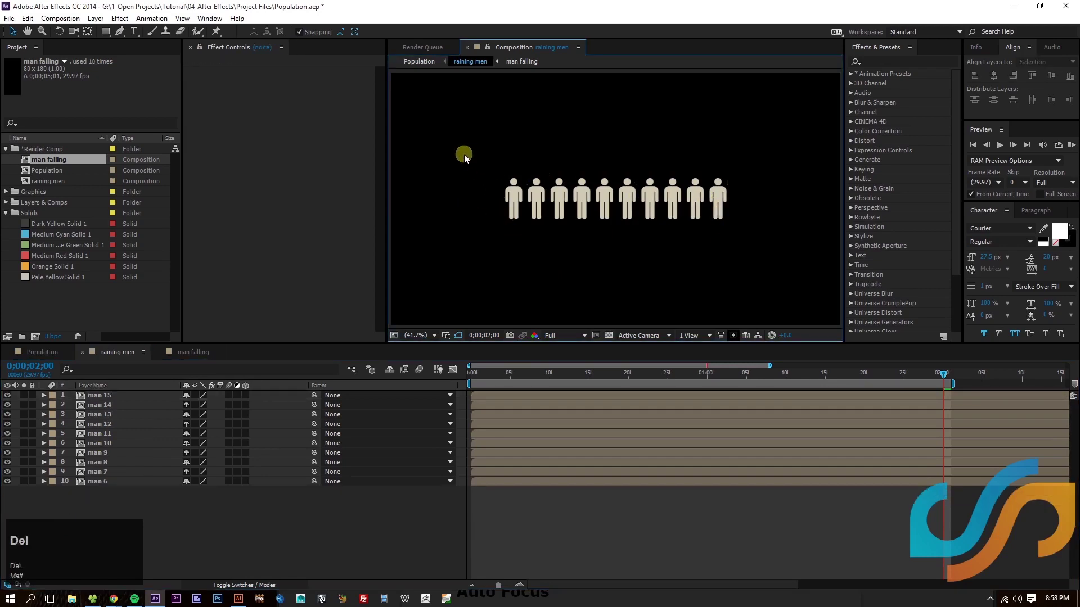
Step: Select all ten man layers and preview the men falling into place
click(820, 256)
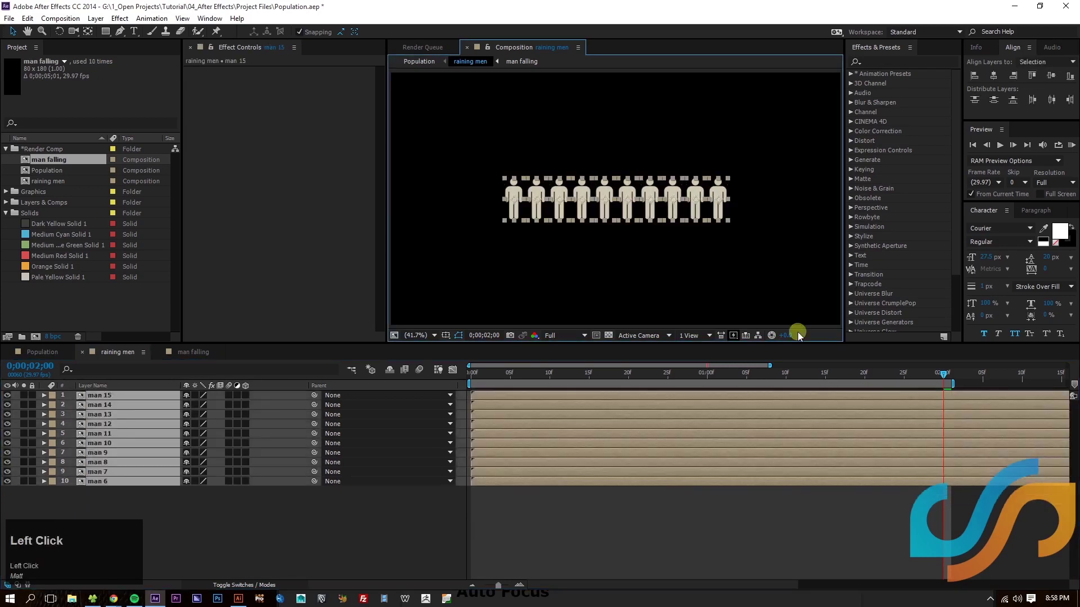
key(space)
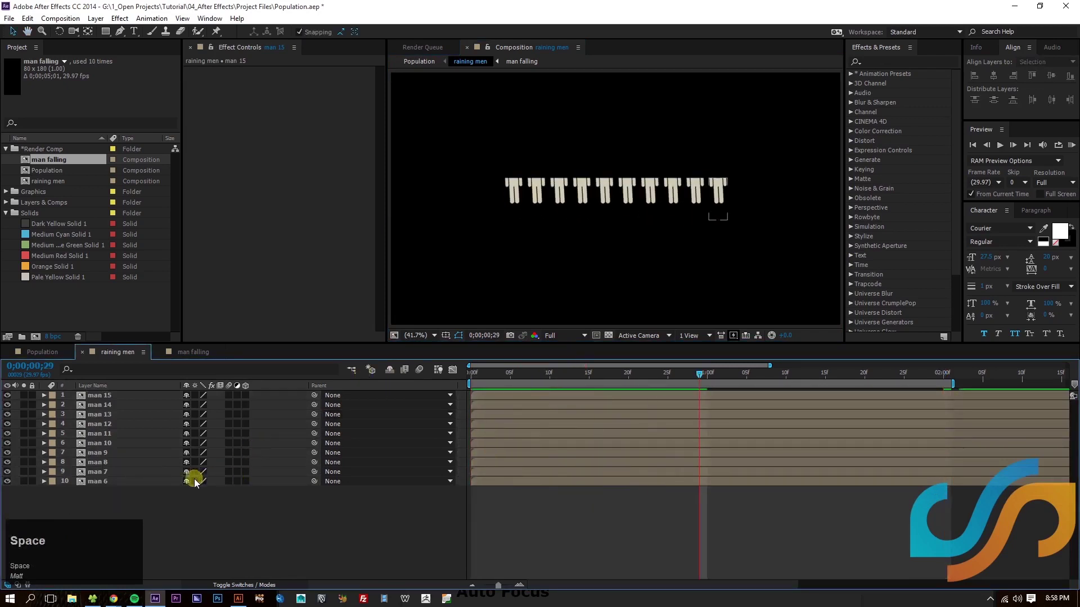
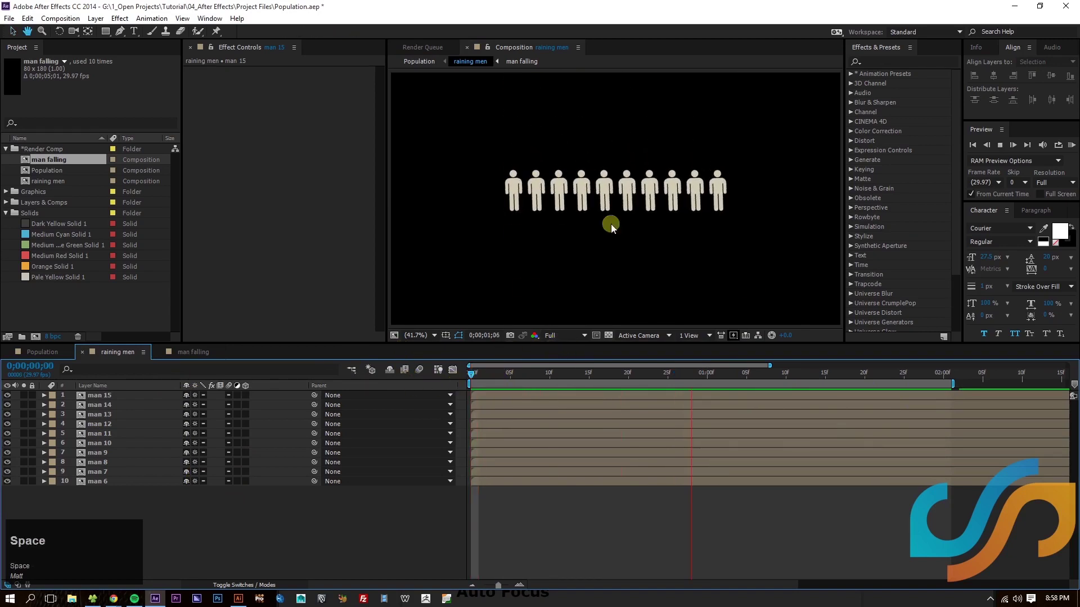
Step: Stop the preview, step a few frames in from the start and trim man 13's in point there
drag(579, 390, 426, 406)
key(space)
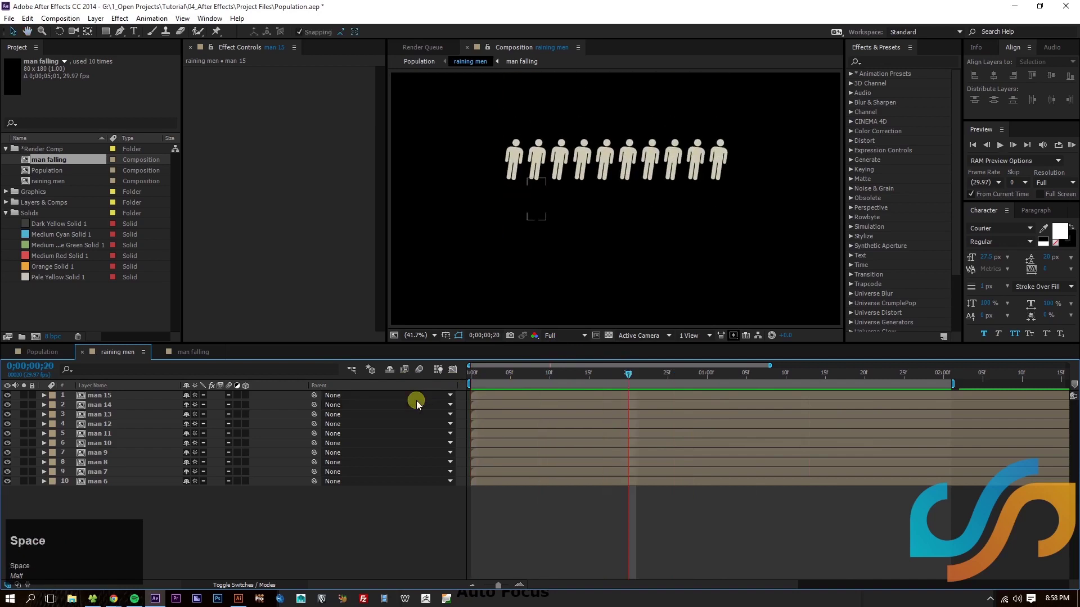
key(Home)
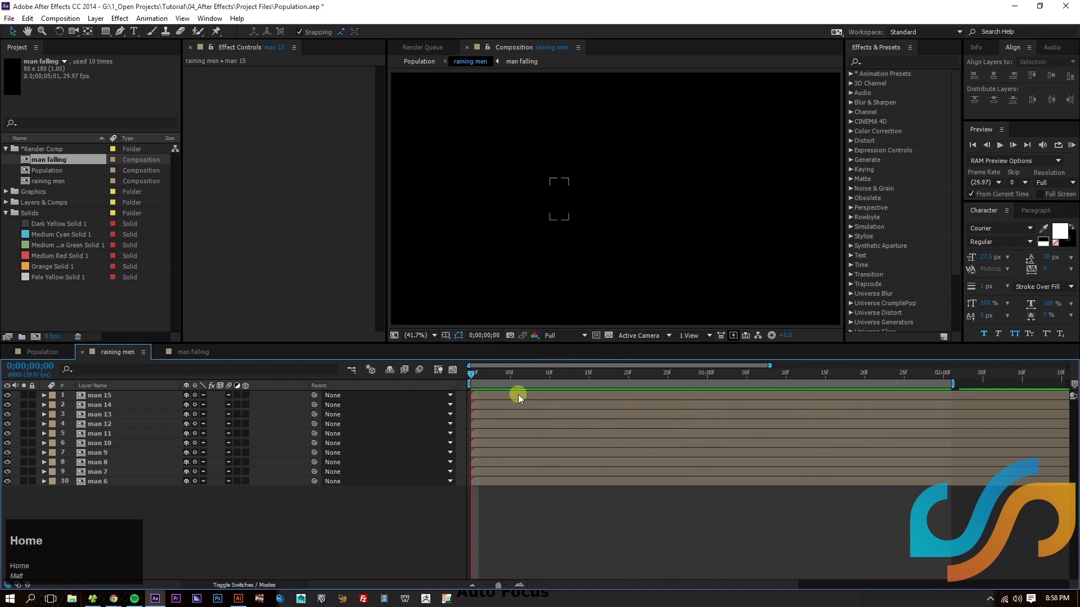
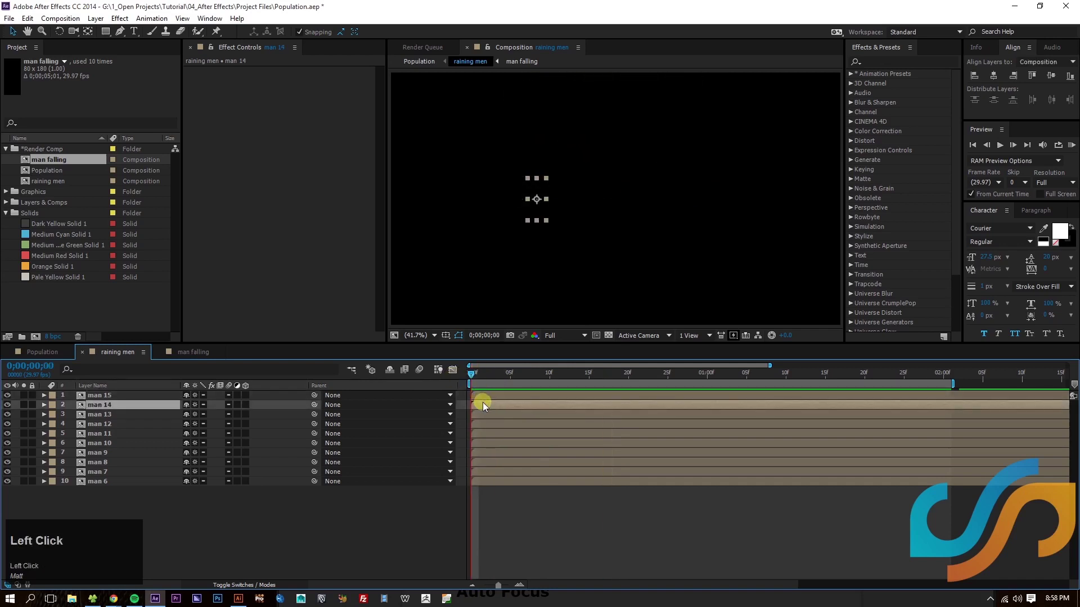
key(Page_Down)
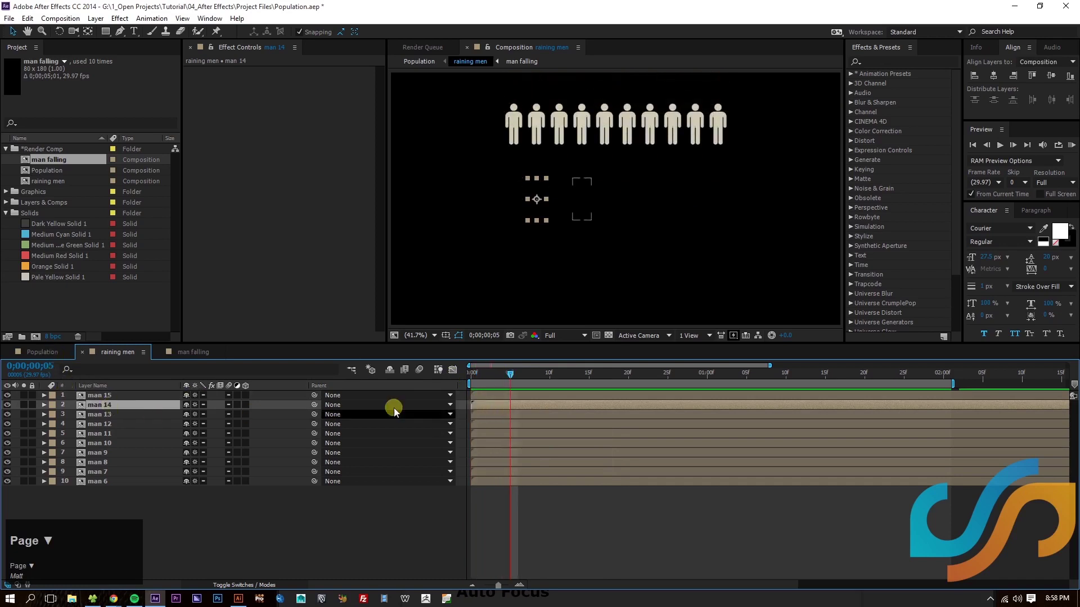
key([)
click(517, 423)
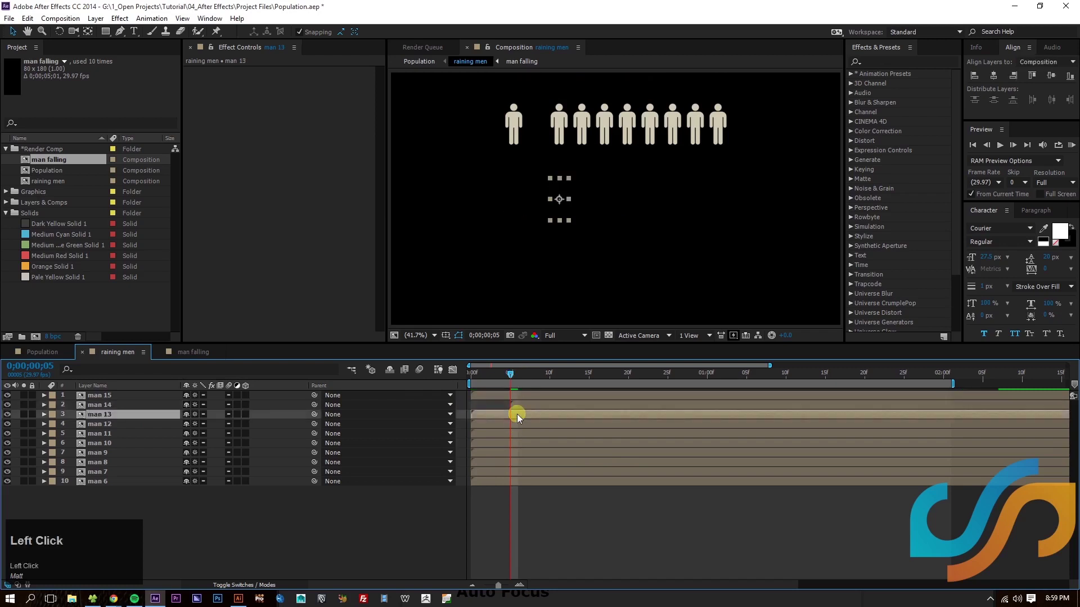
key(Page_Down)
key([)
Step: Trim all ten man layers' in points to frame 4 and select from man 15 down to man 10
drag(545, 378, 504, 394)
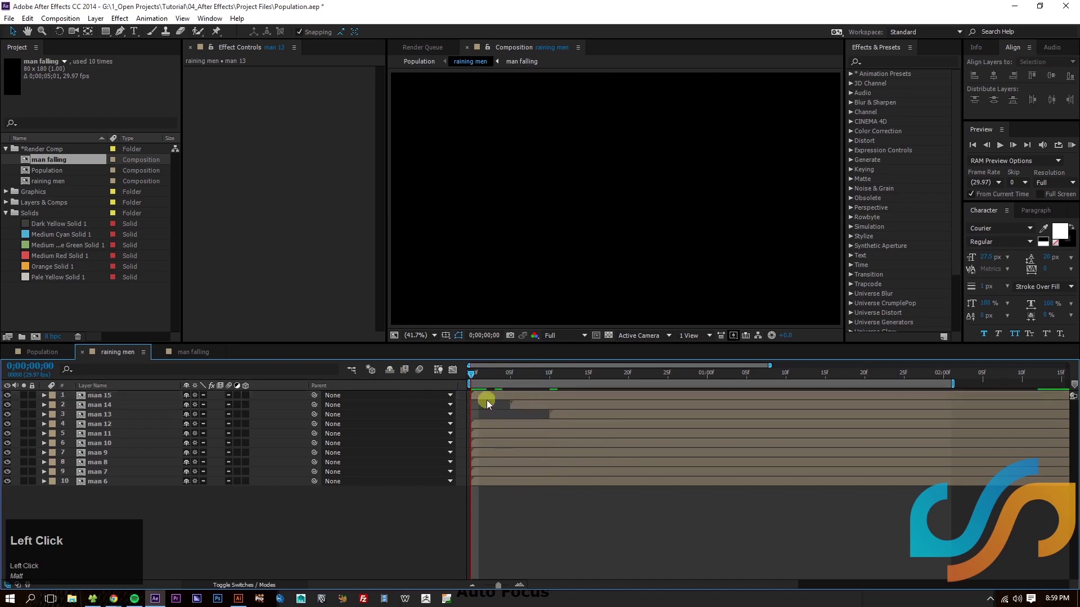
key([)
drag(526, 496, 433, 468)
key(Page_Down)
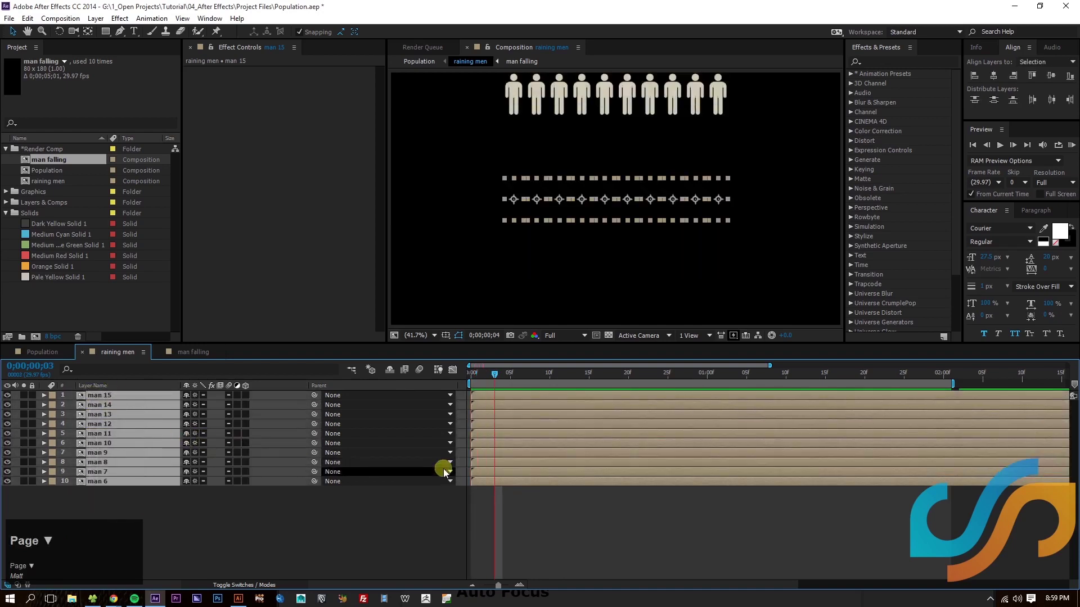
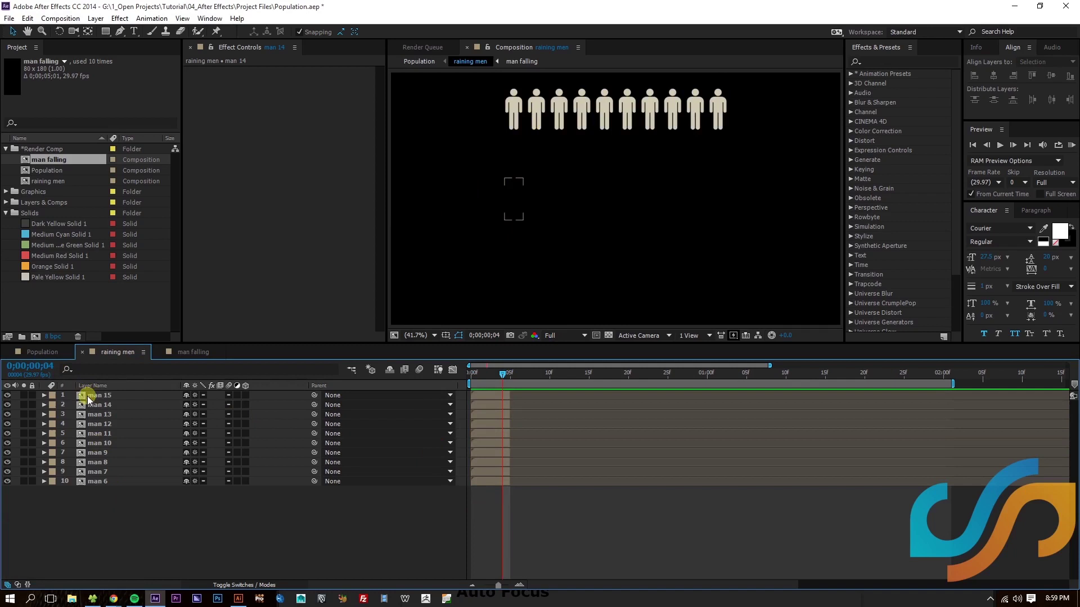
click(94, 399)
click(112, 484)
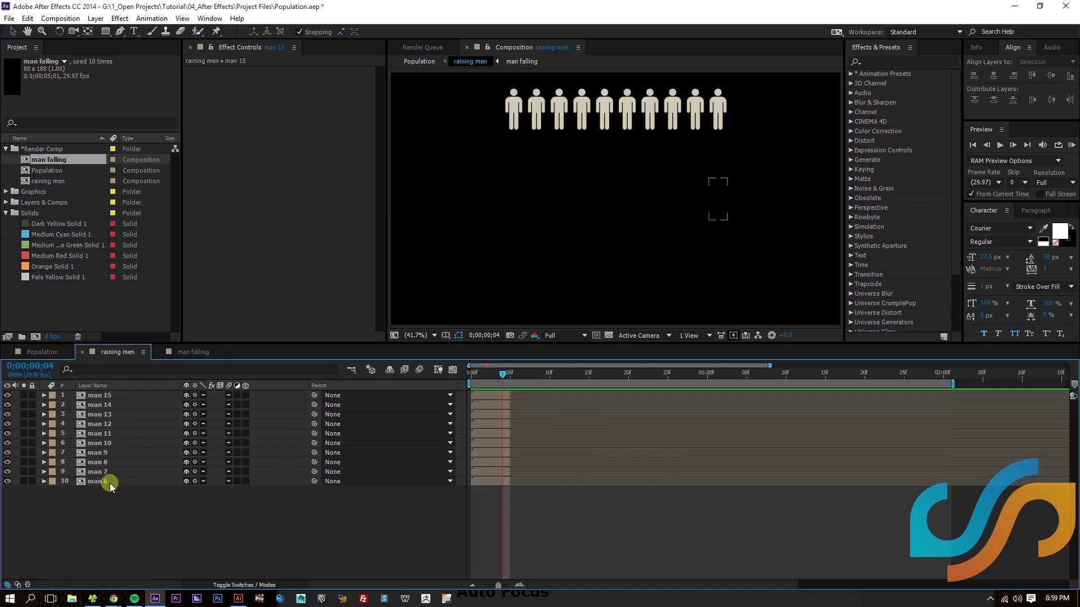
click(111, 485)
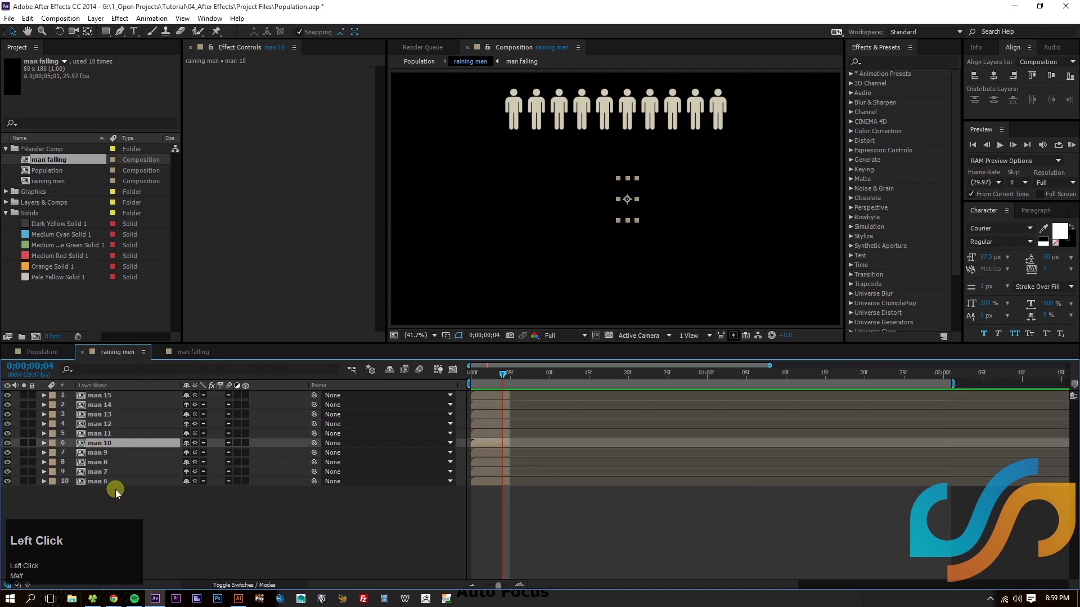
Step: Select man 15 through man 6 and apply Keyframe Assistant > Sequence Layers to stagger them
click(107, 484)
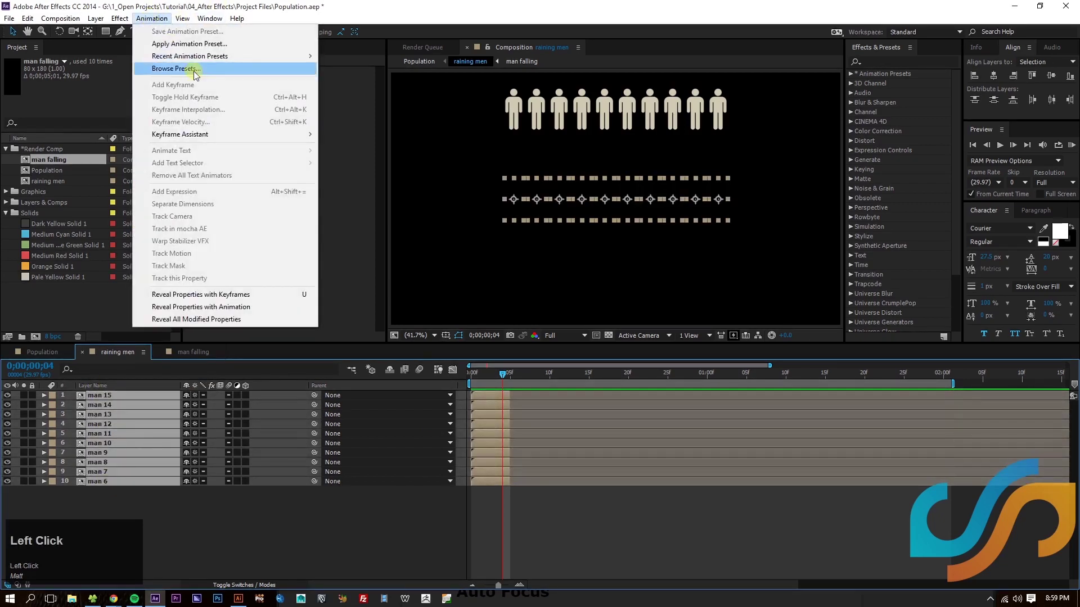
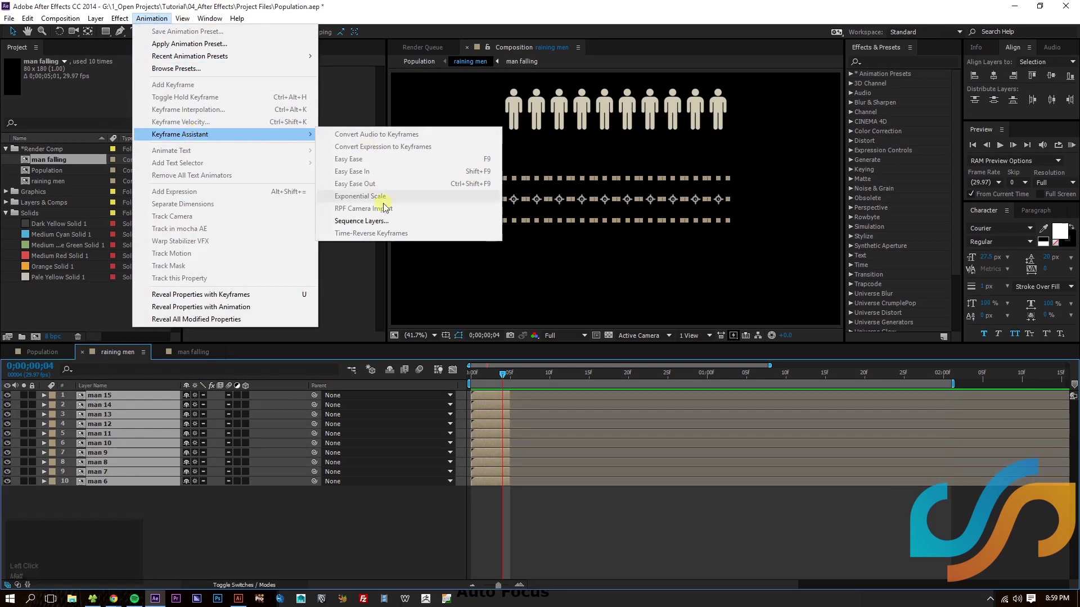
drag(385, 222, 308, 165)
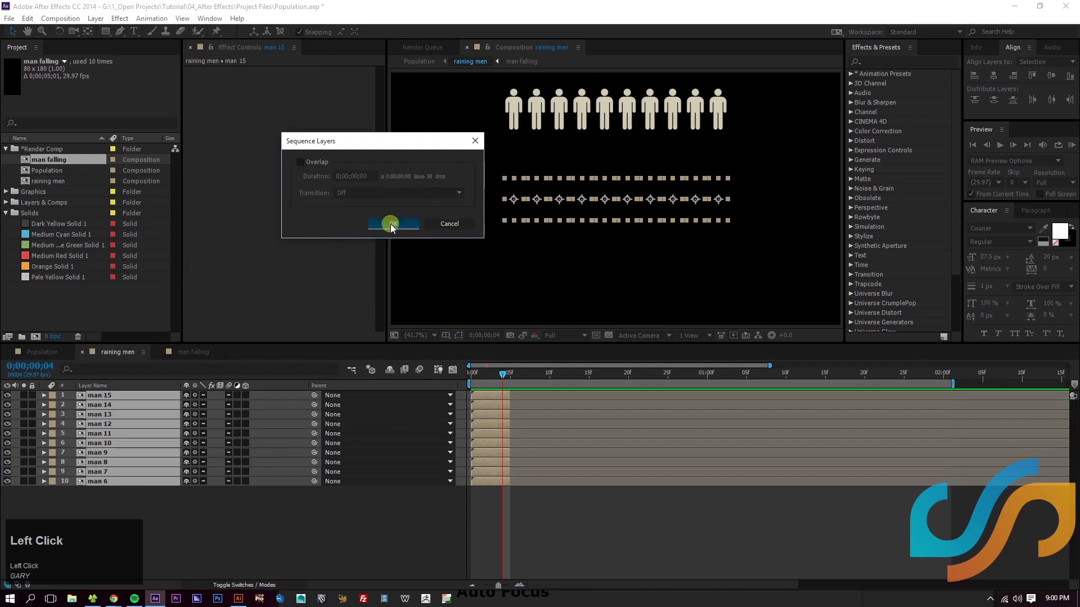
drag(403, 225, 371, 359)
Step: Trim the layer ends at the comp end, return to the start and preview the staggered fall
key(End)
key(alt+])
key(Home)
click(676, 549)
key(space)
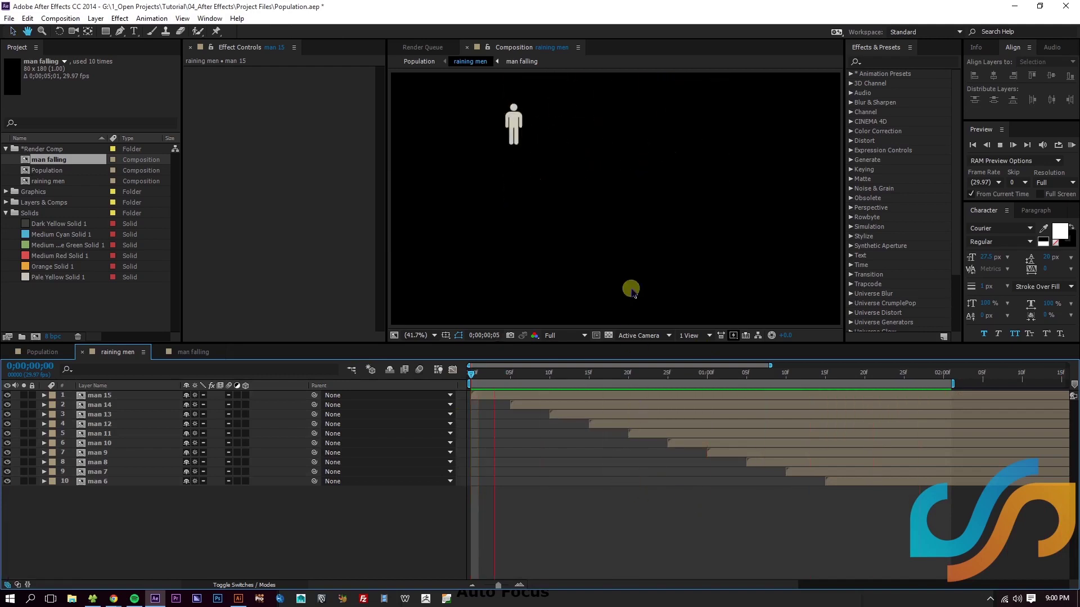
key(space)
Step: Zoom the timeline out, set the work area end and preview the staggered fall again
key(-)
drag(816, 375, 924, 380)
key(n)
key(space)
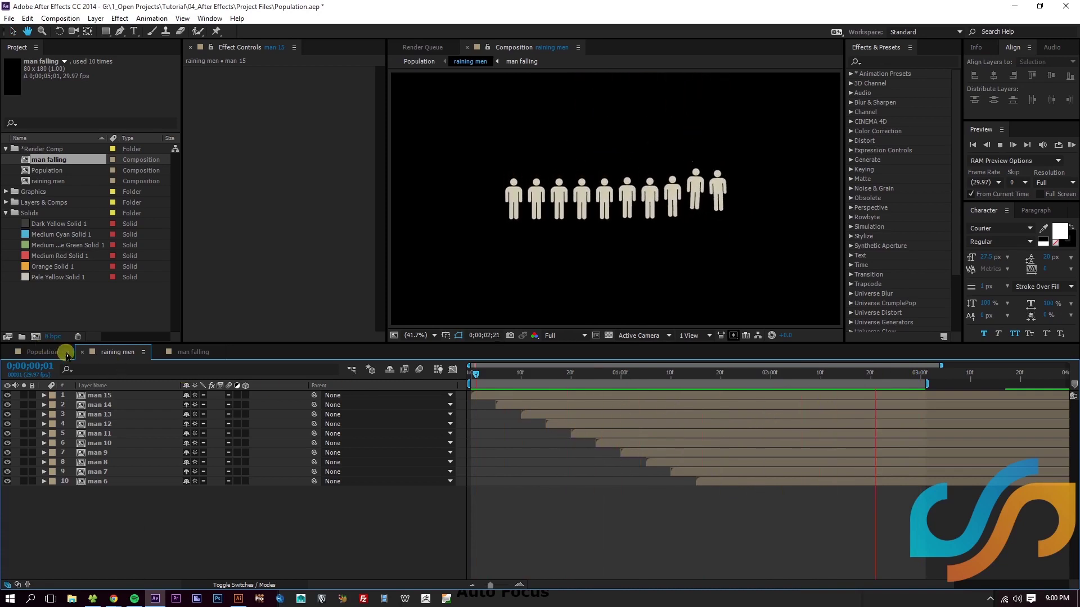
key(space)
key(;)
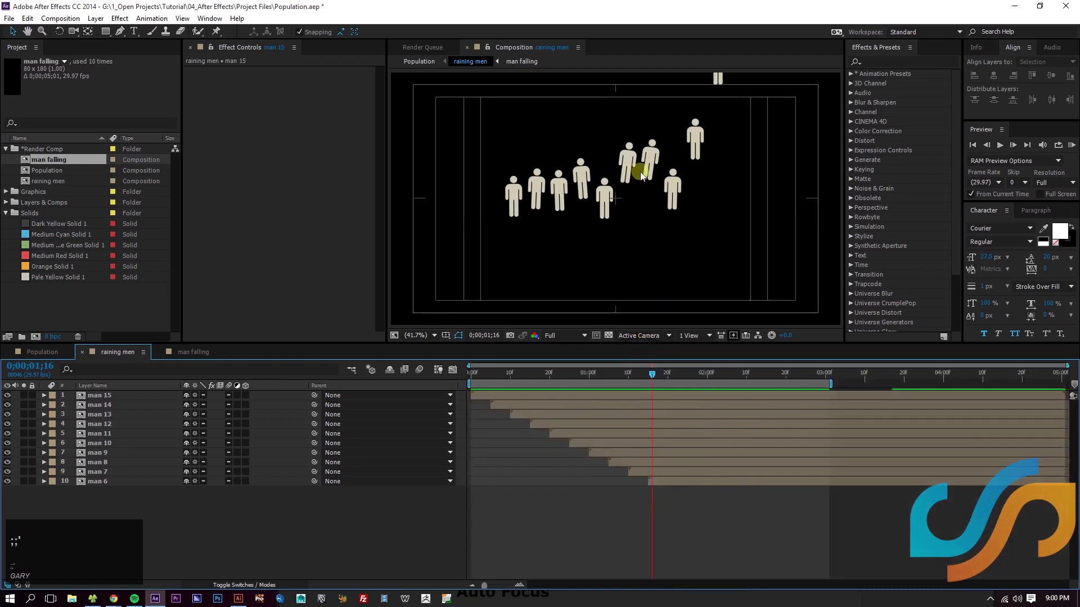
key(space)
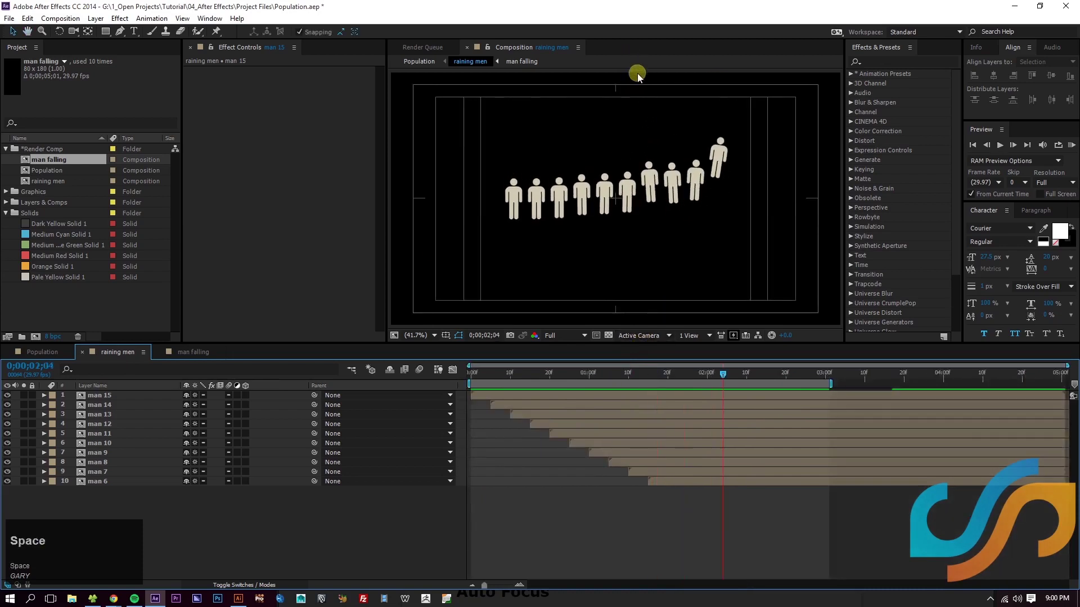
key(ctrl+r)
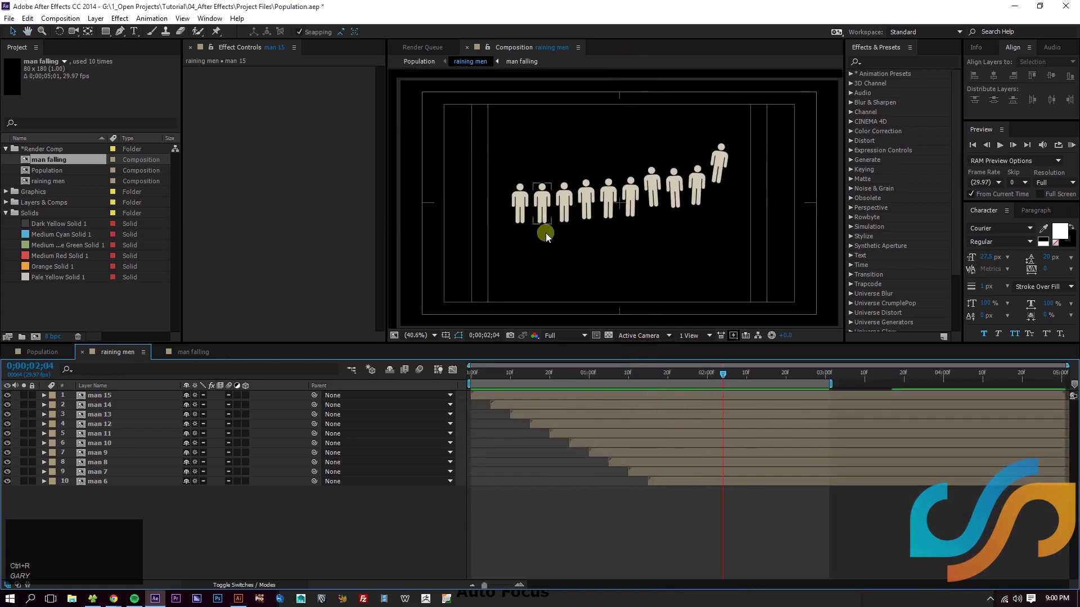
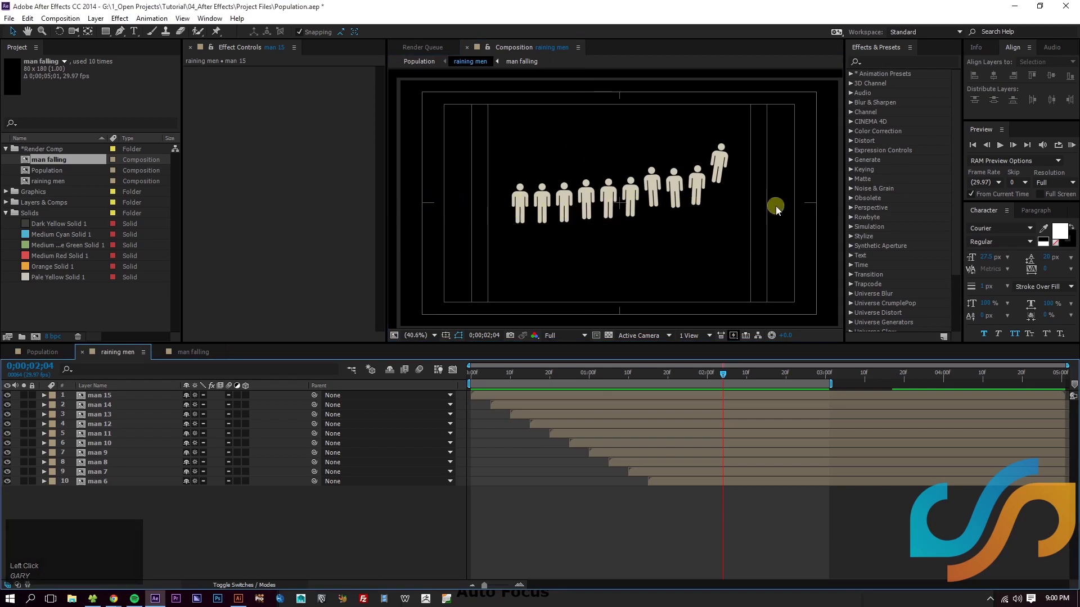
click(658, 541)
key(ctrl+r)
click(636, 515)
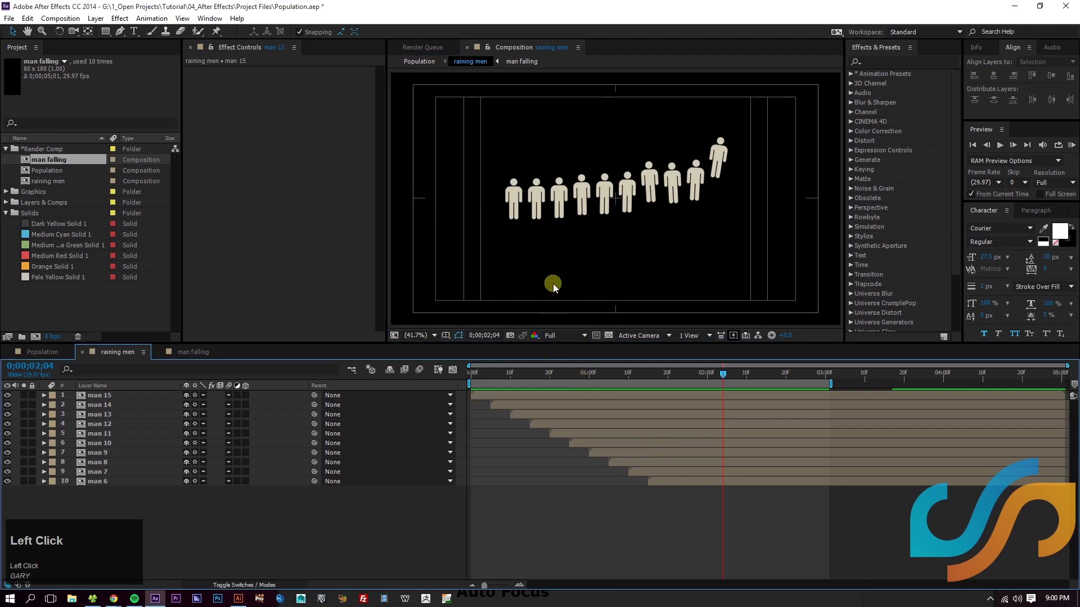
click(614, 502)
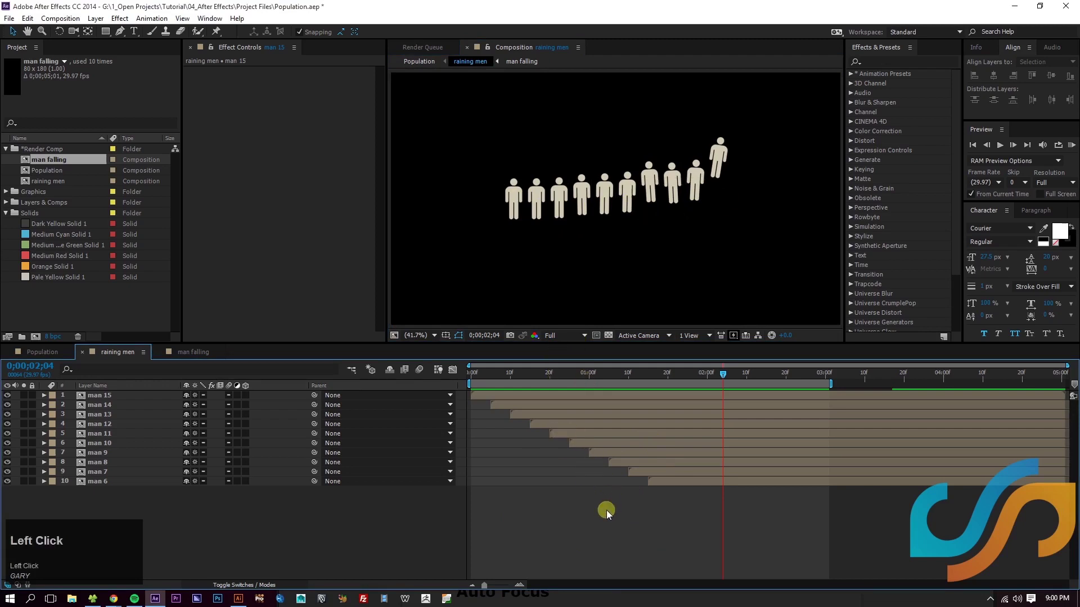
click(605, 523)
Step: Save the project, switch to the Population comp and preview the raining men layer from the start
key(ctrl+s)
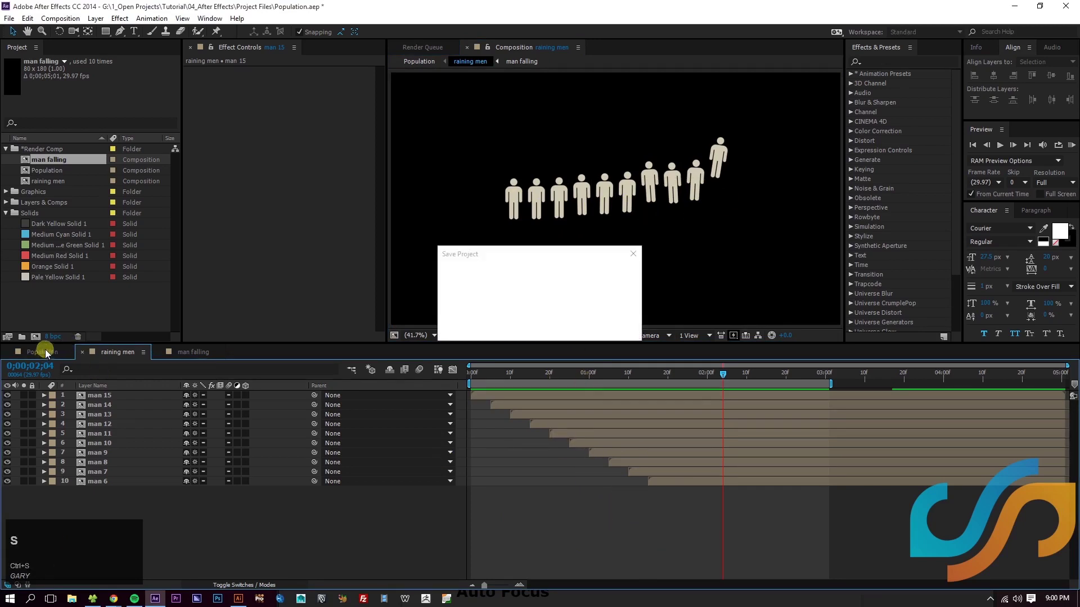
click(49, 353)
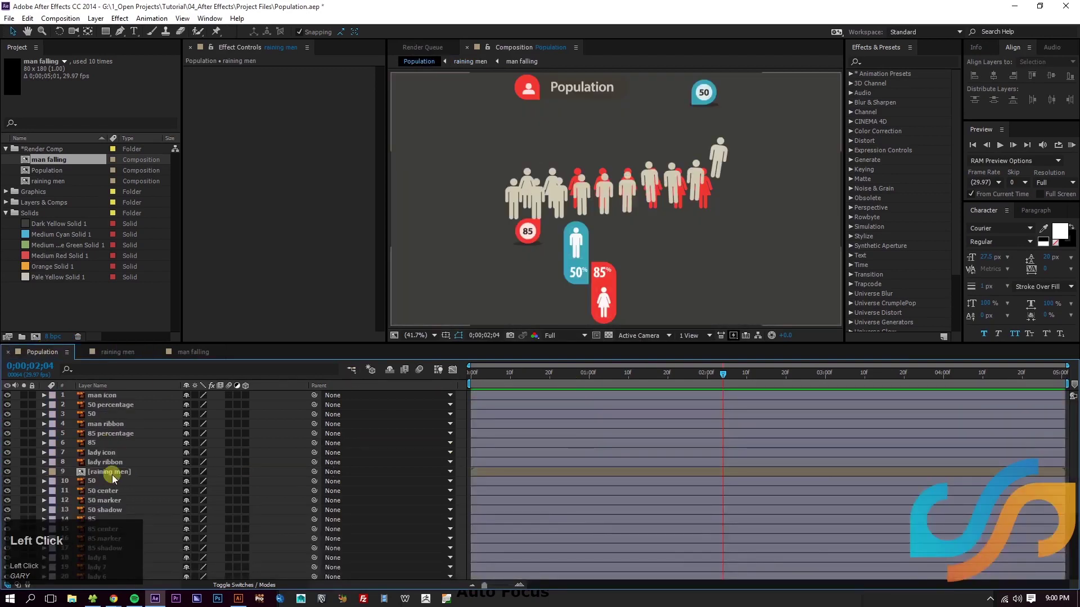
key(shift+Up)
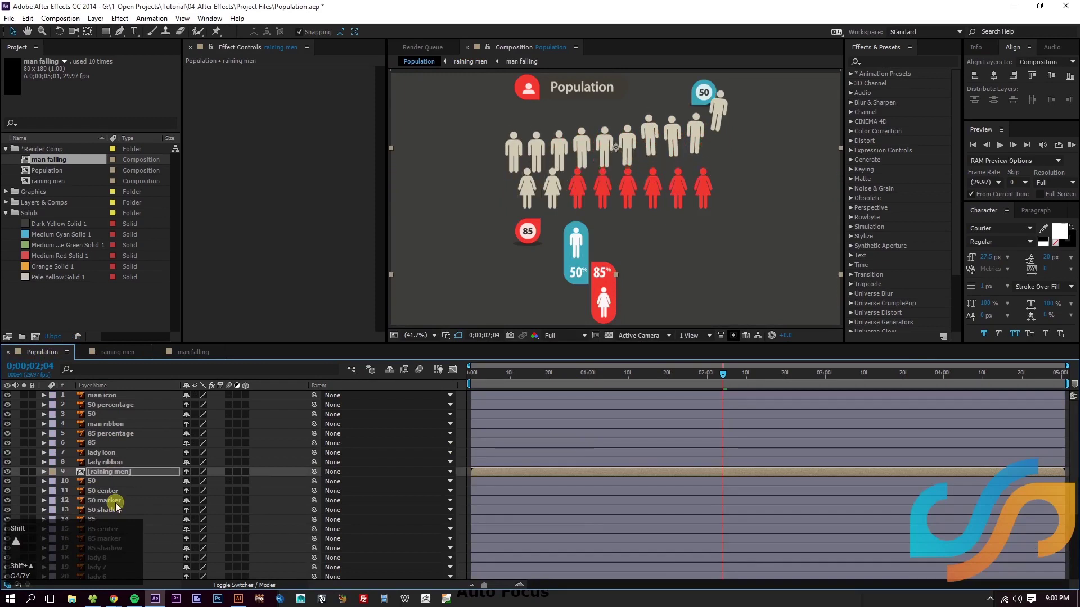
key(Home)
key(space)
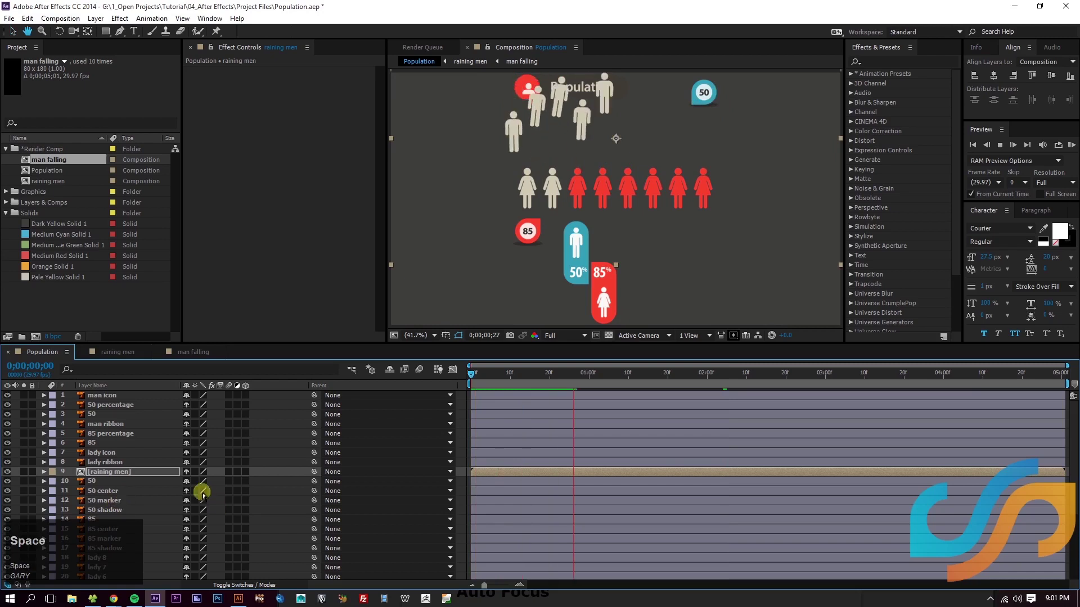
key(space)
Step: Solo the raining men layer and preview the isolated men falling into their row
click(25, 473)
key(space)
key(Home)
key(space)
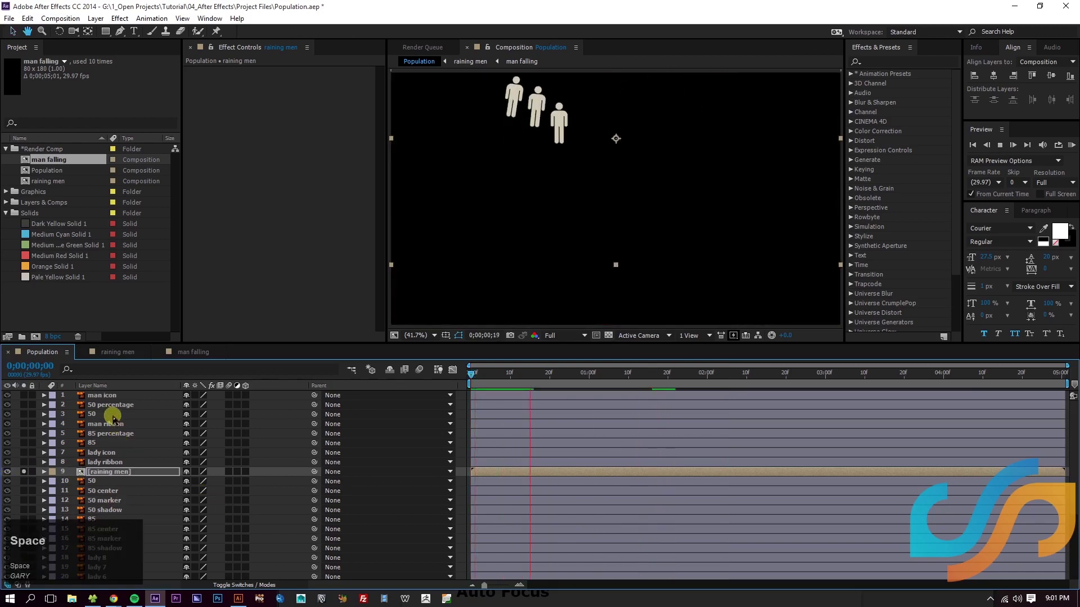
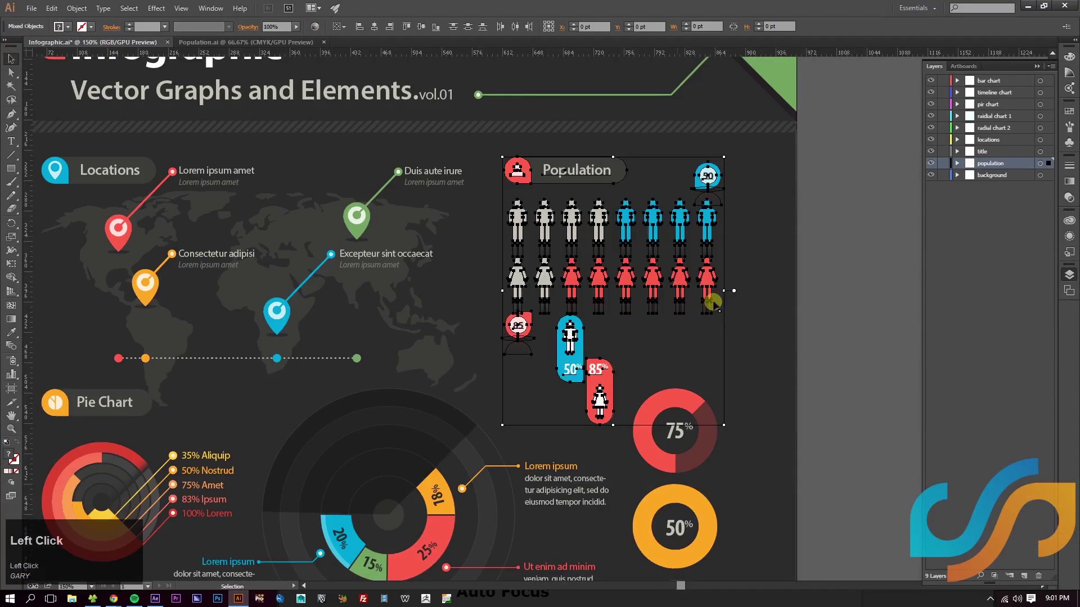
Step: Zoom in on the Illustrator population figures to study the faint reflections beneath them
scroll(up, 3)
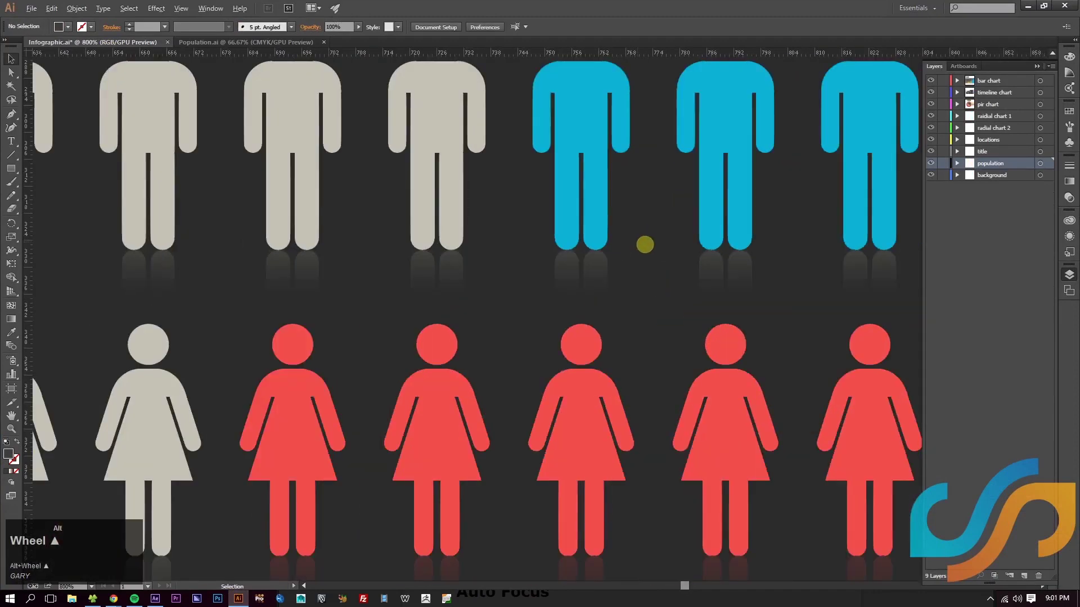
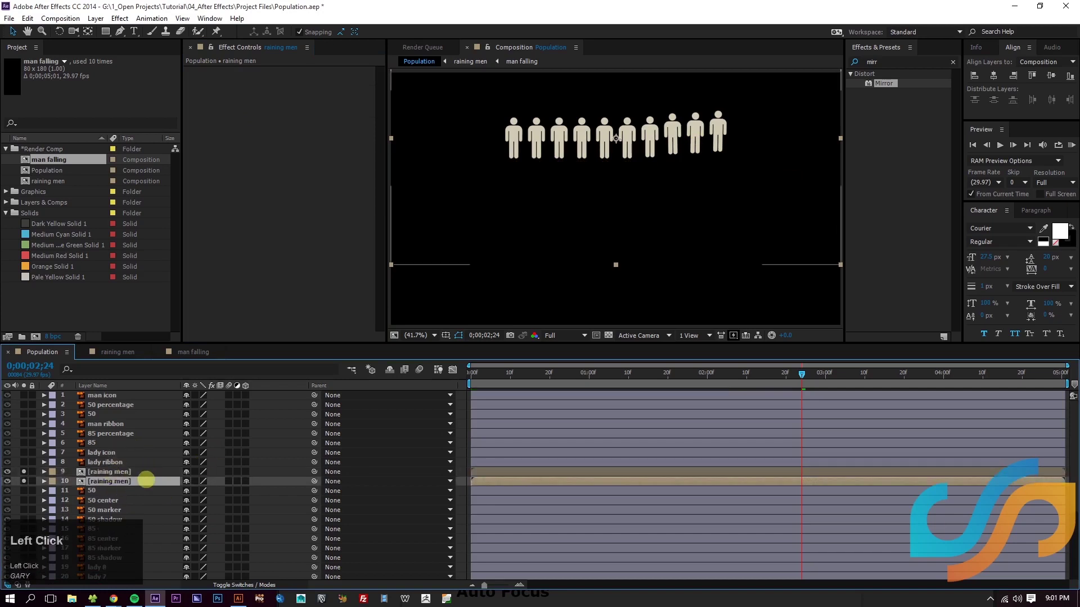
Step: Rename the duplicated layer 'raining men reflection' and reveal its Scale values
key(Return)
key(Right)
key(space)
text(shado)
key(BackSpace)
text(refREFLEction)
key(Return)
key(space)
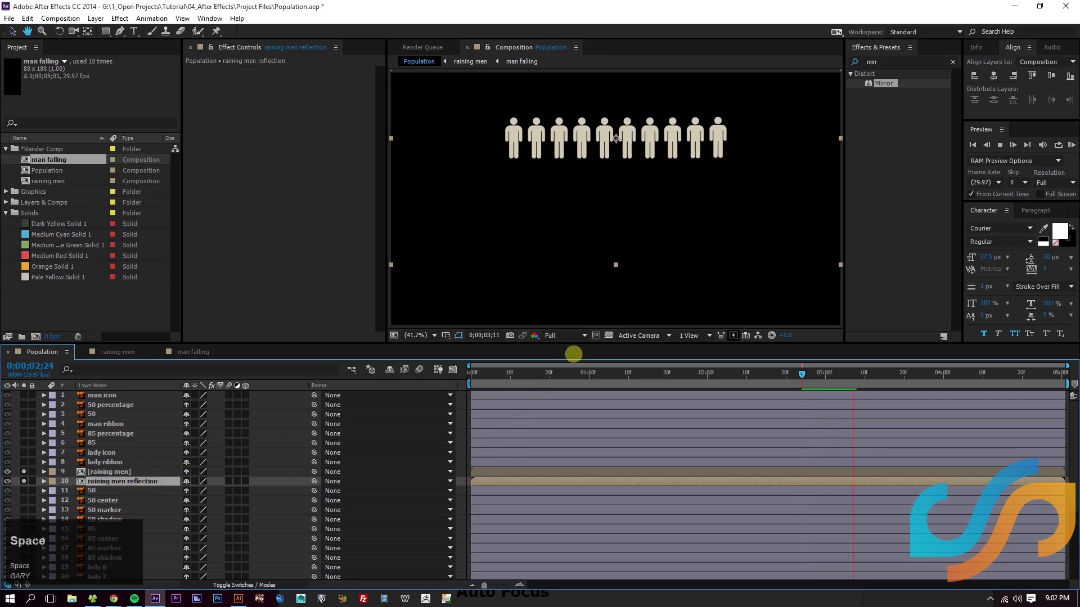
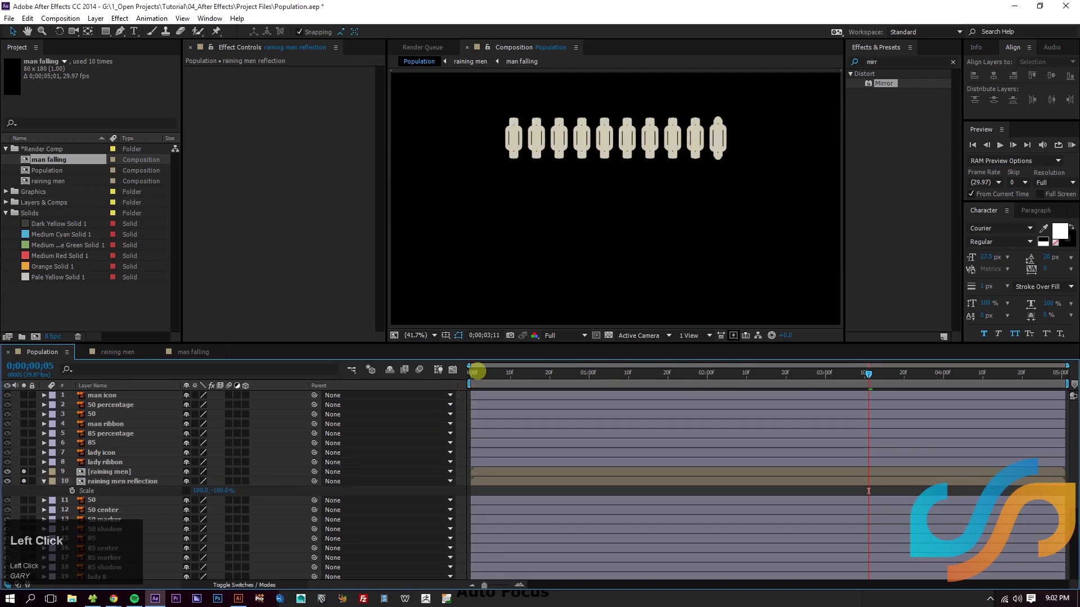
Step: Preview the reflection layer flipped to -100% vertical scale beneath the row of men
key(space)
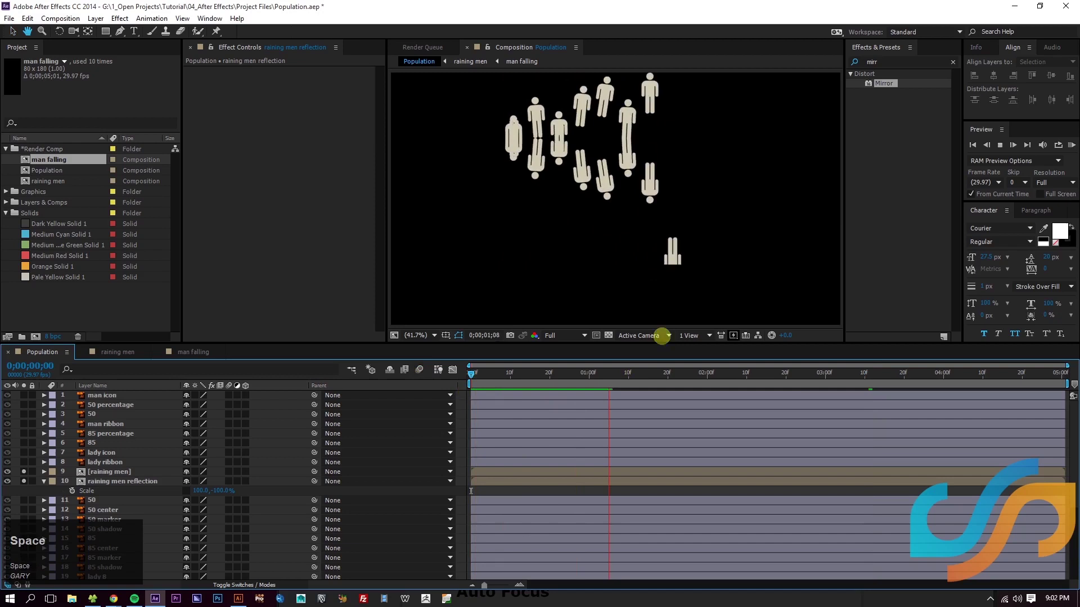
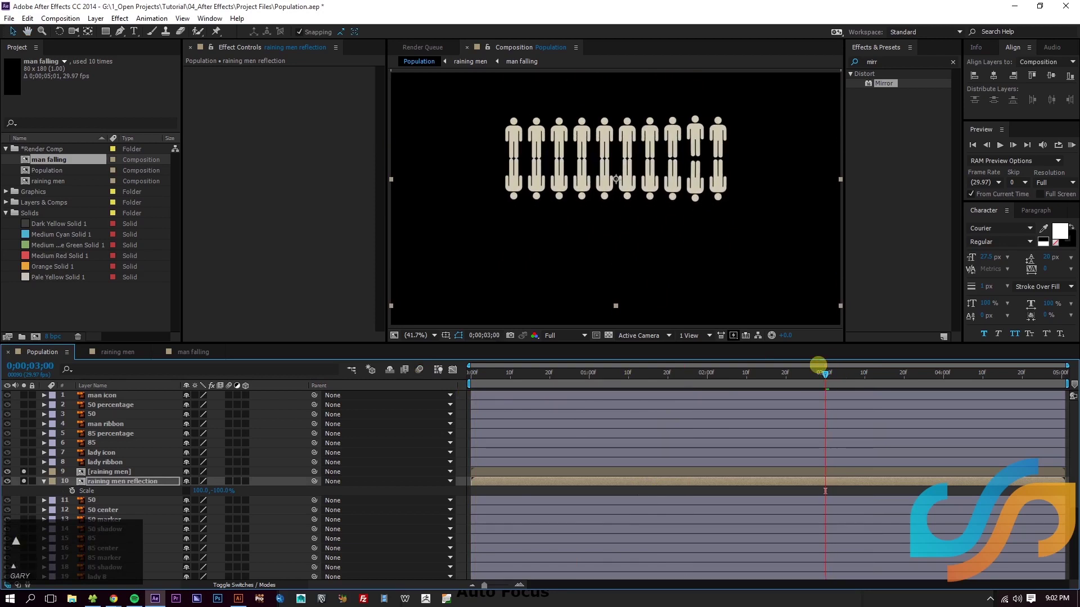
key(Down)
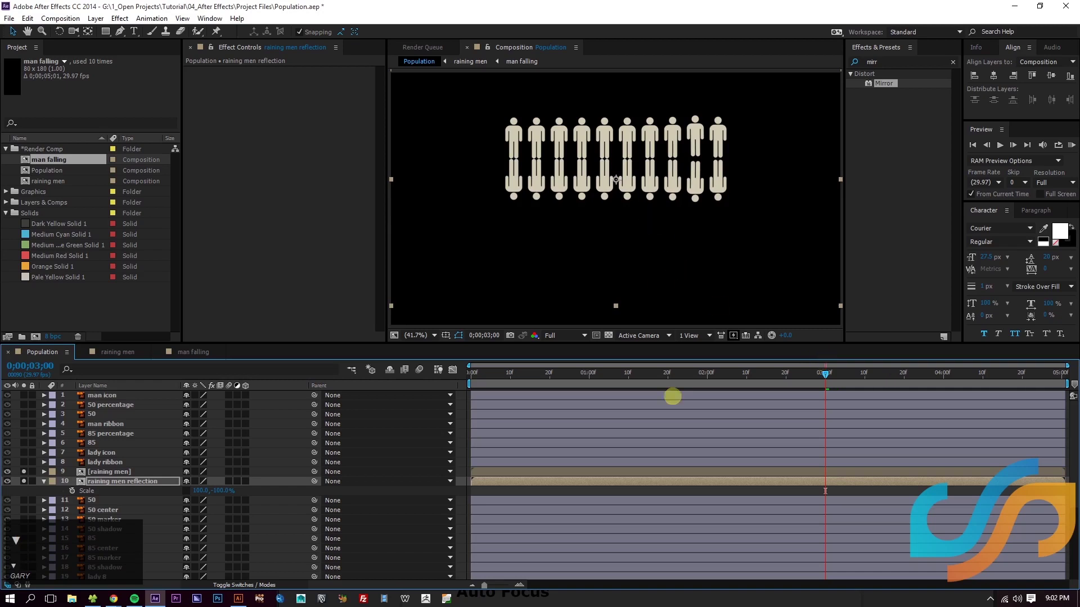
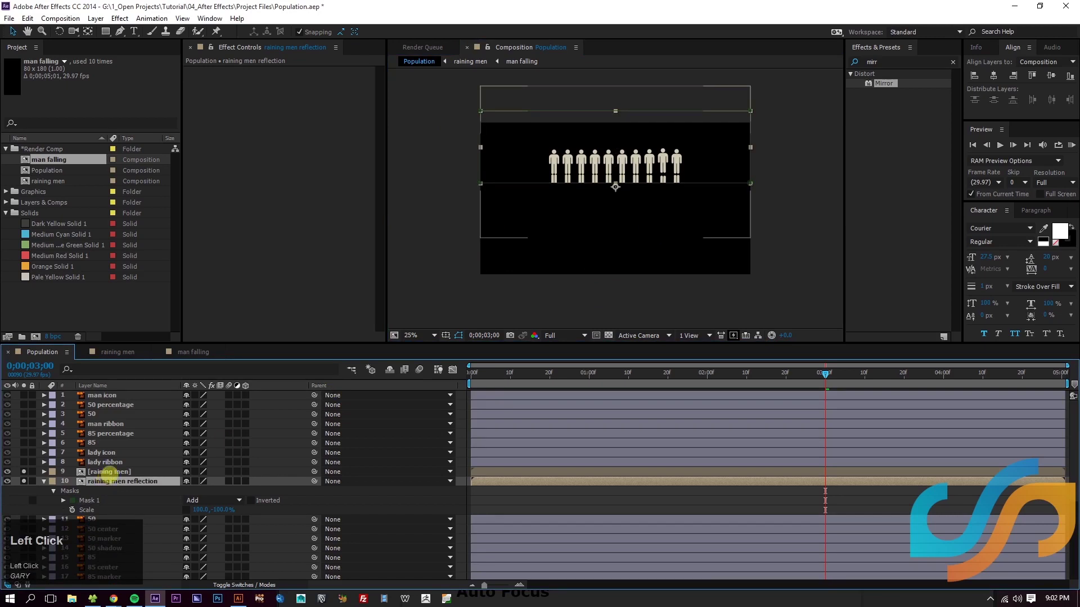
Step: Reveal the reflection layer's mask settings and preview the faint, lowered-opacity reflection
key(f)
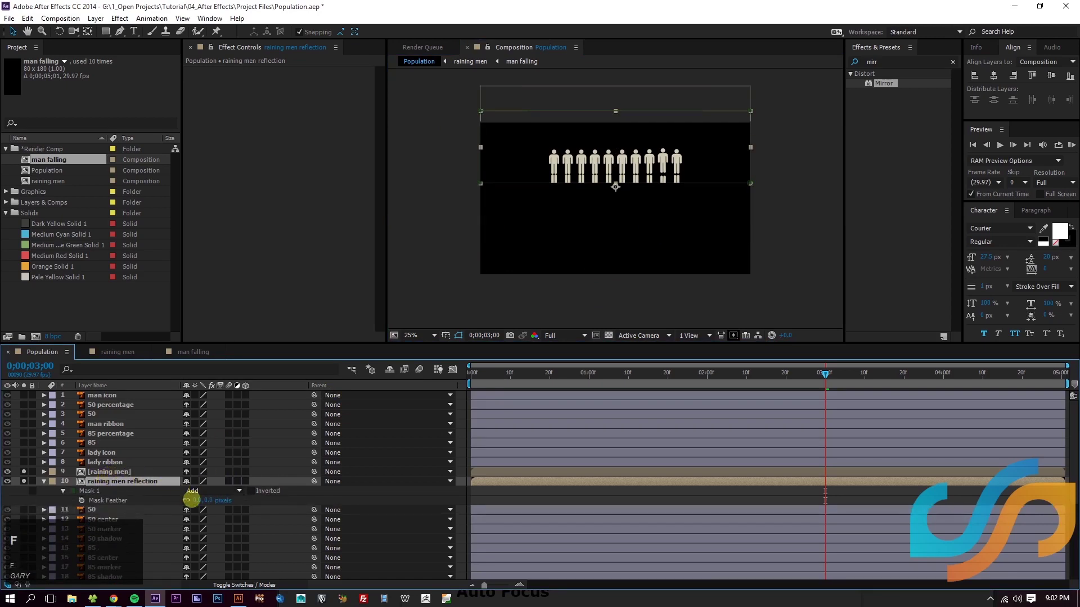
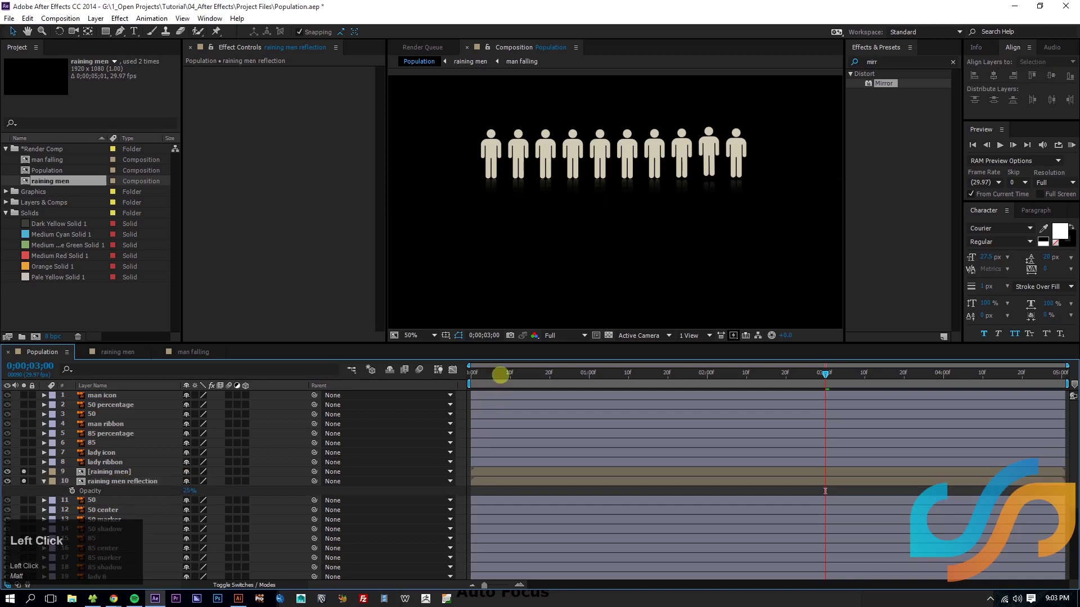
key(space)
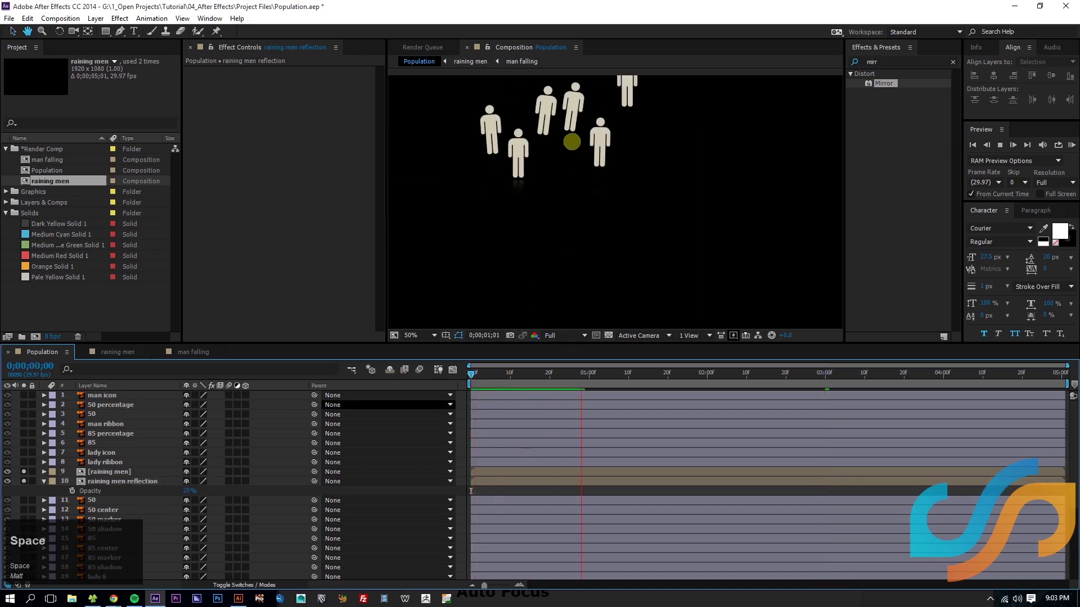
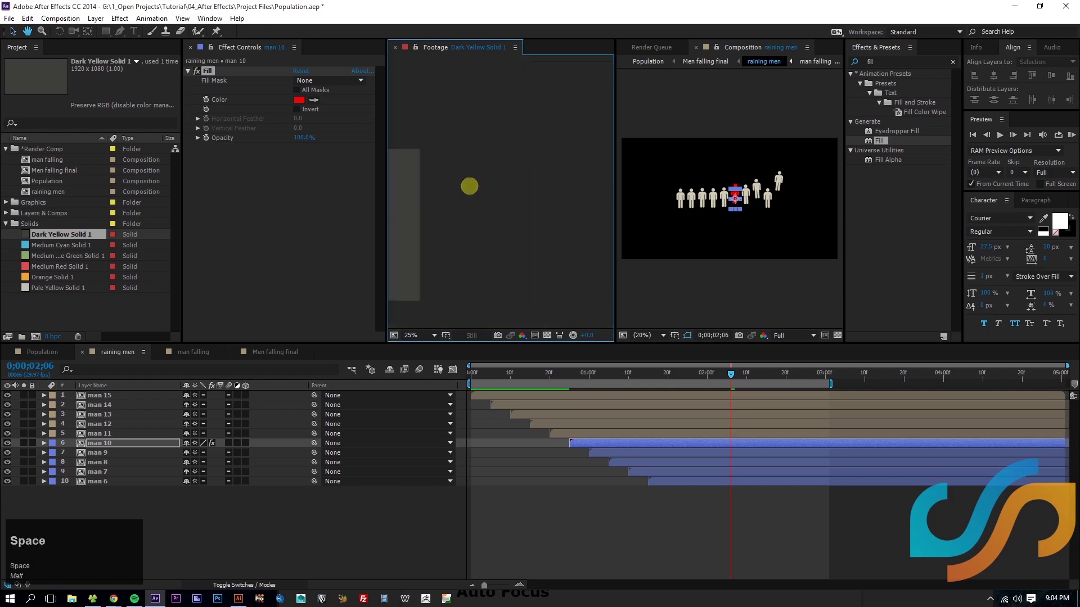
Step: Preview the raining men comp playback with the spacebar
scroll(up, 3)
key(space)
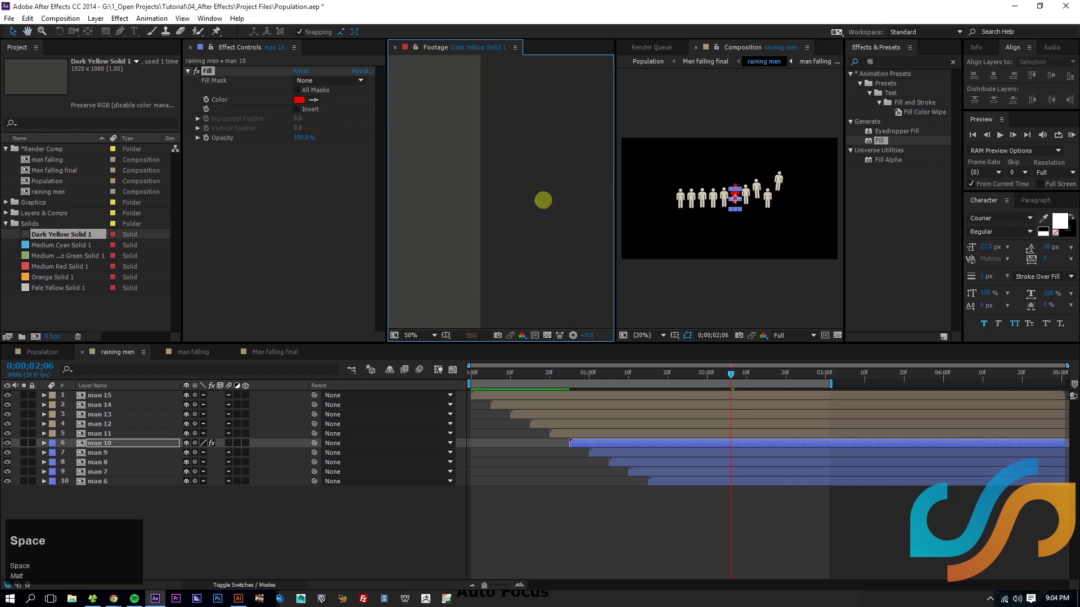
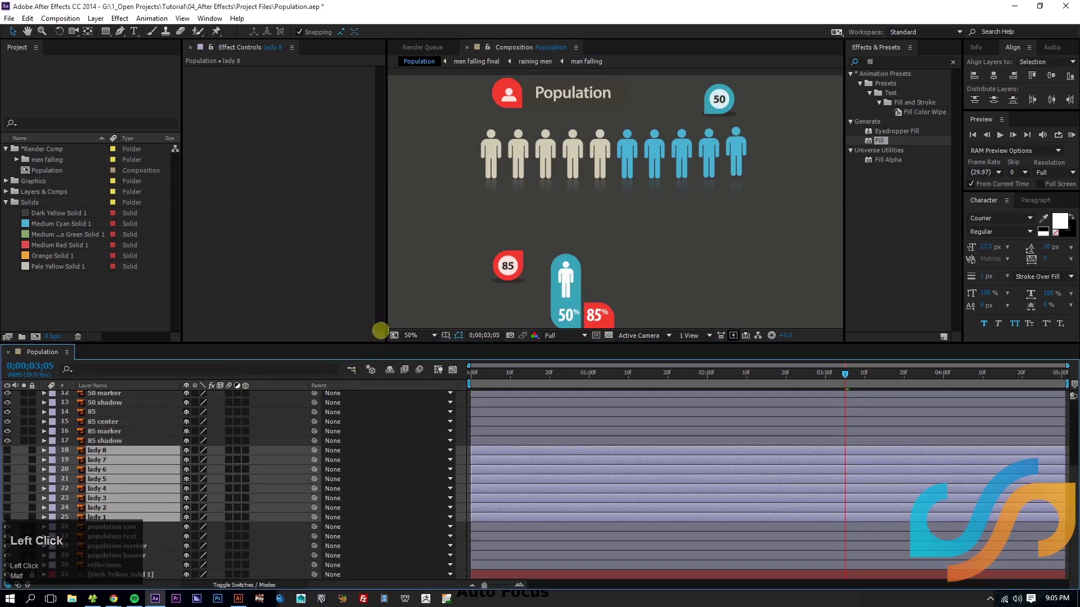
Step: Duplicate the men falling folder and rename the copy 'ladies falling'
scroll(up, 3)
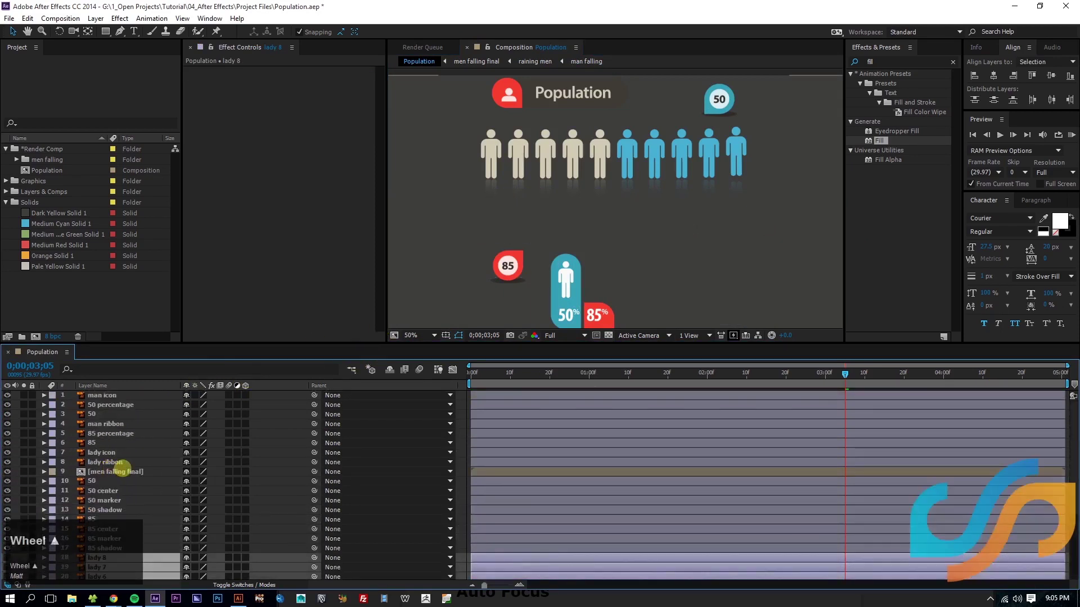
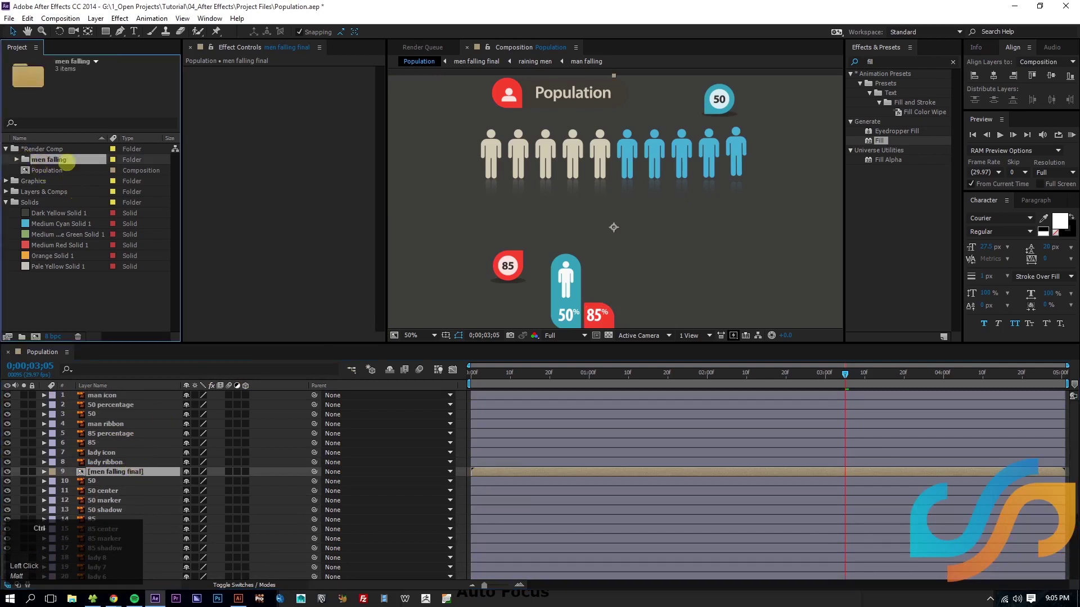
key(ctrl+d)
key(Return)
text(ladies)
key(space)
text(falling)
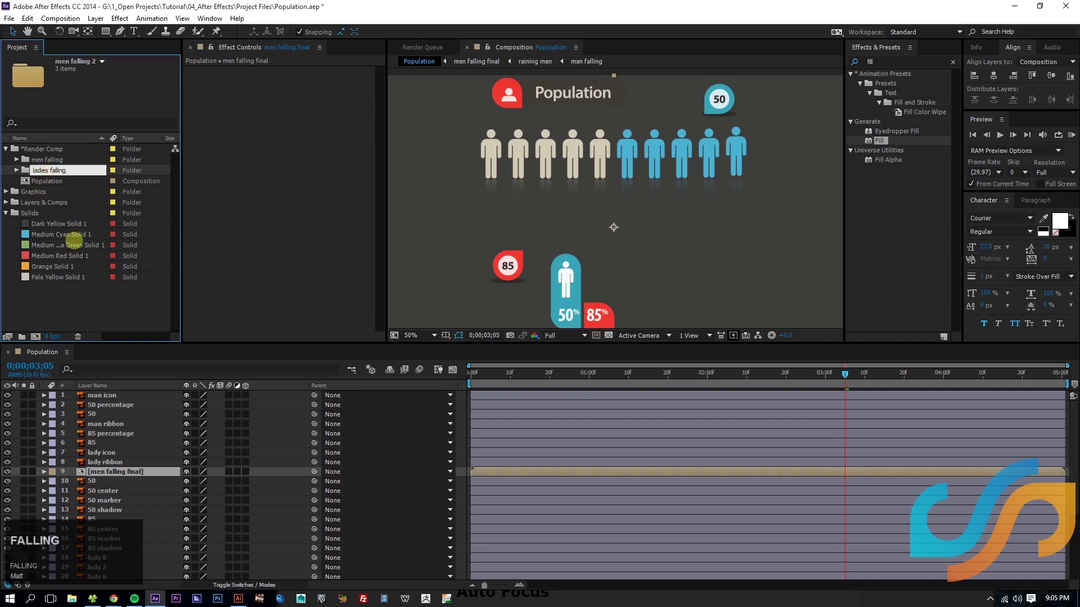
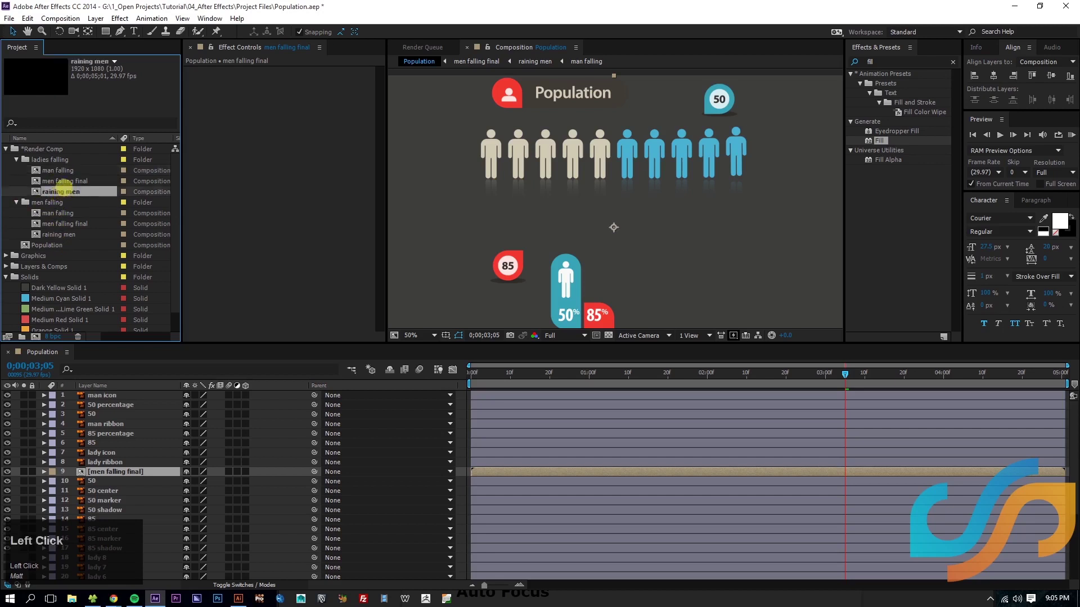
Step: Rename the duplicated raining men comp to 'raining ladies'
key(Return)
key(▶)
key(BackSpace)
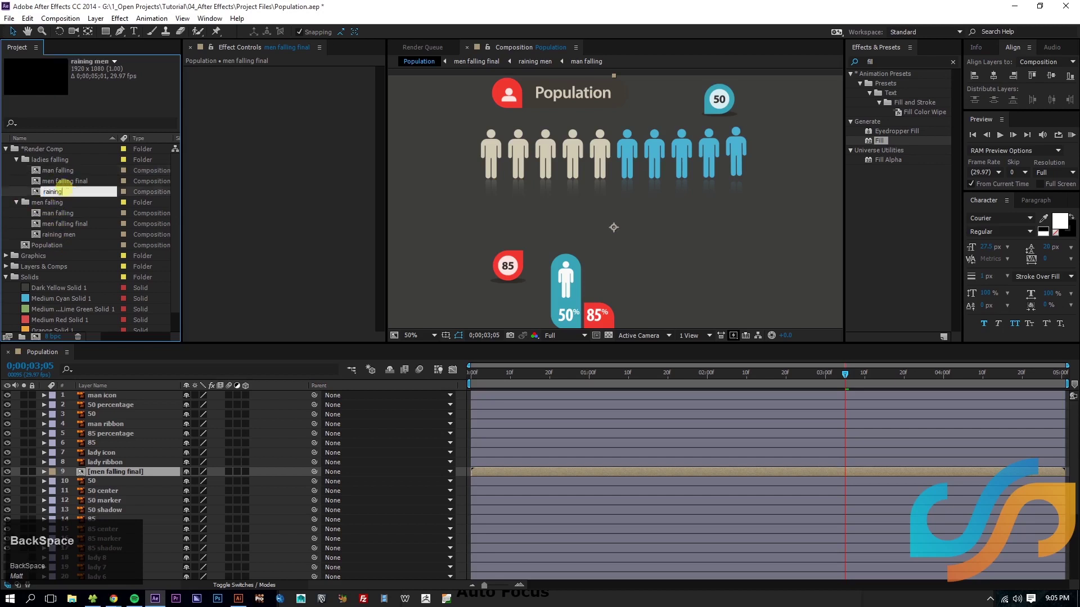
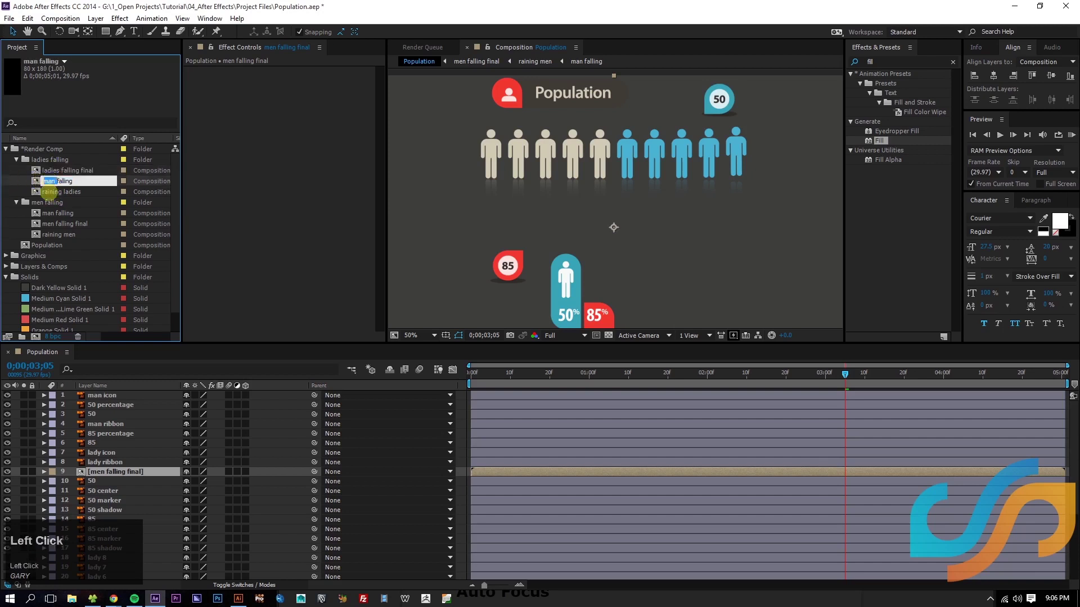
text(s)
key(space)
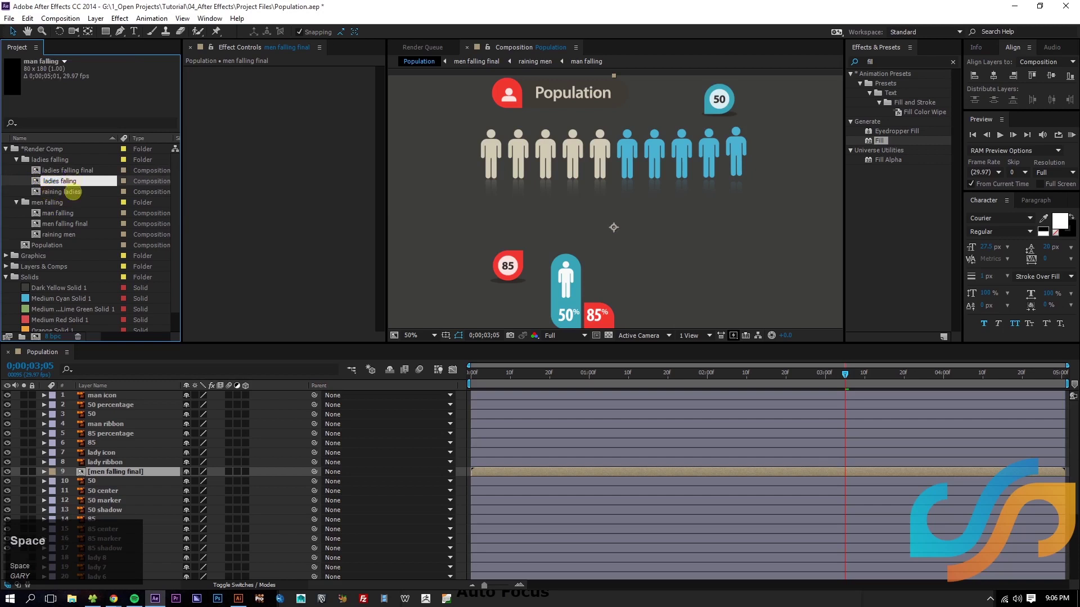
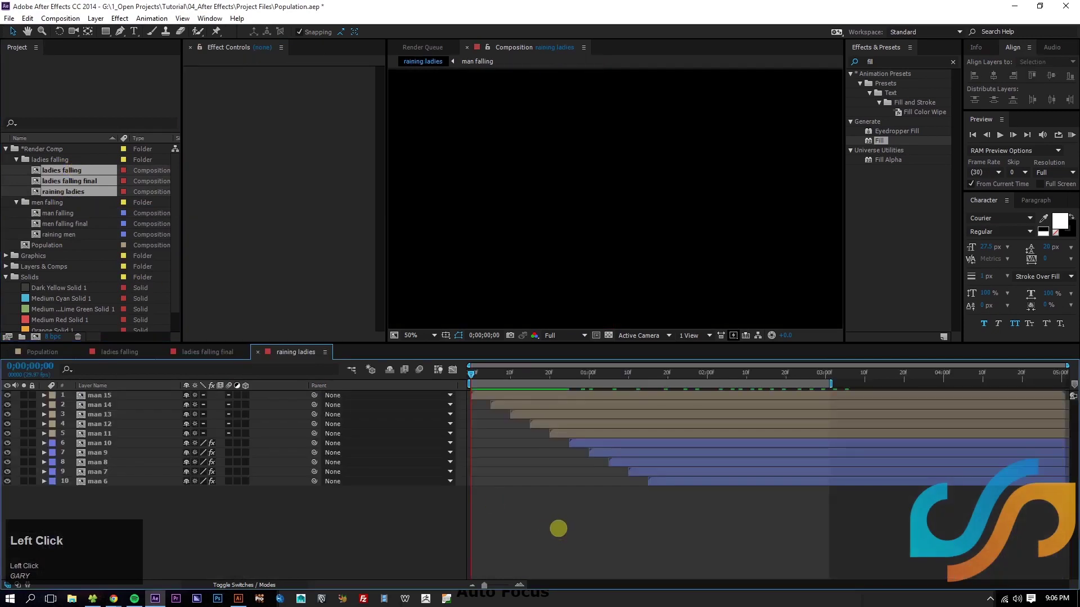
Step: RAM preview the raining ladies comp briefly to check the falling figures
key(space)
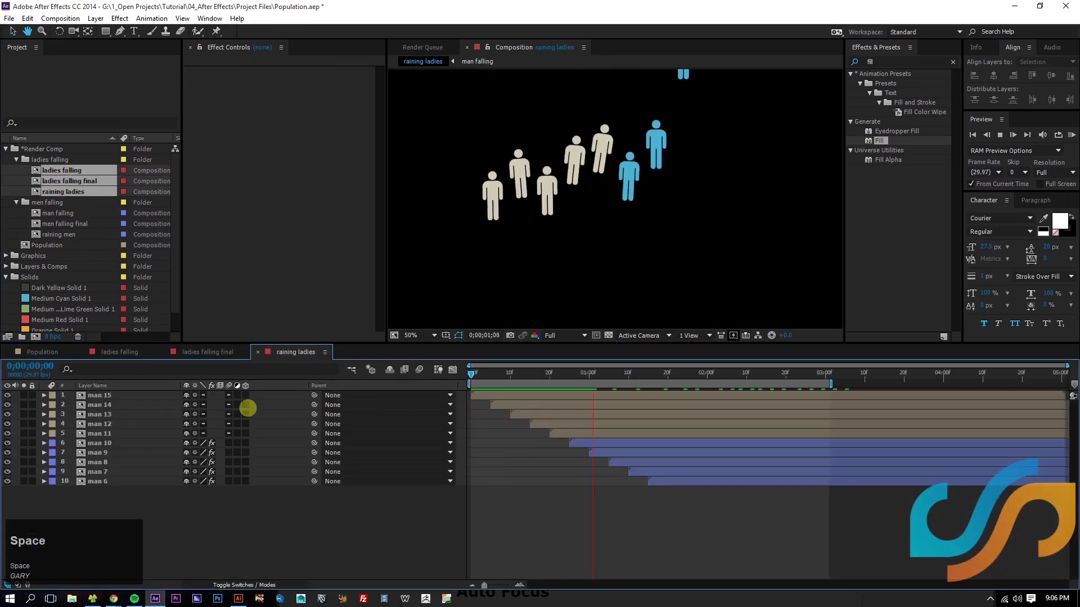
key(space)
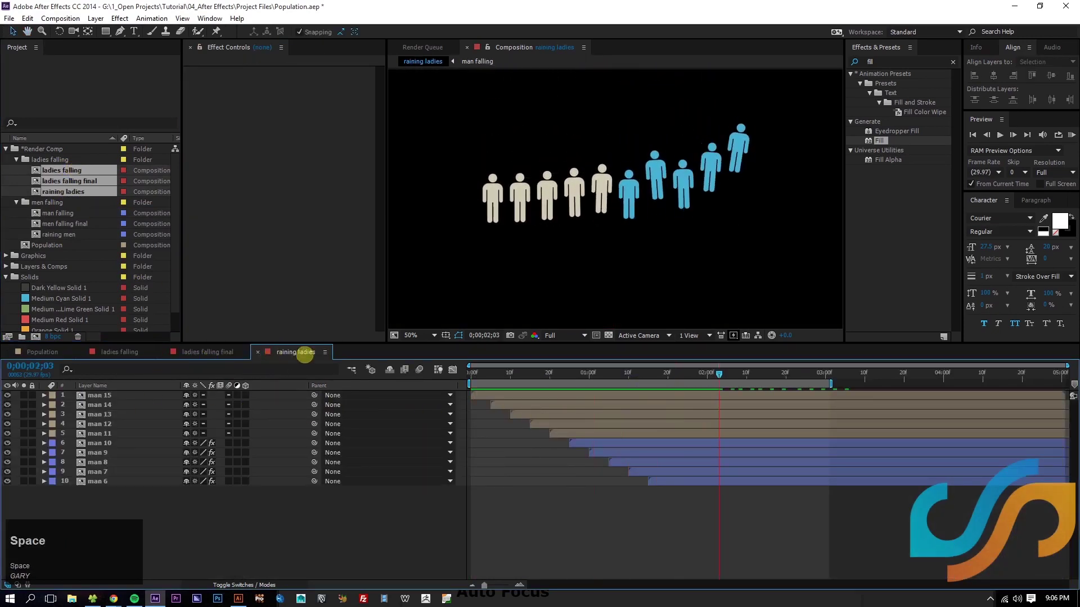